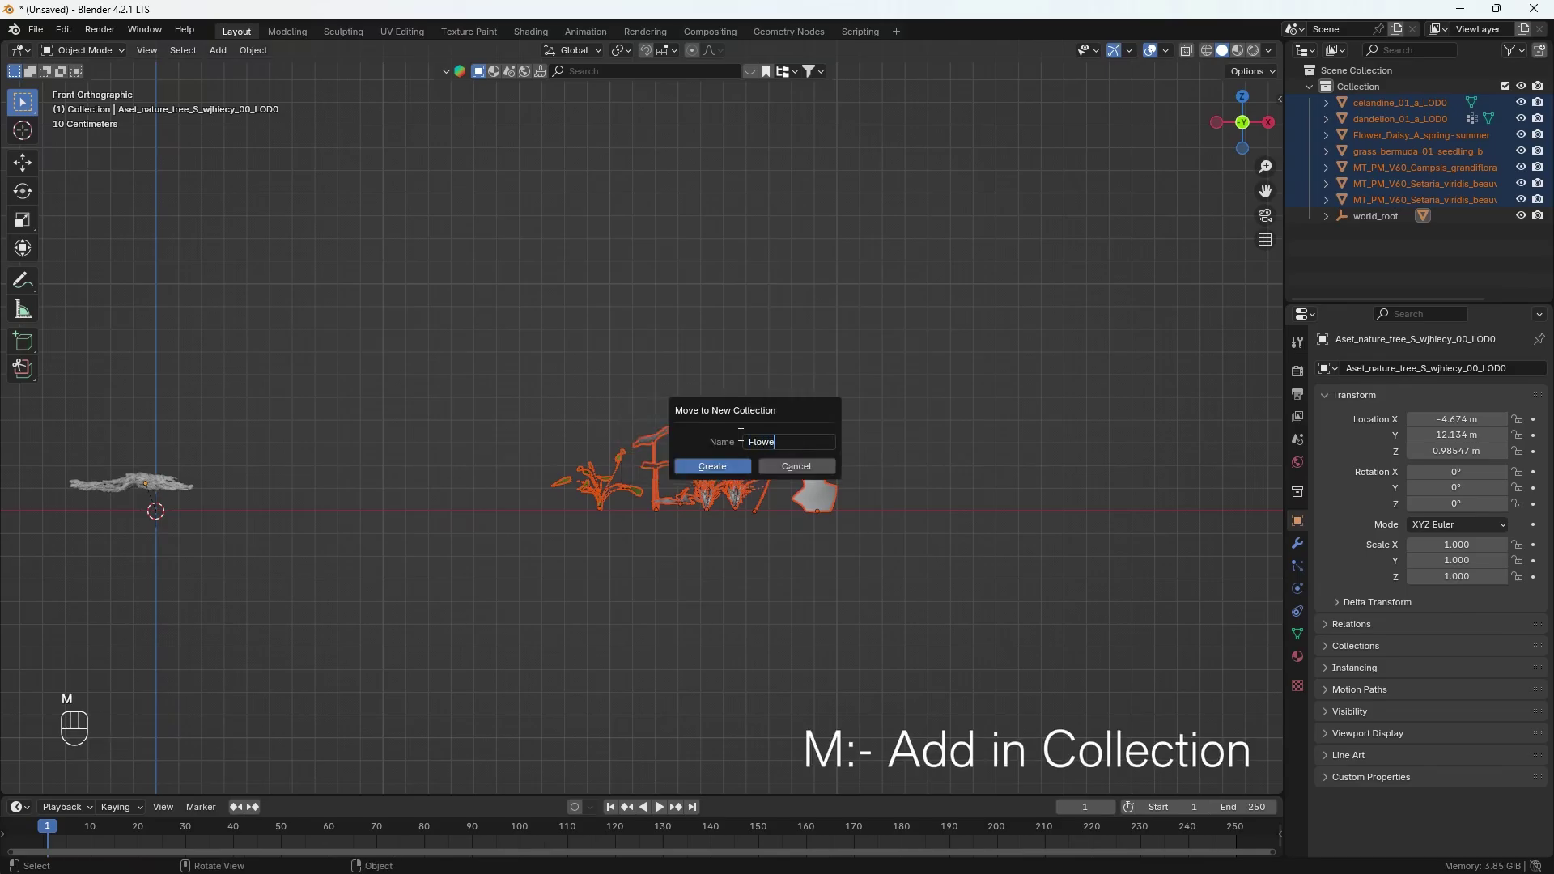
Step: Confirm creating the new Flowers collection holding the selected flower models
{"action": "key", "text": "KP_Enter"}
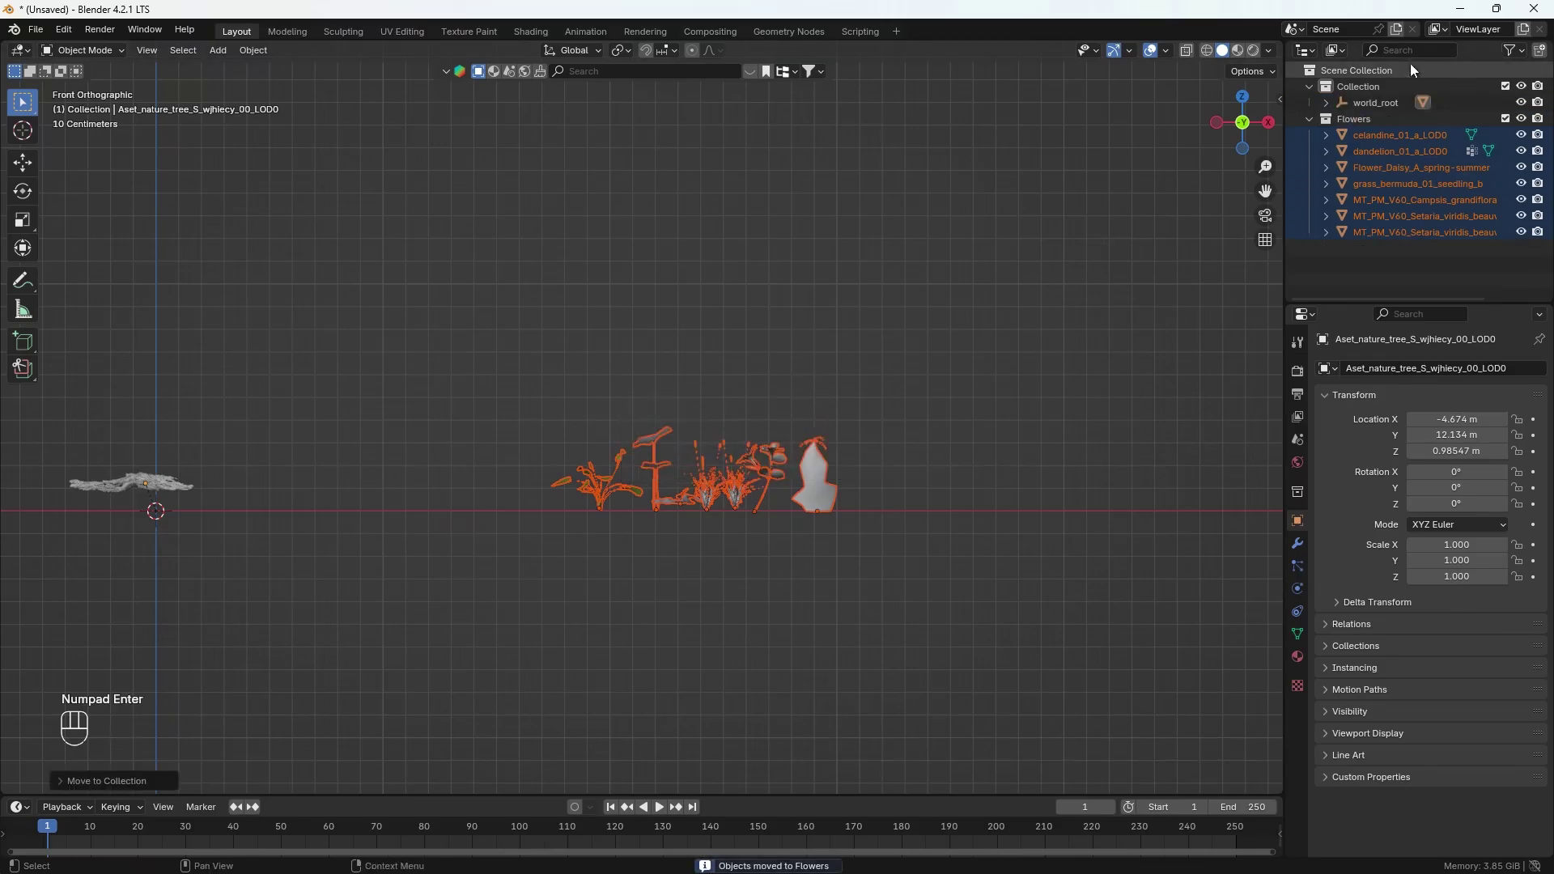
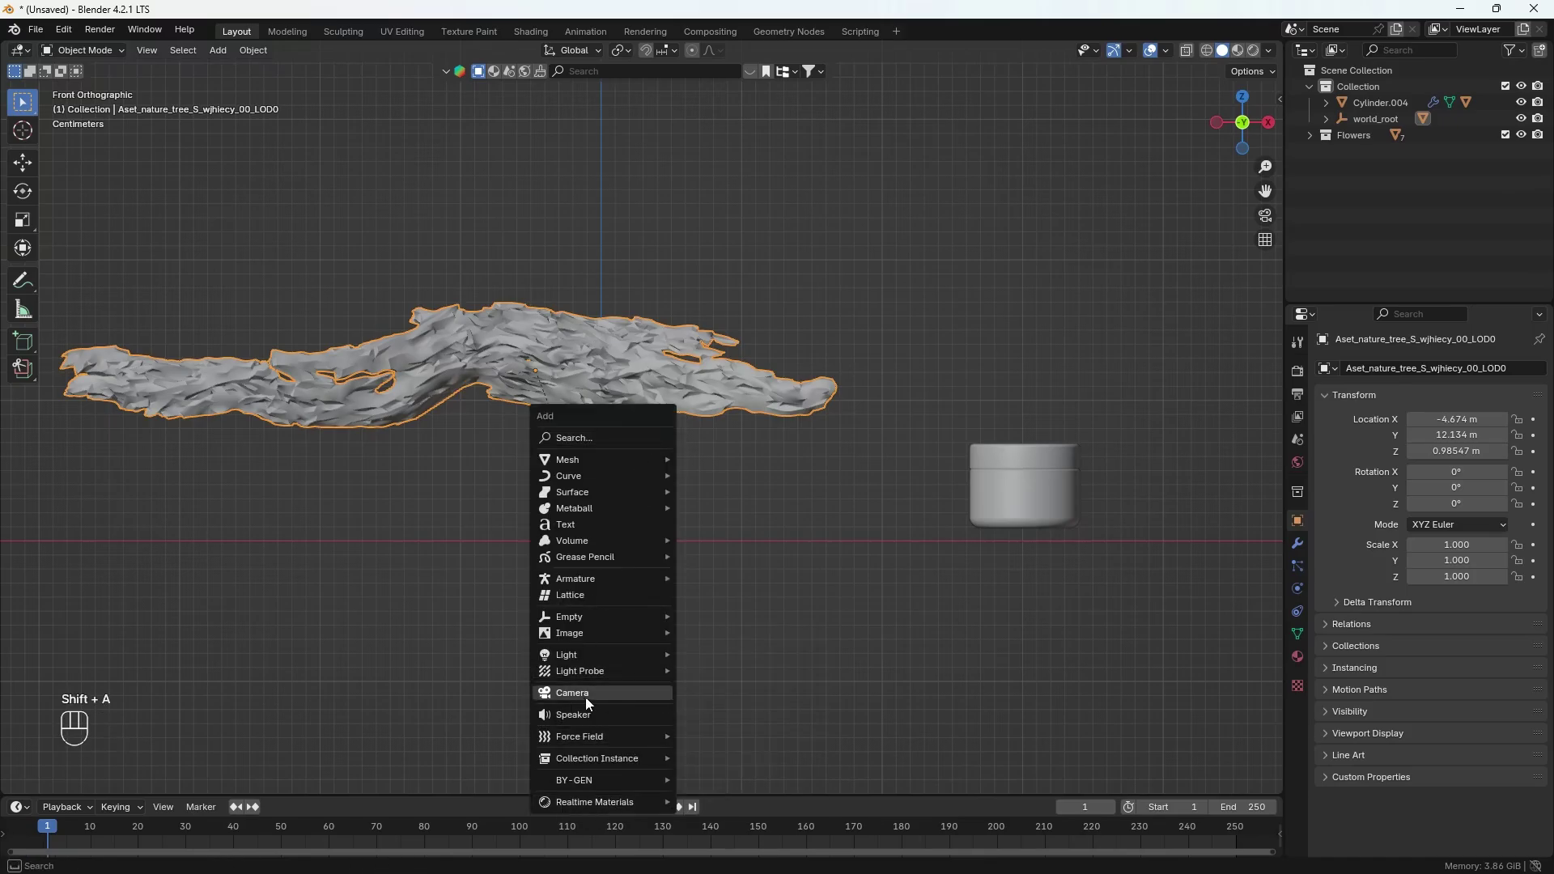
Step: Align the newly added camera to the current view of driftwood and jar
{"action": "key", "text": "ctrl+alt+KP_0"}
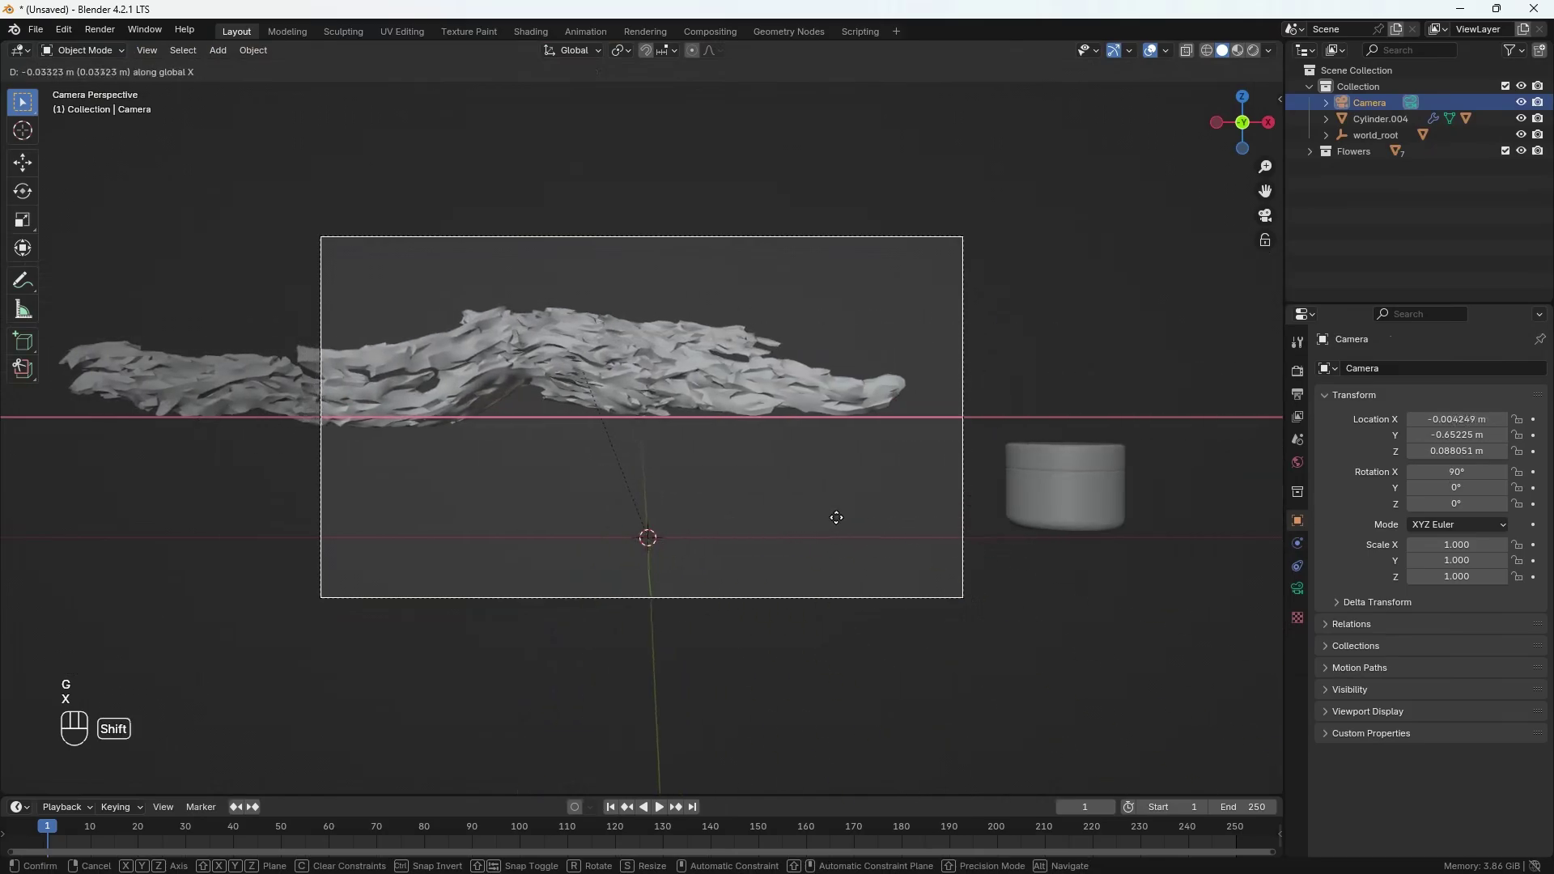
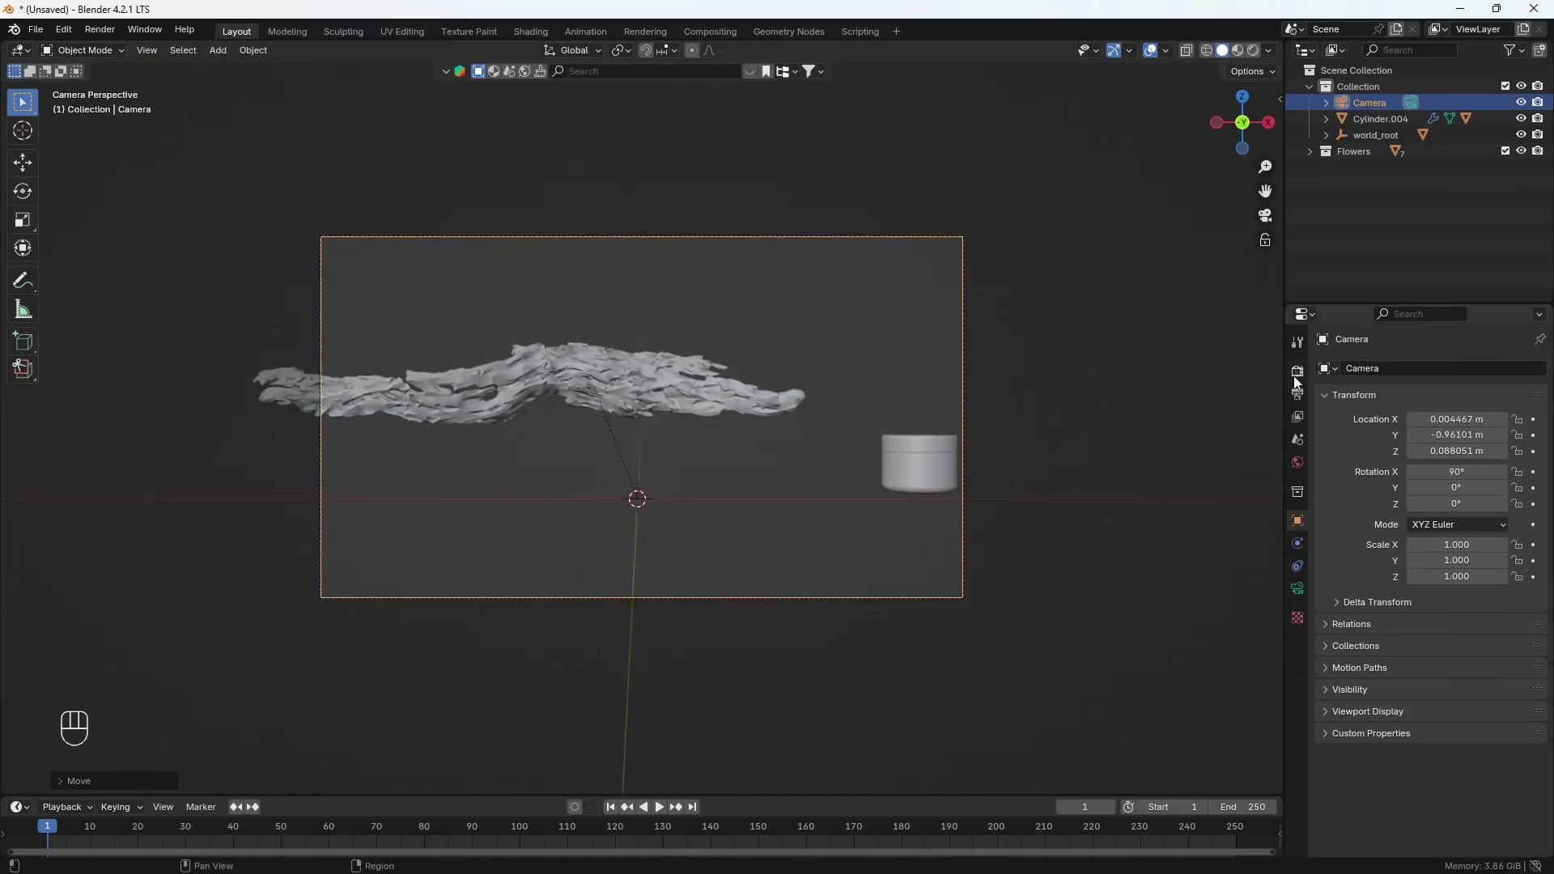
Step: Switch Cycles to GPU Compute with 32 viewport samples and 128 render samples
{"action": "left_click_drag", "start_coordinate": [1299, 381], "coordinate": [1379, 411]}
{"action": "left_click", "coordinate": [1453, 382]}
{"action": "left_click_drag", "start_coordinate": [1432, 376], "coordinate": [1455, 426]}
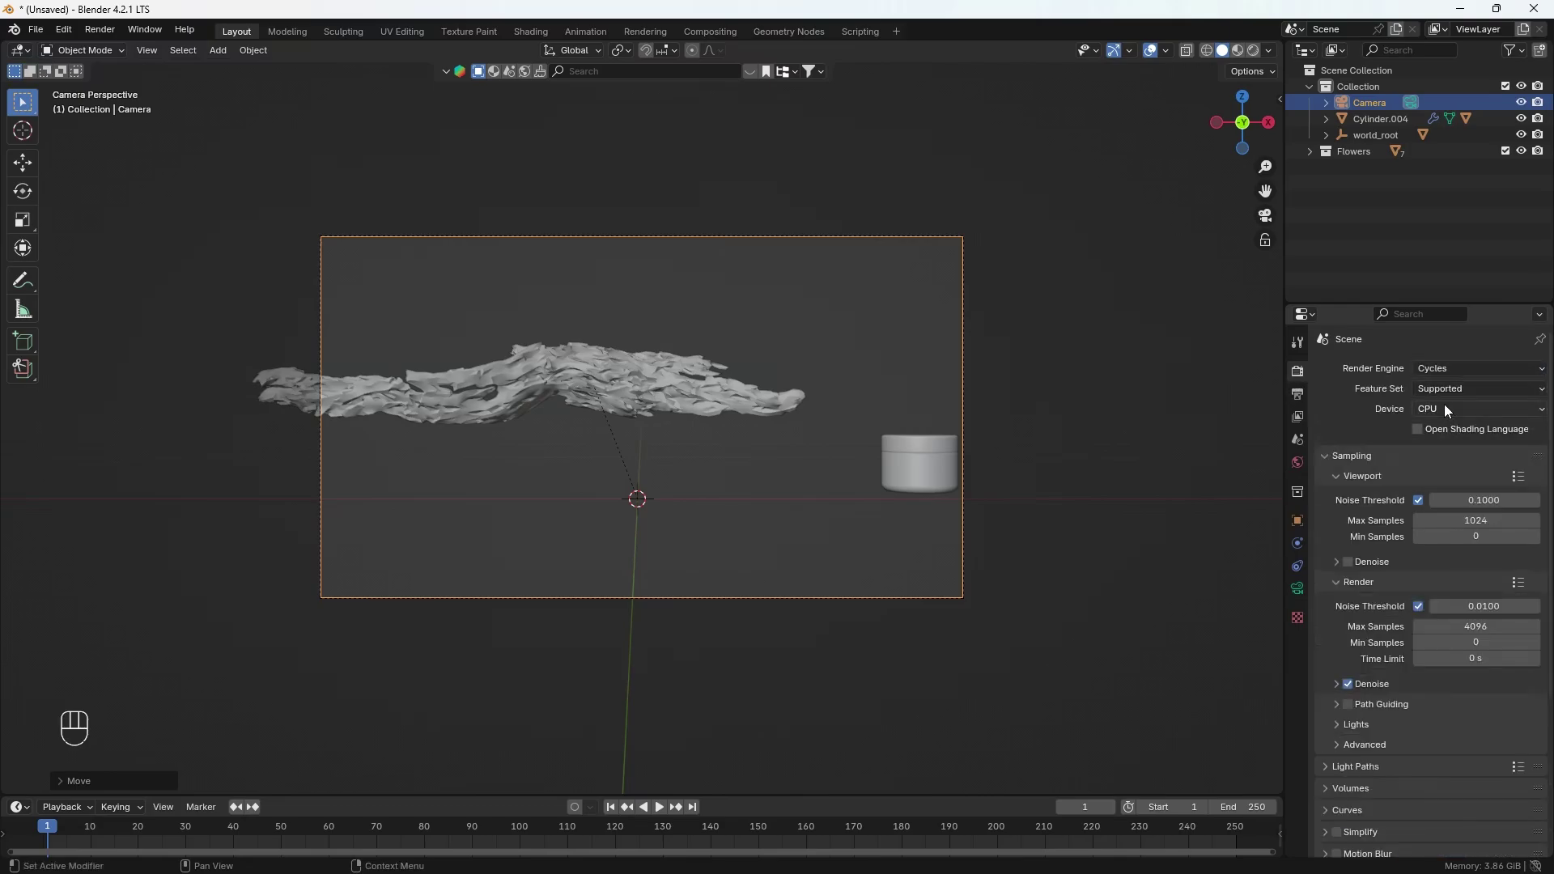
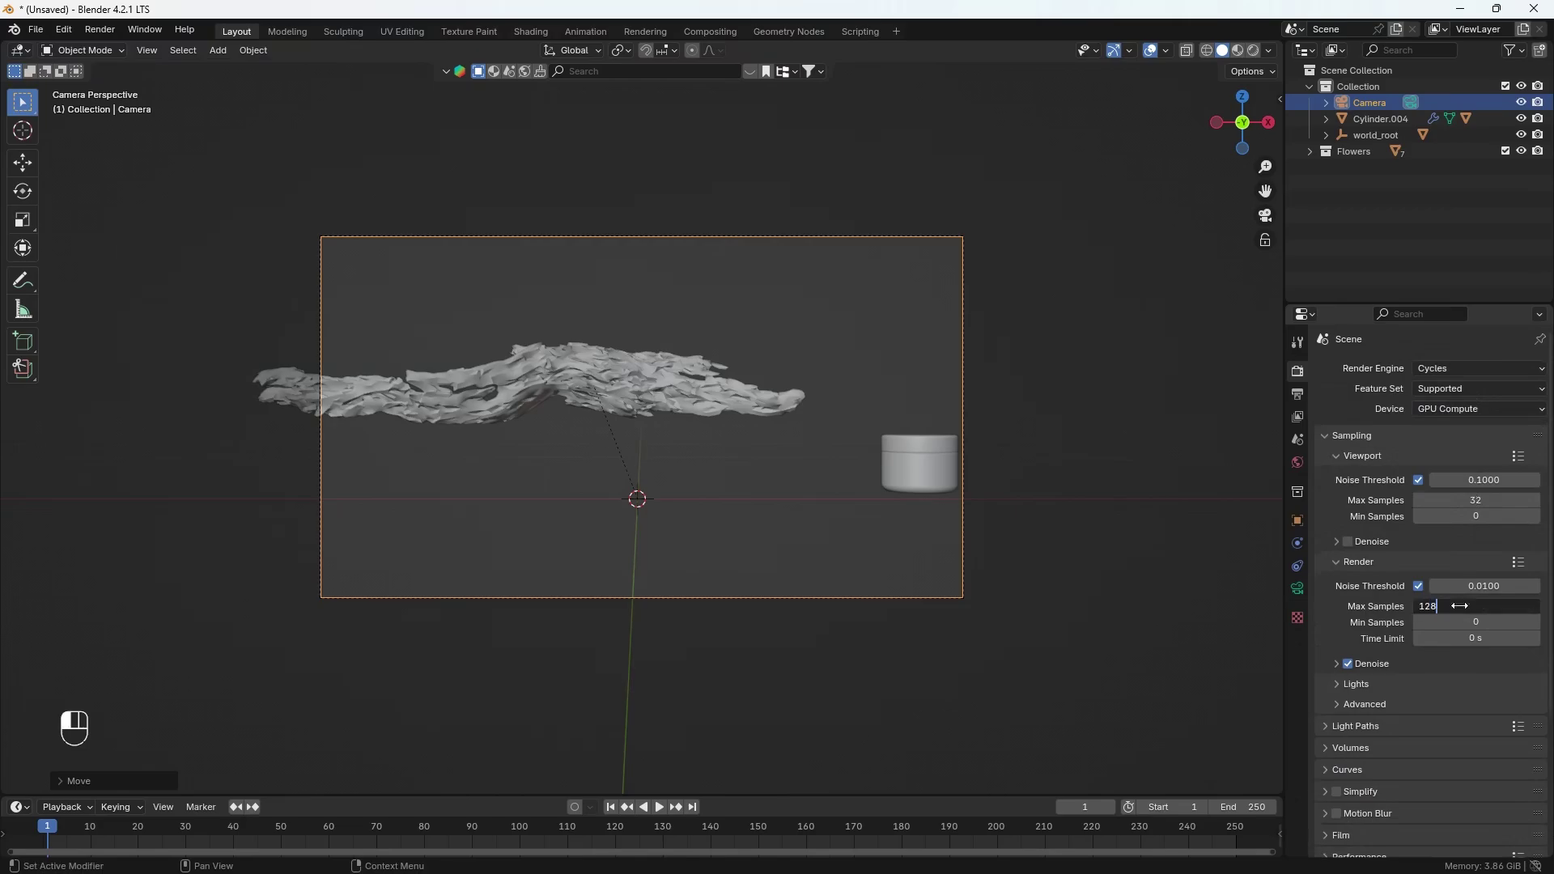
Step: Adjust light tree sampling and enable Persistent Data under Performance
{"action": "left_click_drag", "start_coordinate": [1384, 684], "coordinate": [1443, 702]}
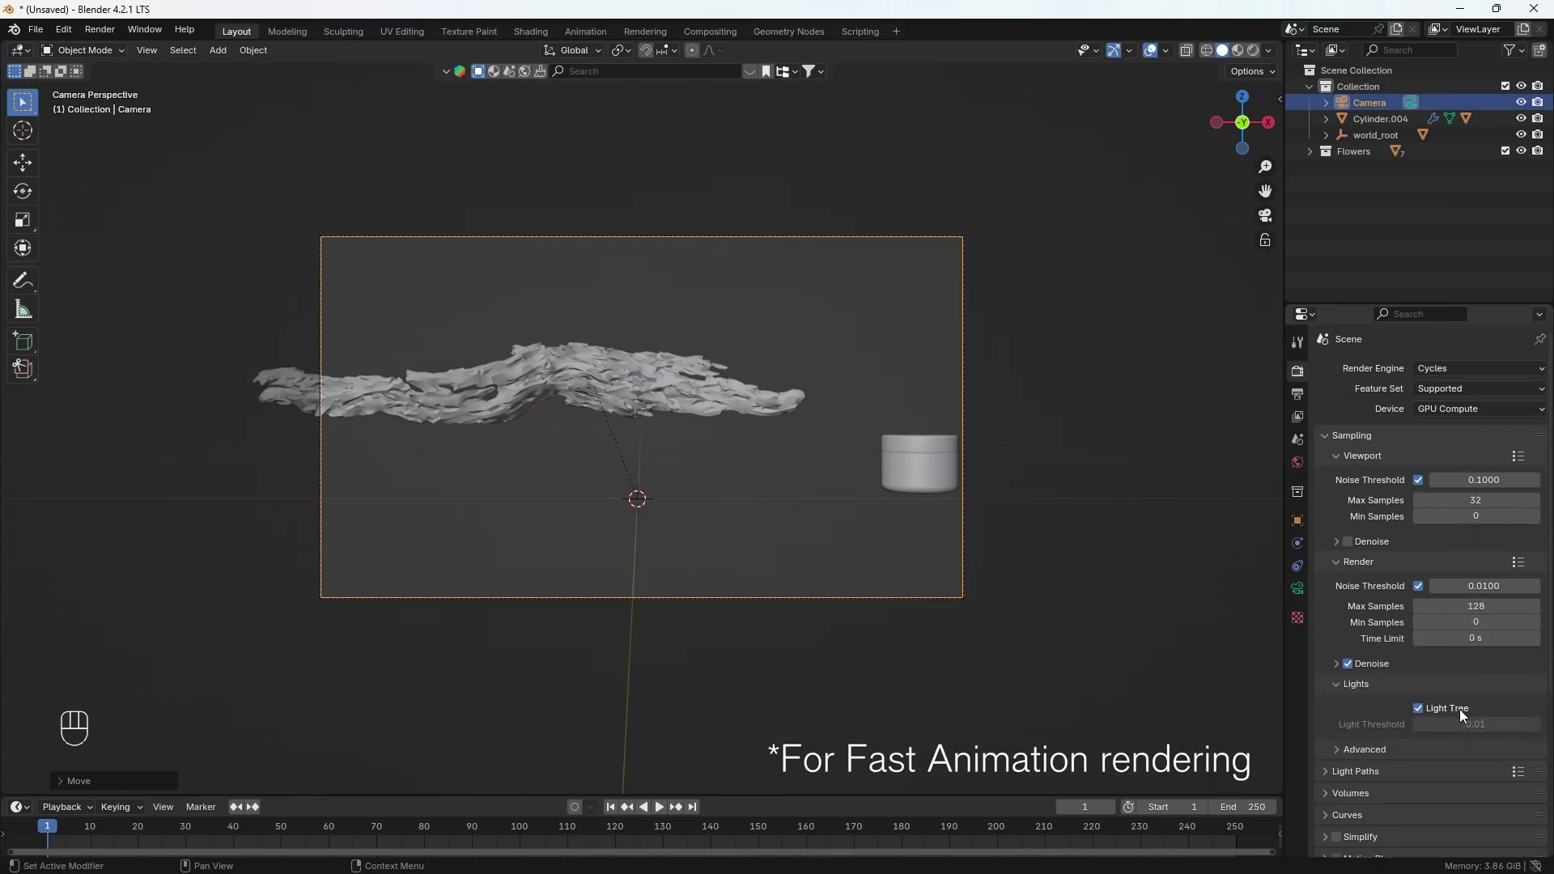
{"action": "left_click", "coordinate": [1393, 685]}
{"action": "left_click_drag", "start_coordinate": [1465, 715], "coordinate": [1429, 697]}
{"action": "left_click", "coordinate": [1427, 695]}
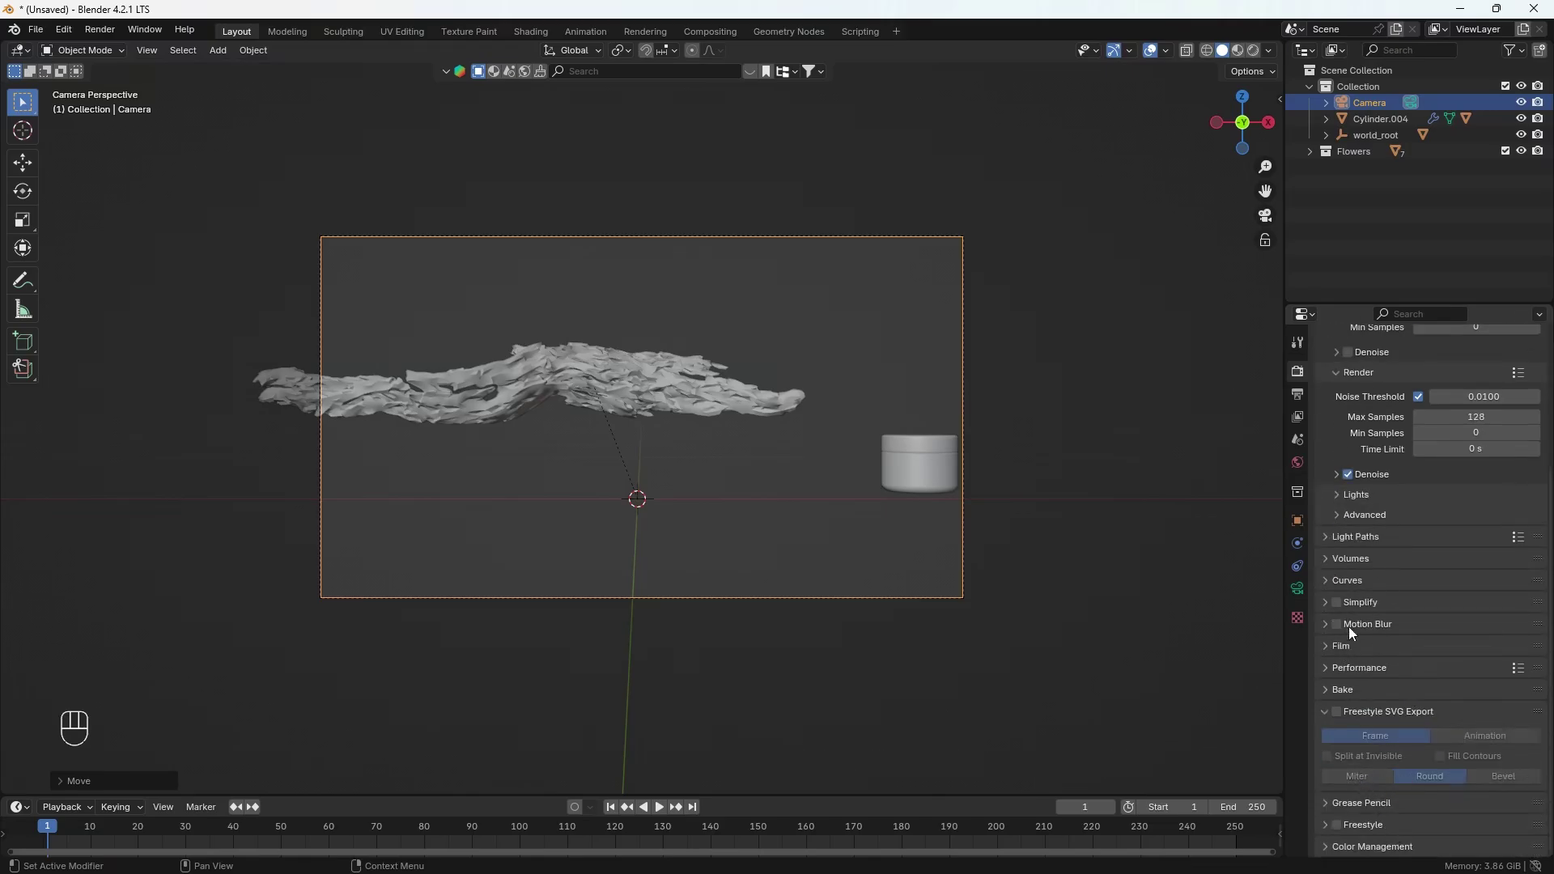
{"action": "left_click", "coordinate": [1387, 681]}
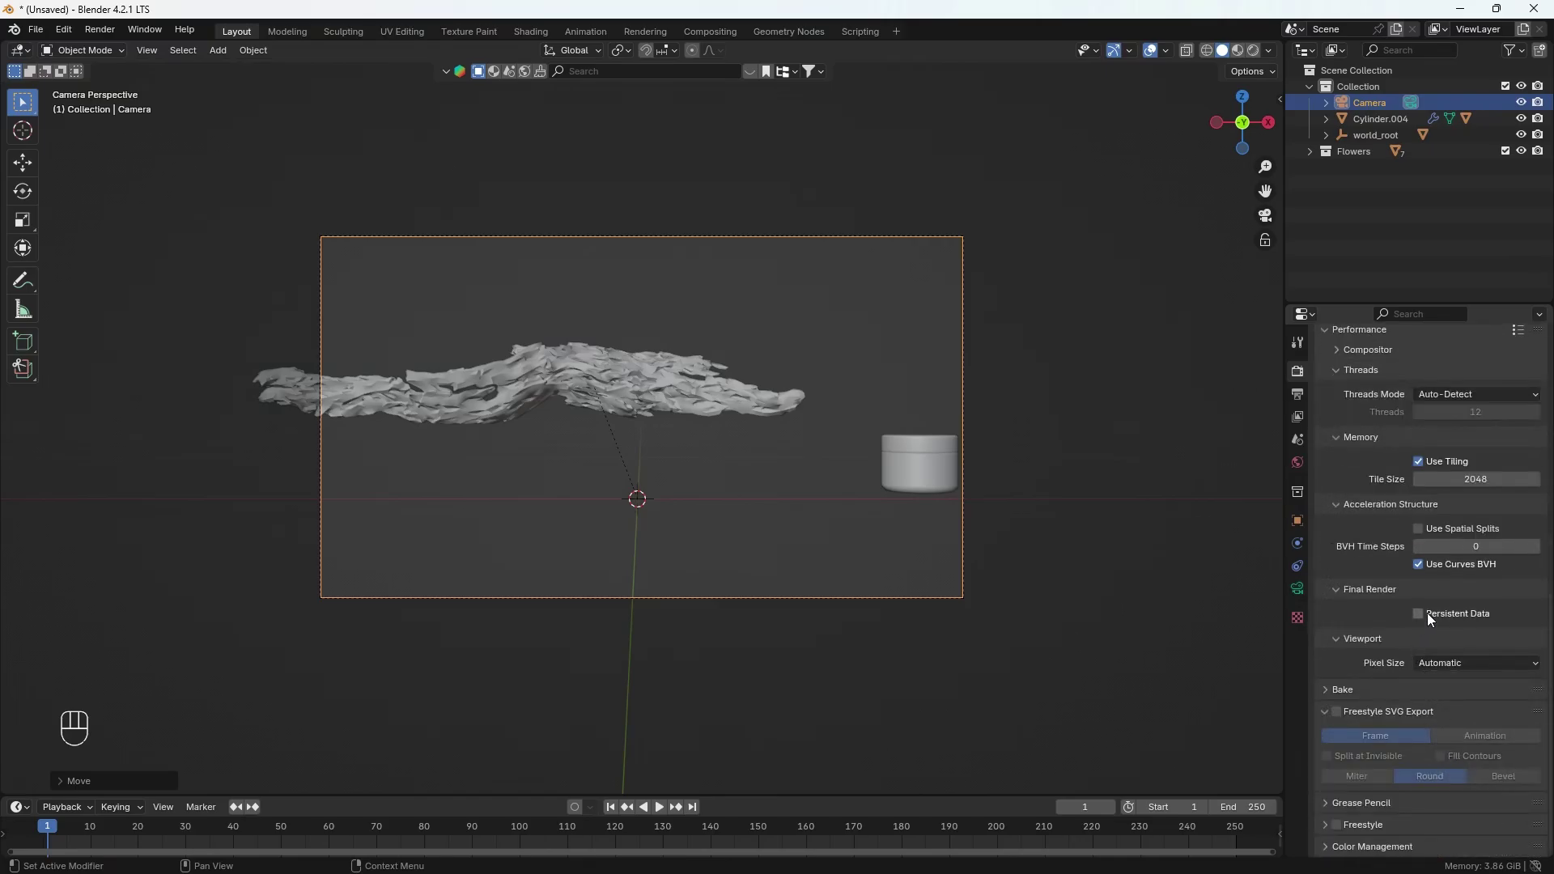
{"action": "left_click", "coordinate": [1432, 618]}
{"action": "left_click_drag", "start_coordinate": [1432, 845], "coordinate": [1453, 843]}
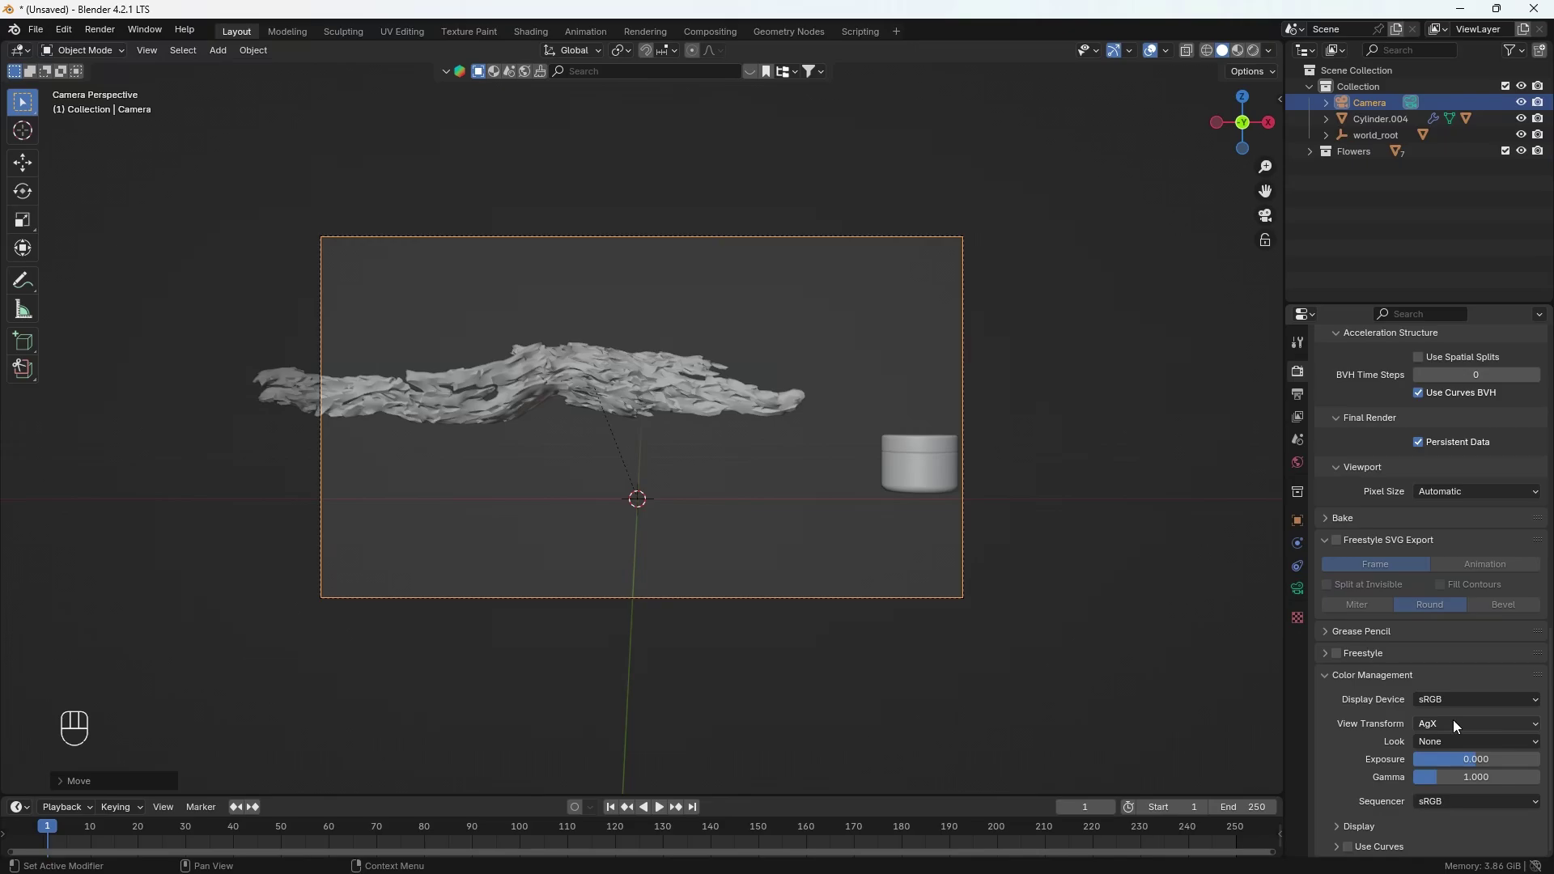
{"action": "left_click_drag", "start_coordinate": [1462, 741], "coordinate": [1465, 638]}
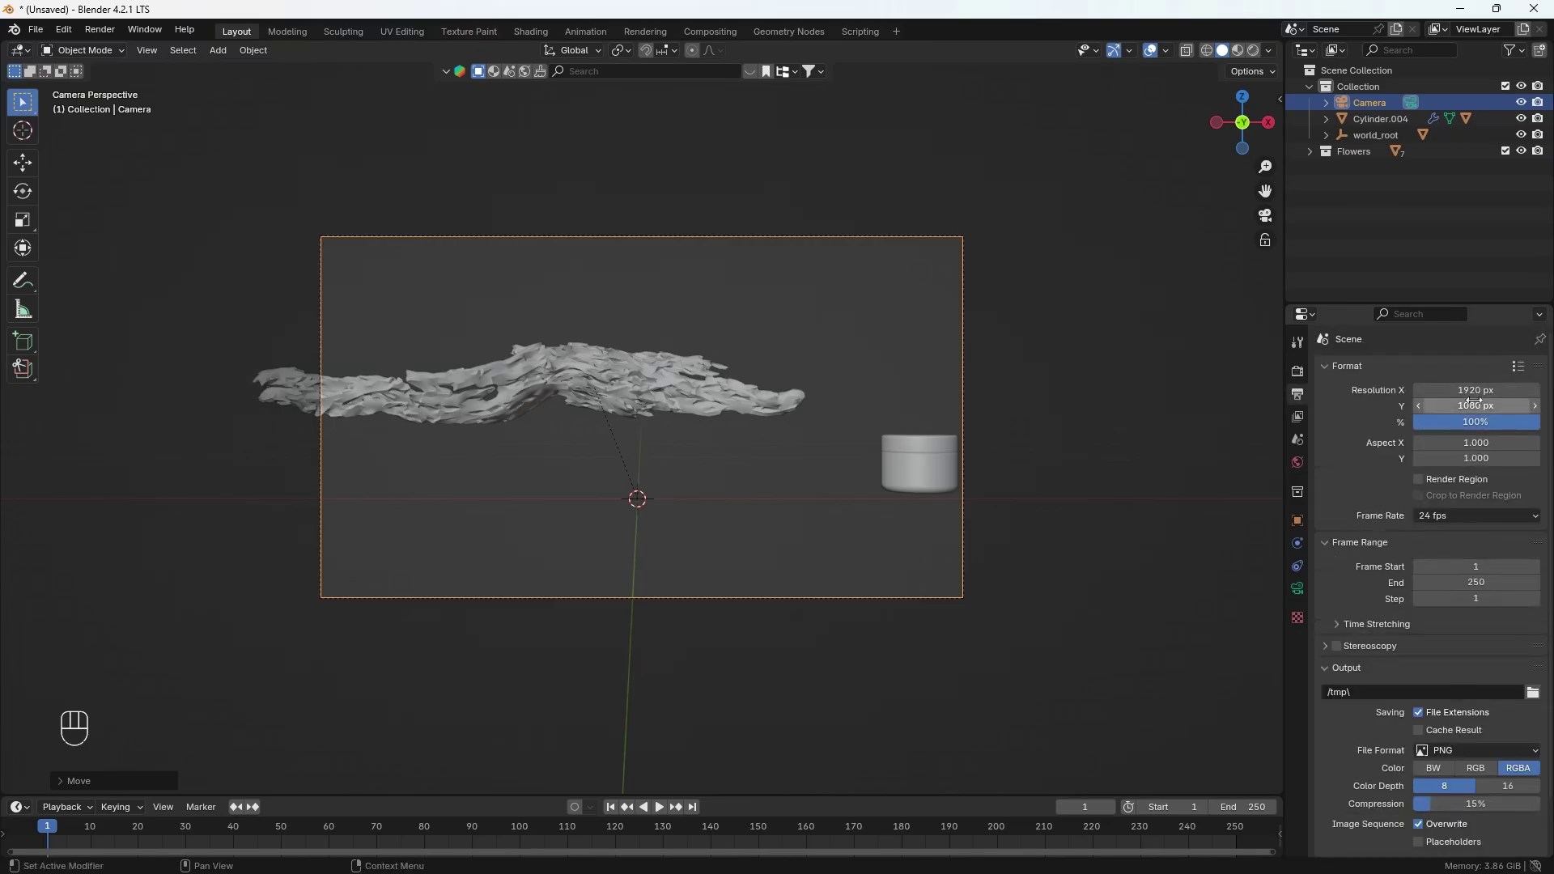
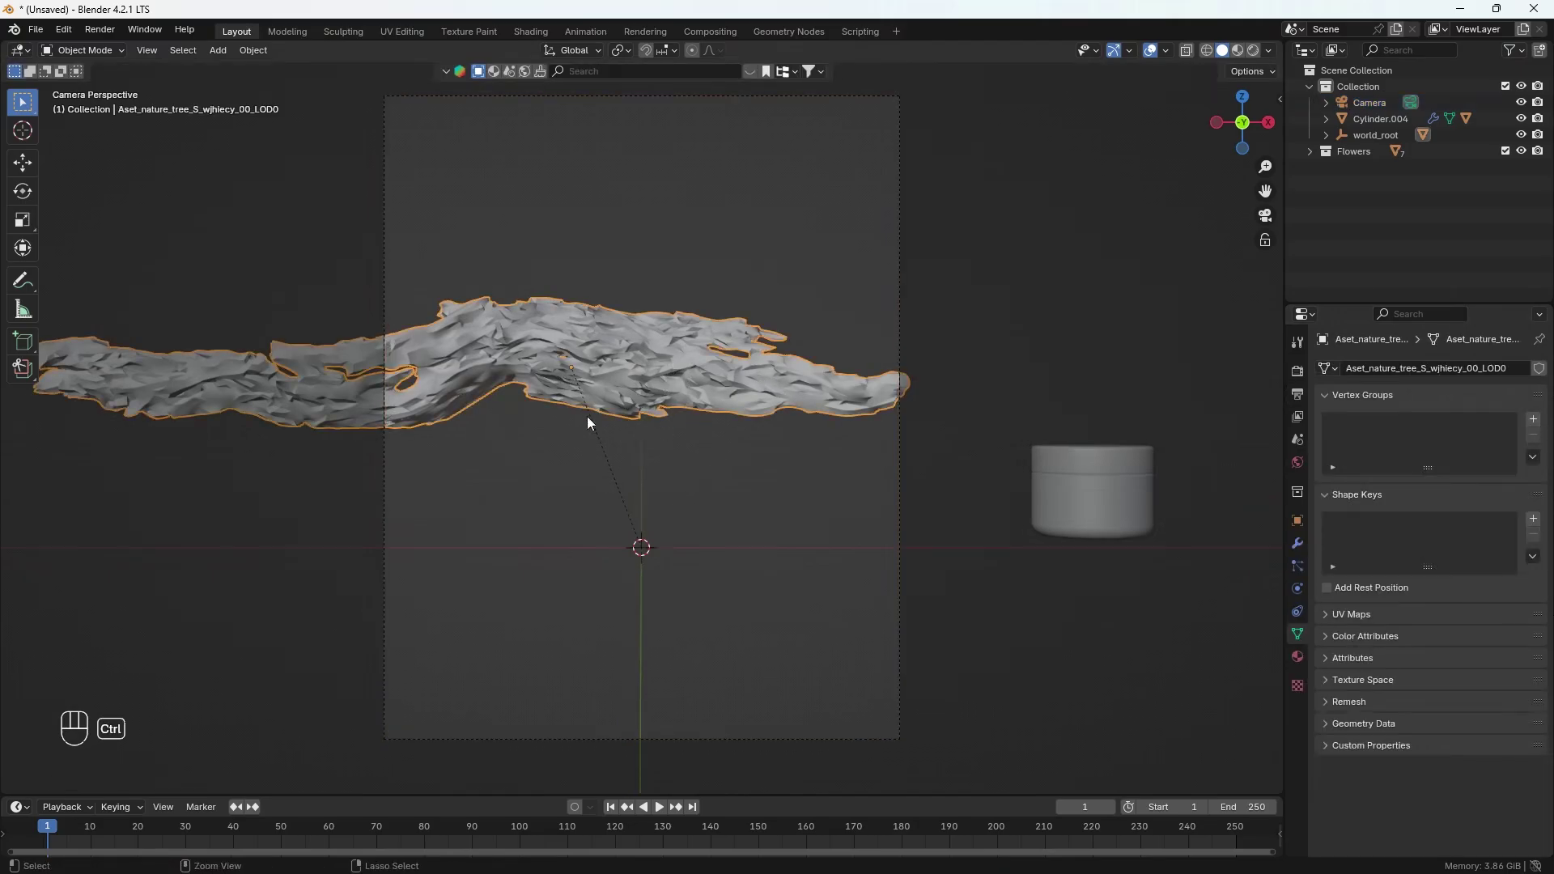
Step: Add a level-2 Subdivision Surface modifier to smooth the driftwood
{"action": "key", "text": "ctrl+2"}
{"action": "left_click", "coordinate": [1297, 544]}
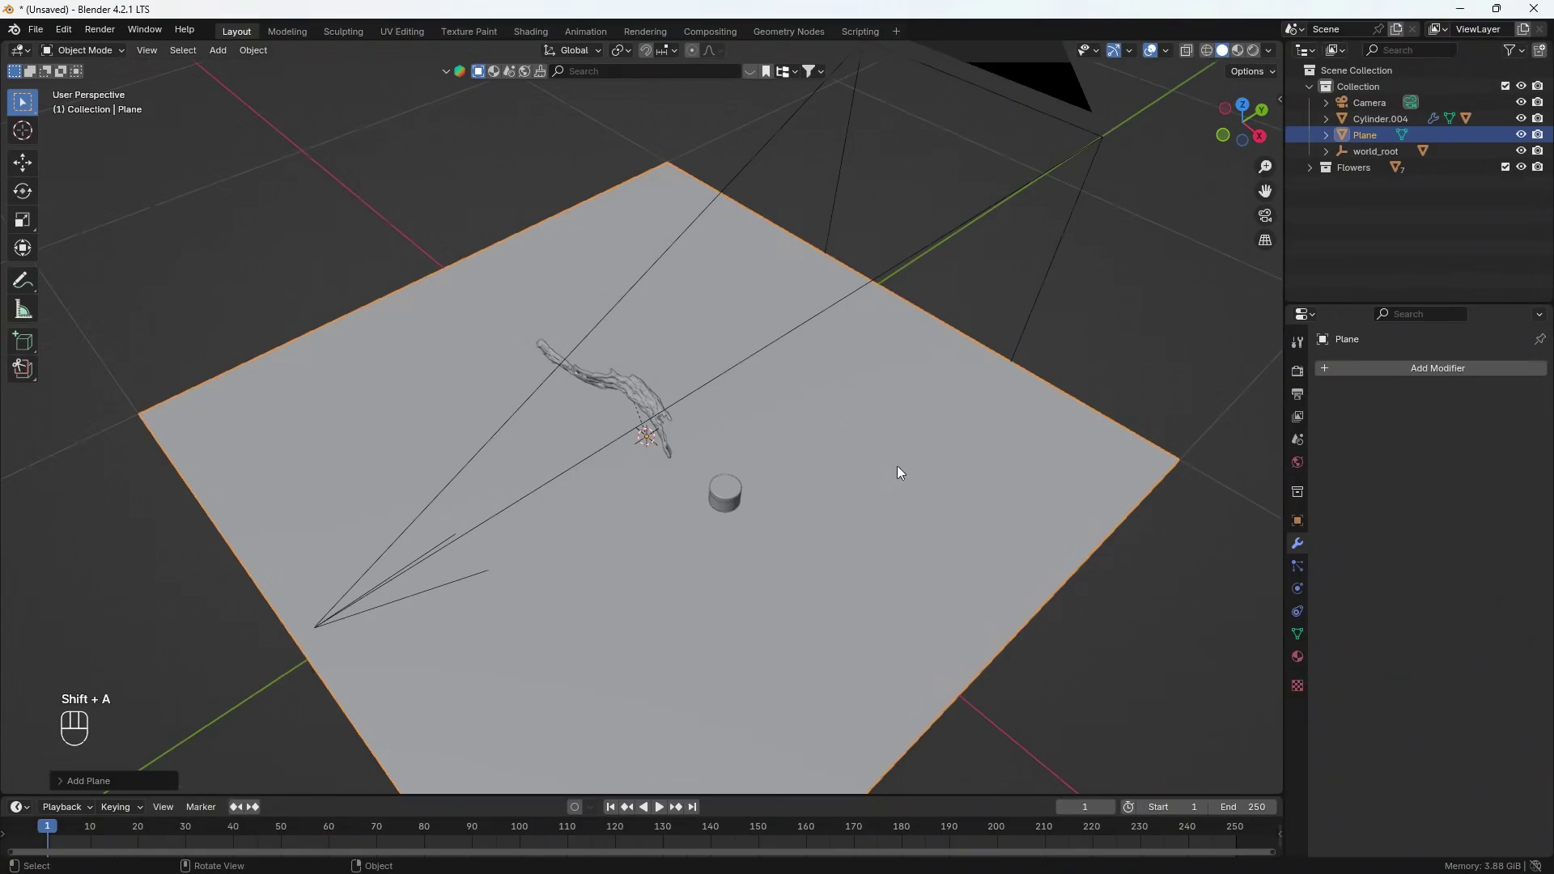
Step: Set the camera to an 80 mm lens with full passepartout and split the viewport in two
{"action": "key", "text": "KP_Enter"}
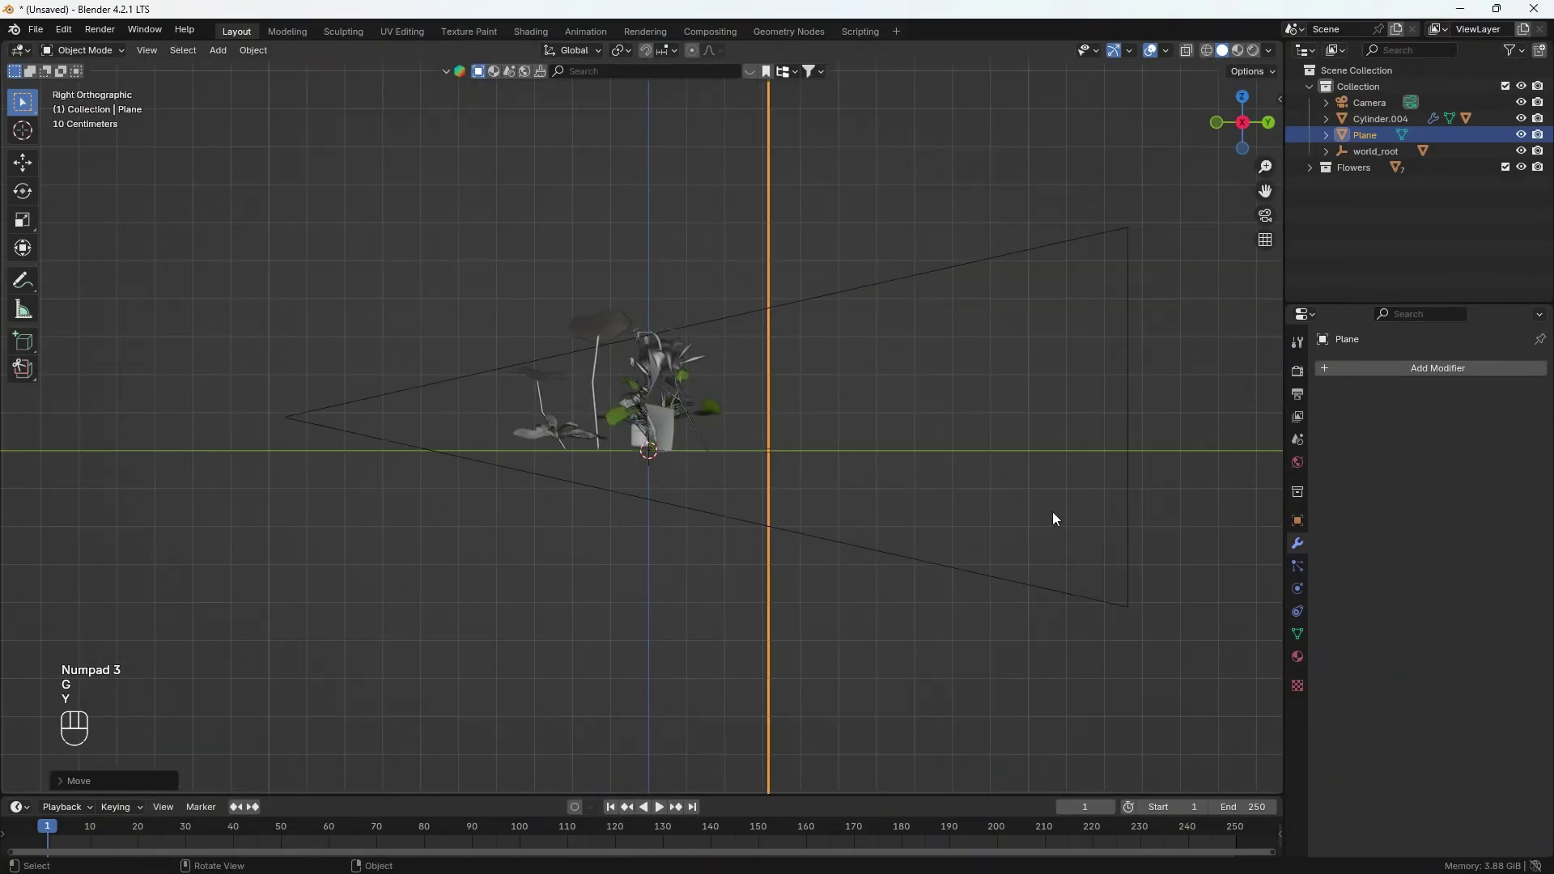
{"action": "left_click", "coordinate": [1371, 111]}
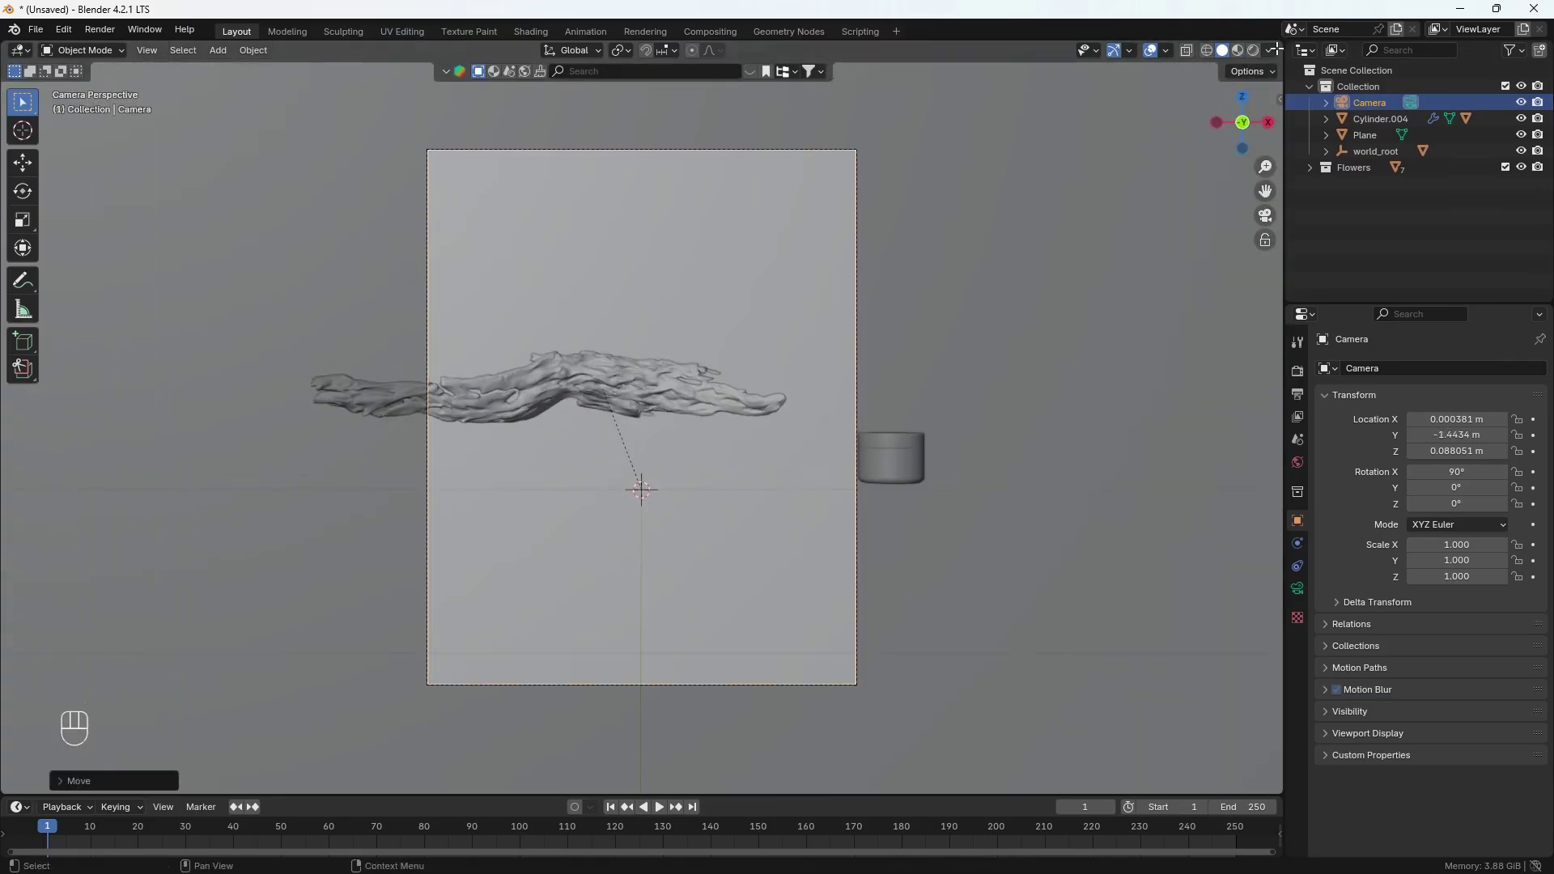
{"action": "left_click", "coordinate": [1297, 598]}
{"action": "left_click", "coordinate": [1356, 641]}
{"action": "left_click", "coordinate": [1452, 768]}
{"action": "left_click_drag", "start_coordinate": [846, 475], "coordinate": [806, 485]}
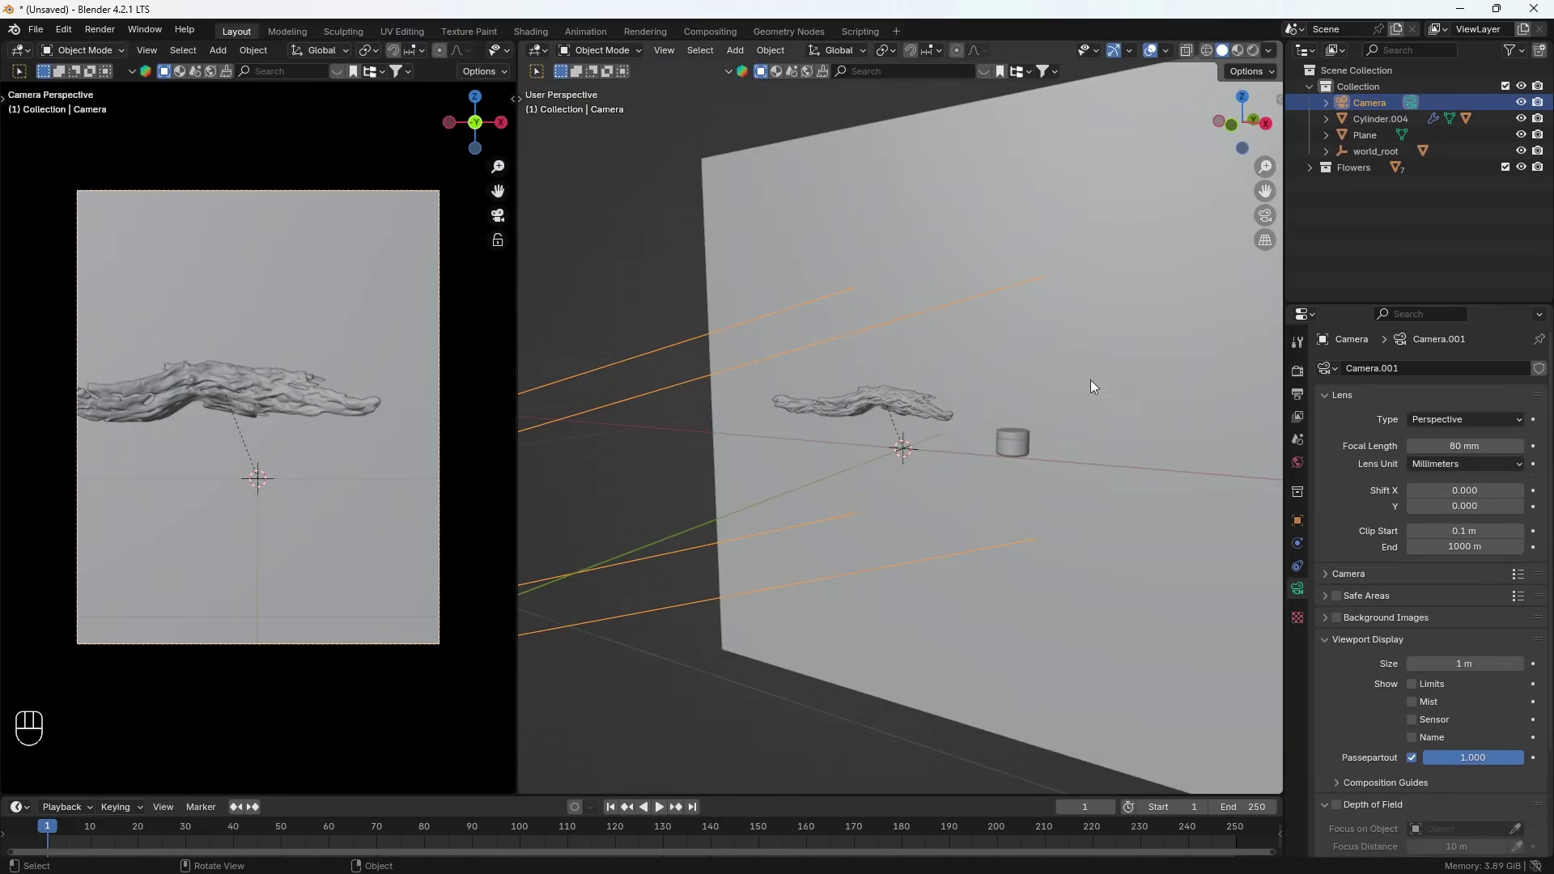
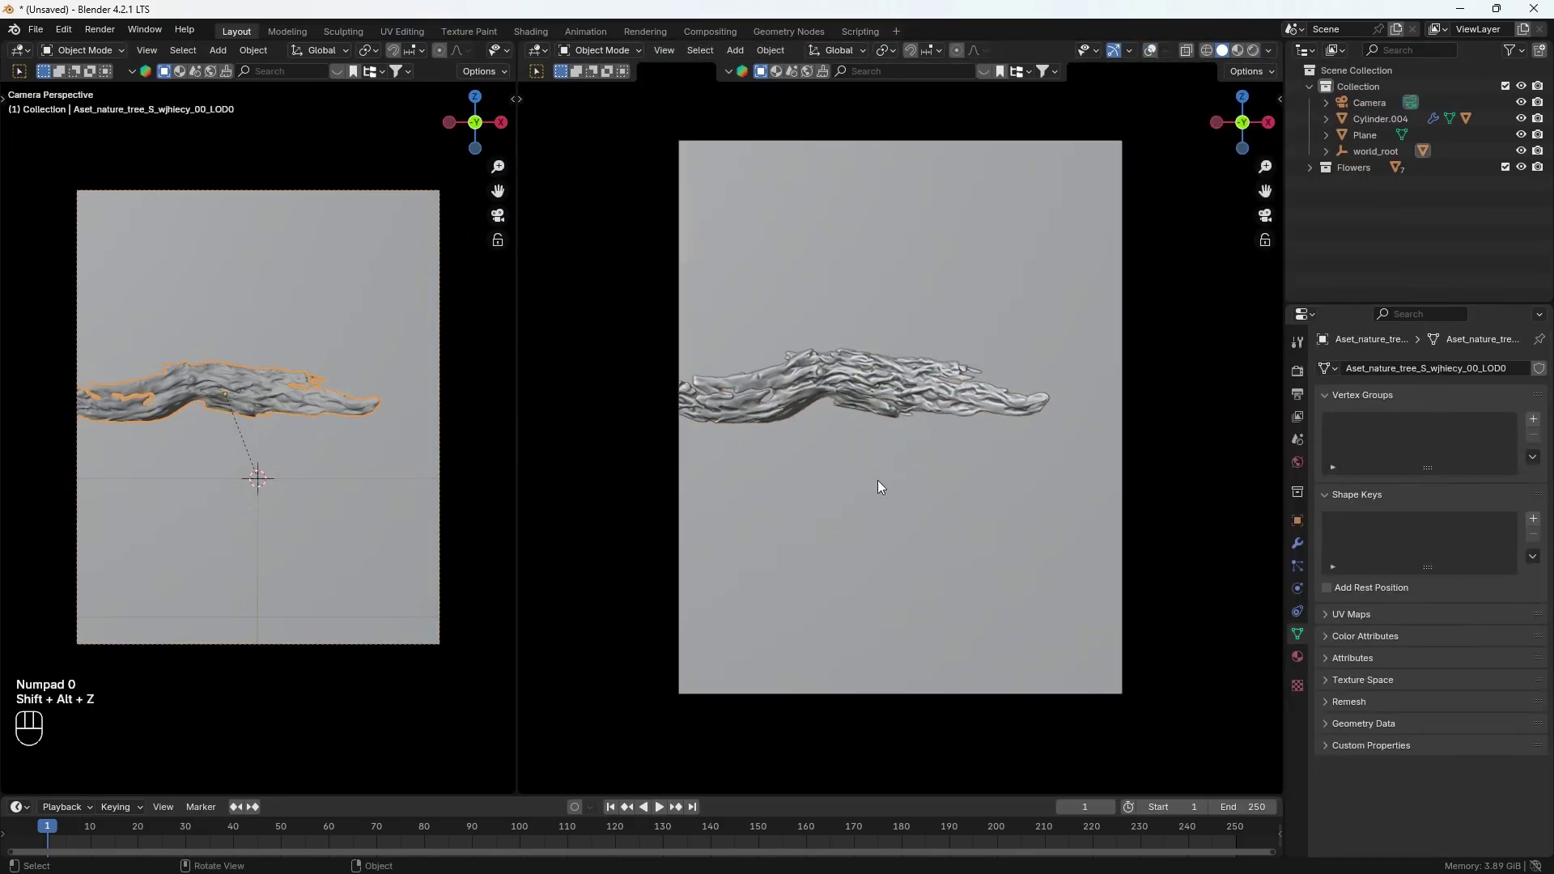
Step: Lay the driftwood diagonally across the camera frame and confirm its placement
{"action": "left_click", "coordinate": [928, 567]}
{"action": "key", "text": "ctrl+m"}
{"action": "key", "text": "y"}
{"action": "key", "text": "shift+alt+z"}
{"action": "key", "text": "shift+alt+z"}
{"action": "left_click", "coordinate": [997, 594]}
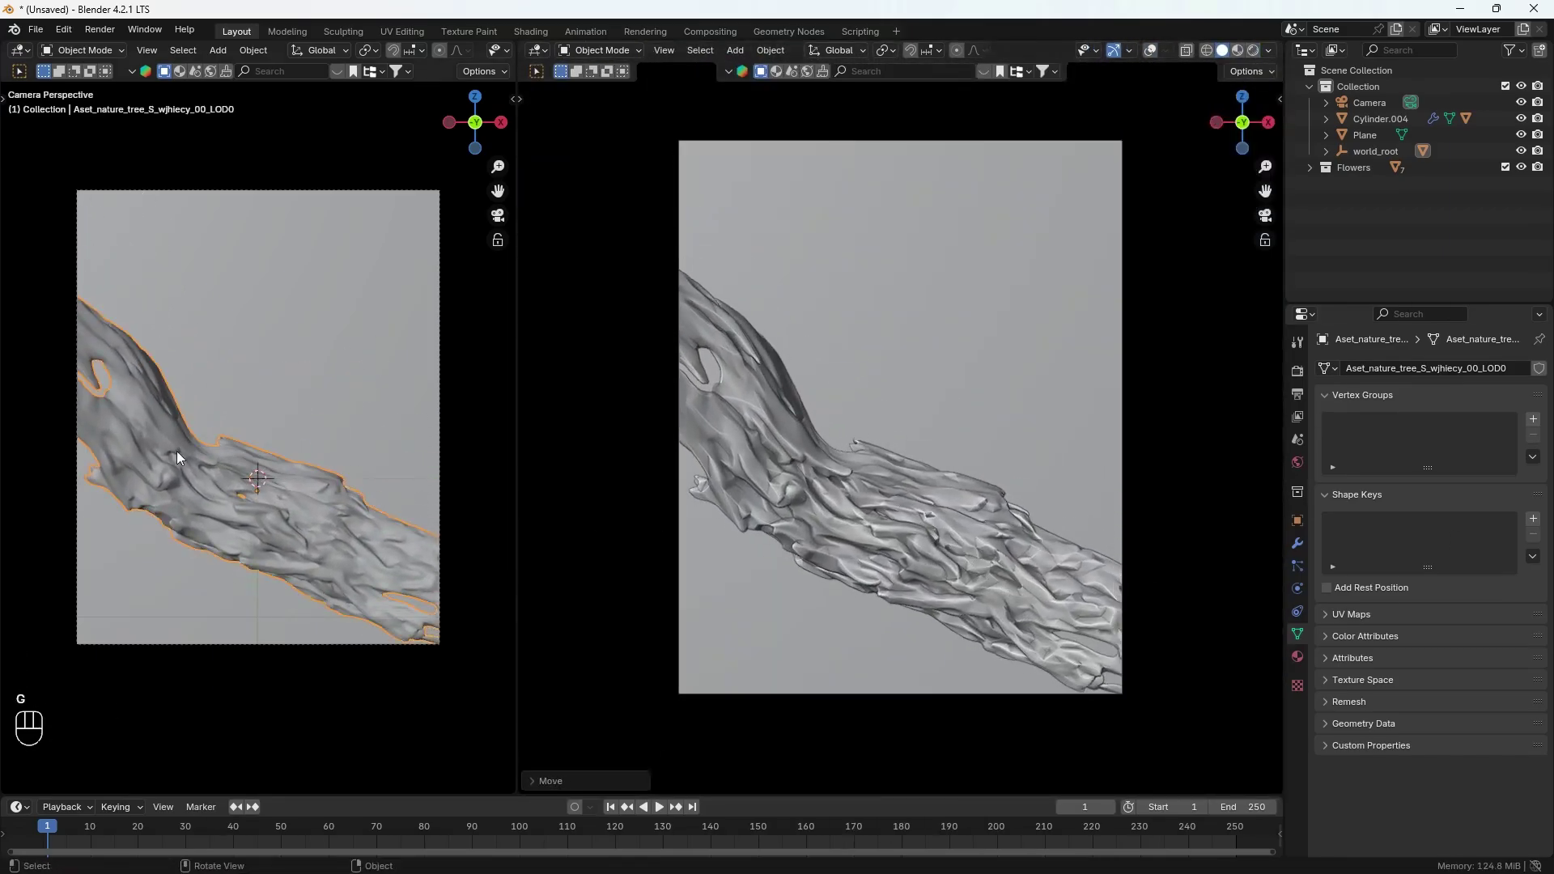
Step: Scale the jar onto the driftwood, keyframe it settling from above, and play back the animation
{"action": "left_click", "coordinate": [1015, 461]}
{"action": "left_click", "coordinate": [1152, 537]}
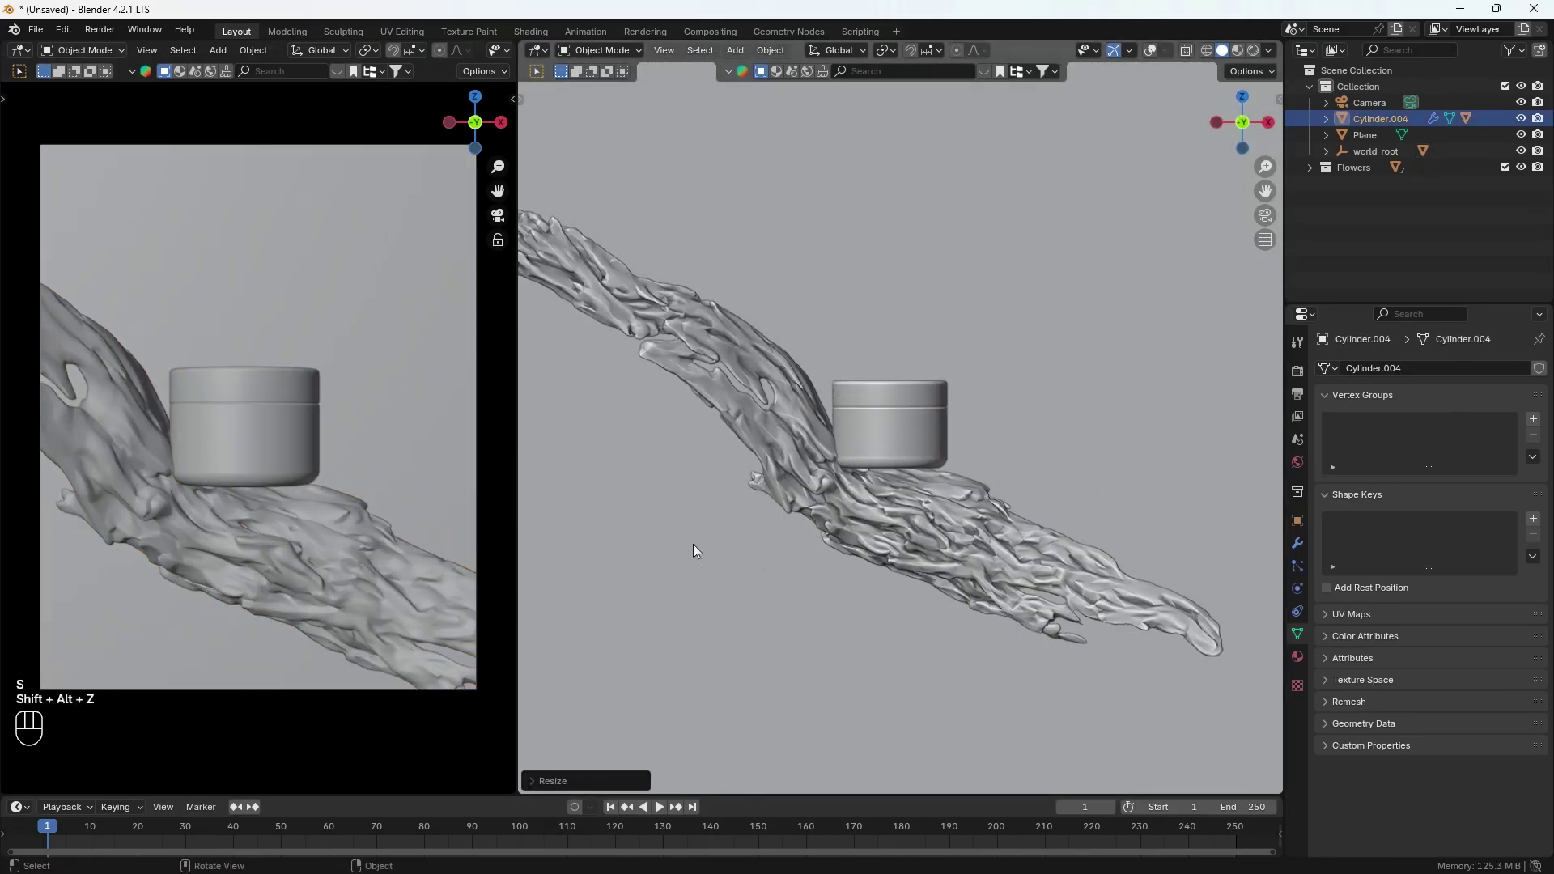
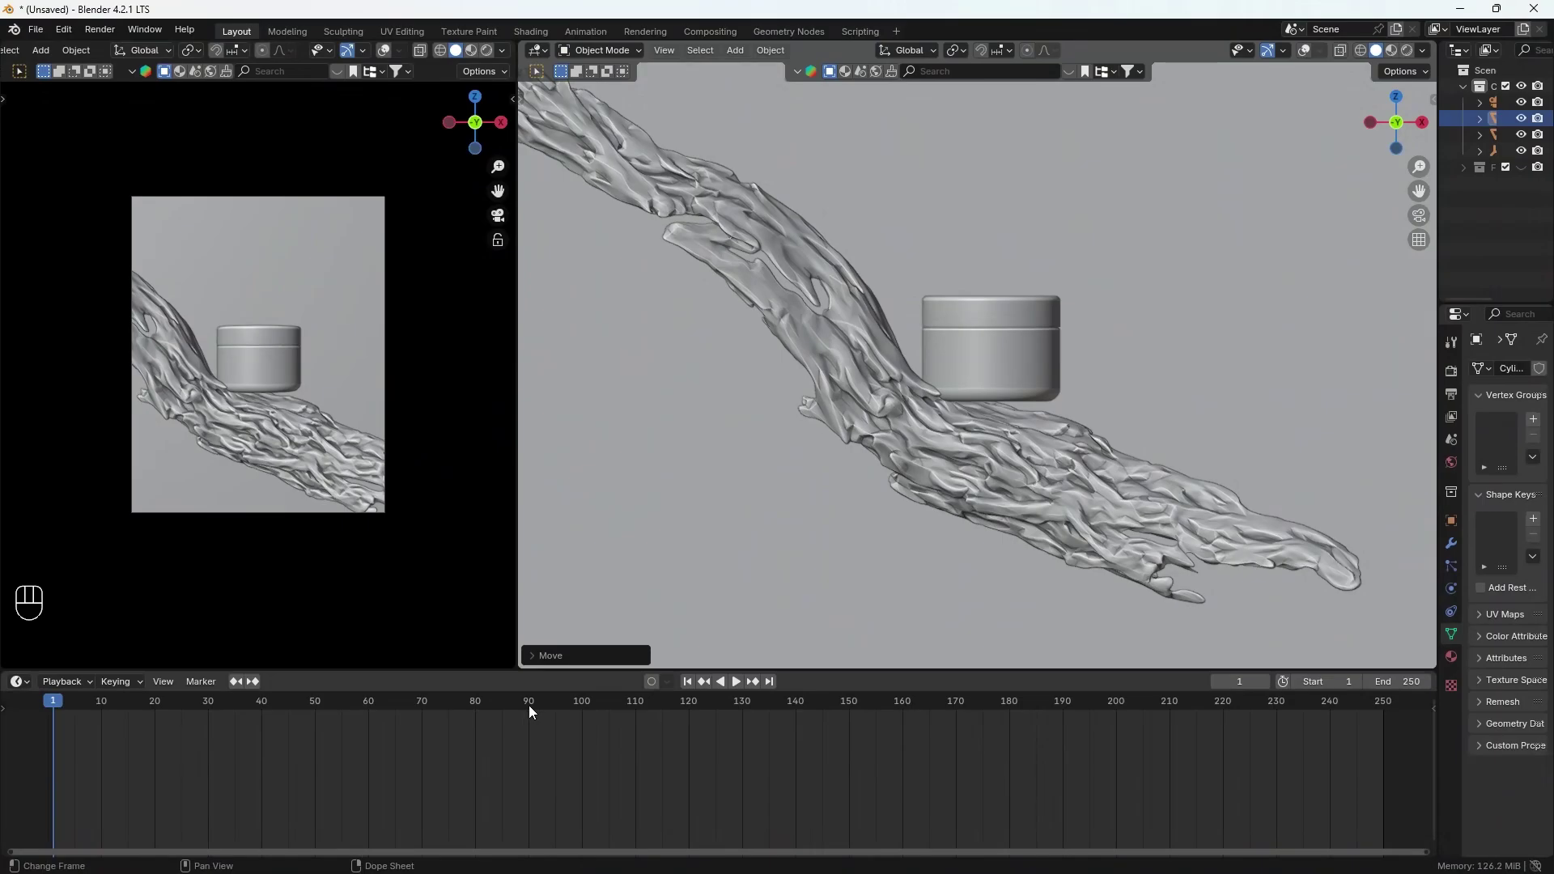
{"action": "left_click_drag", "start_coordinate": [533, 712], "coordinate": [1018, 467]}
{"action": "key", "text": "shift+Left"}
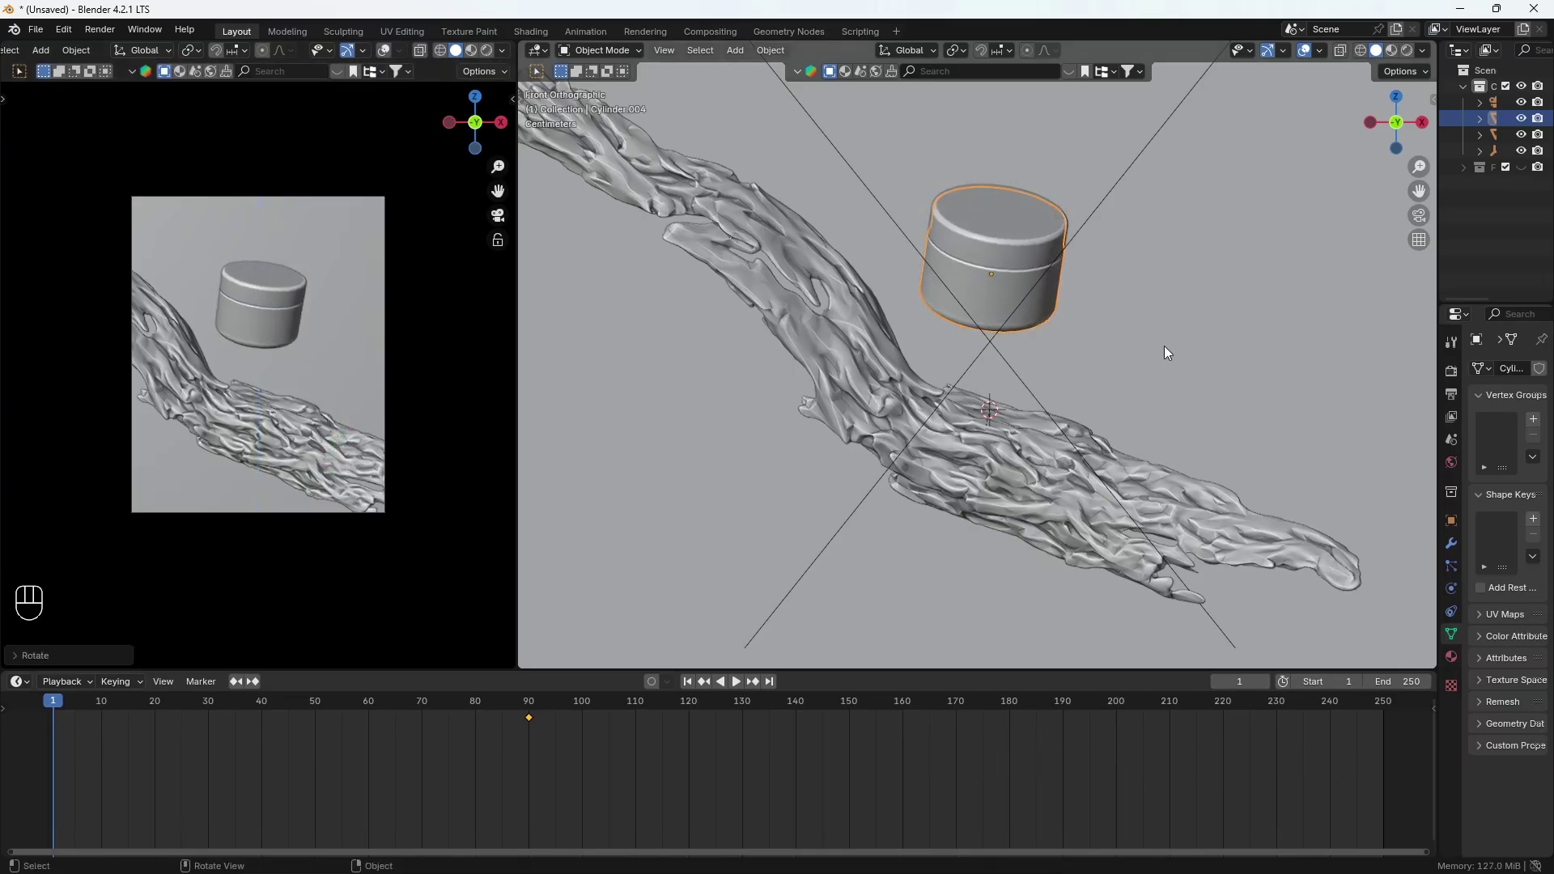
{"action": "key", "text": "space"}
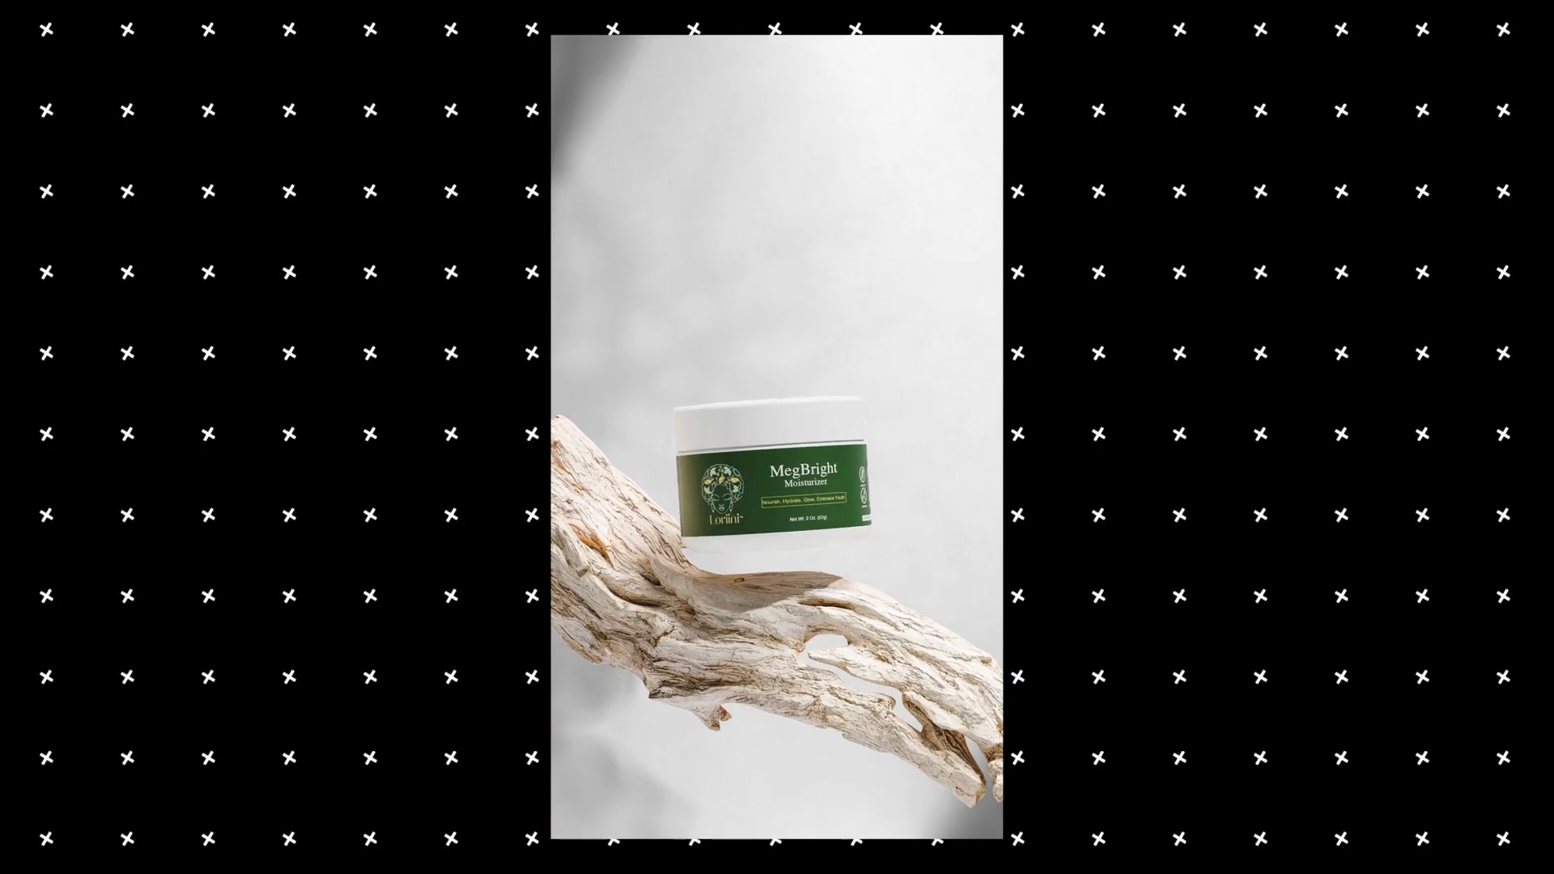
{"action": "key", "text": "shift+alt+z"}
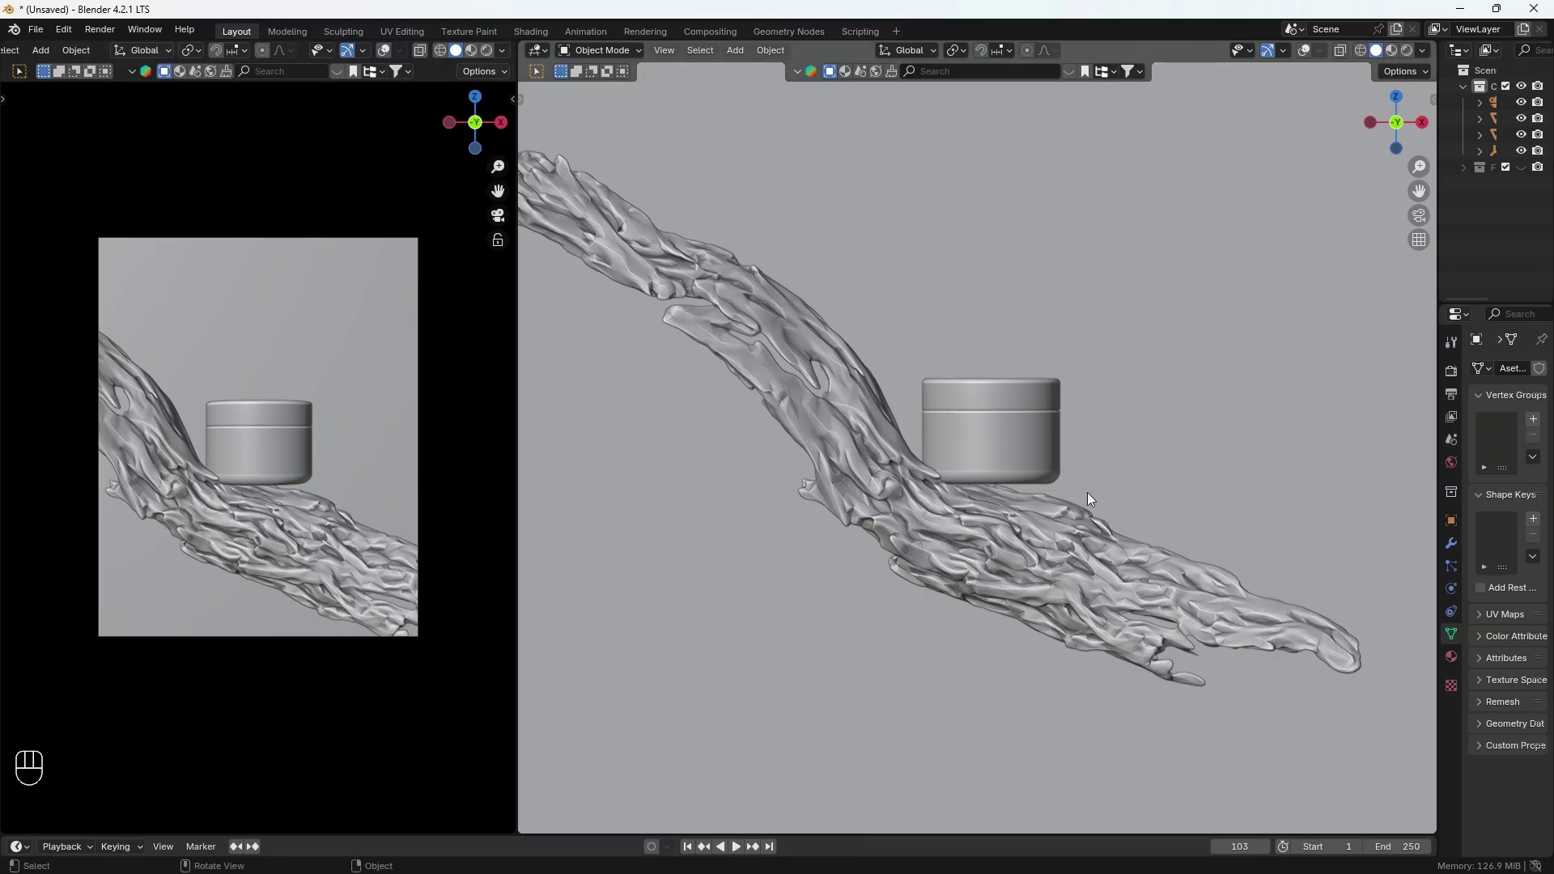
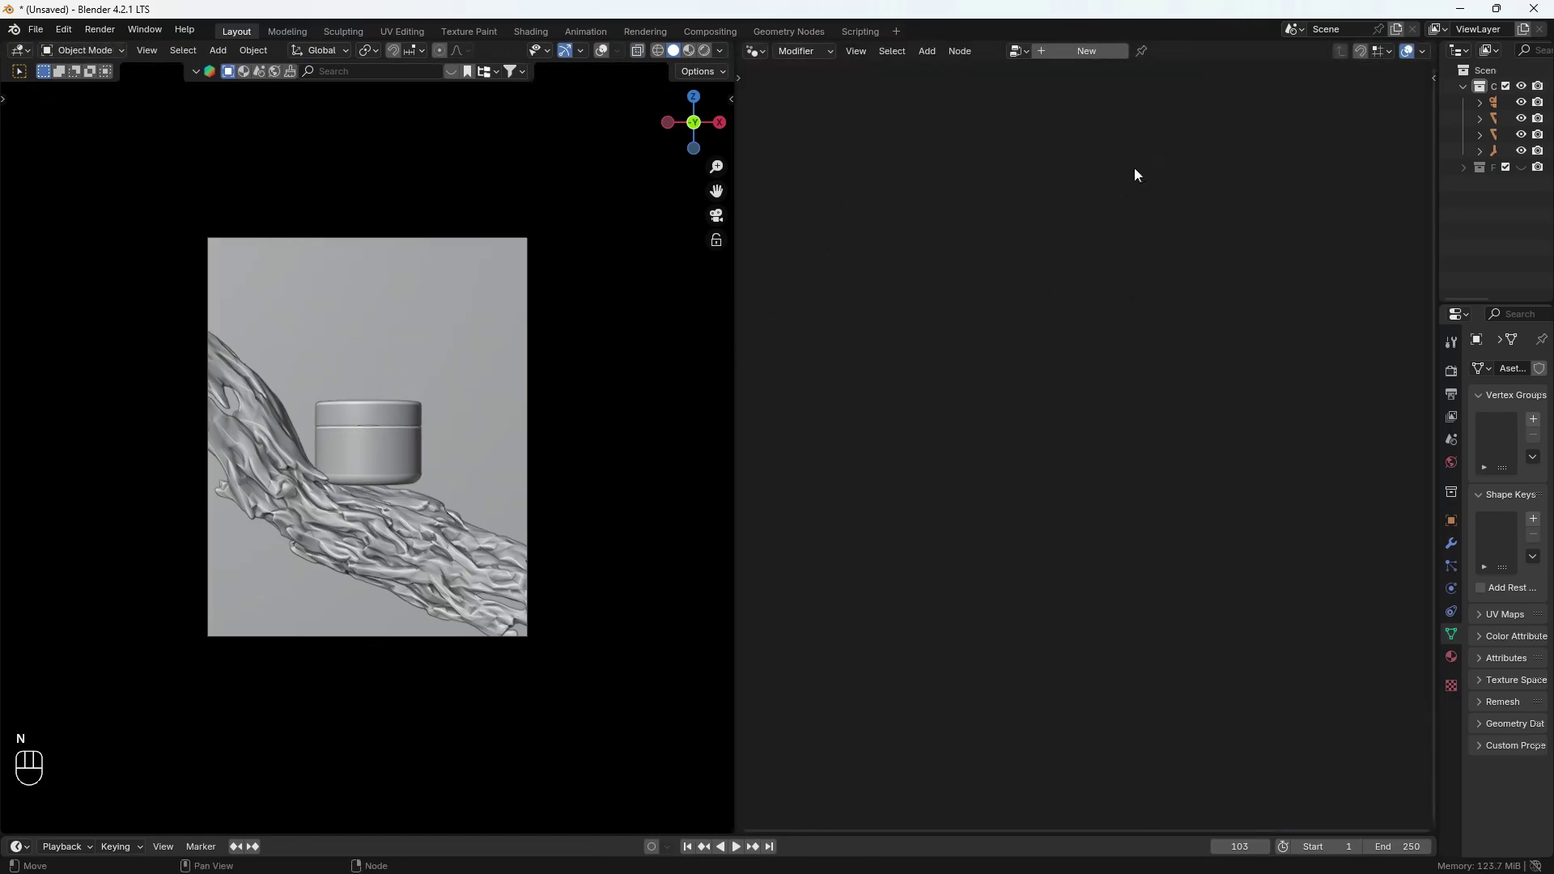
Step: Create a new geometry node group on the driftwood
{"action": "left_click", "coordinate": [1097, 58]}
{"action": "left_click", "coordinate": [1098, 444]}
{"action": "left_click", "coordinate": [340, 626]}
{"action": "key", "text": "shift+alt+z"}
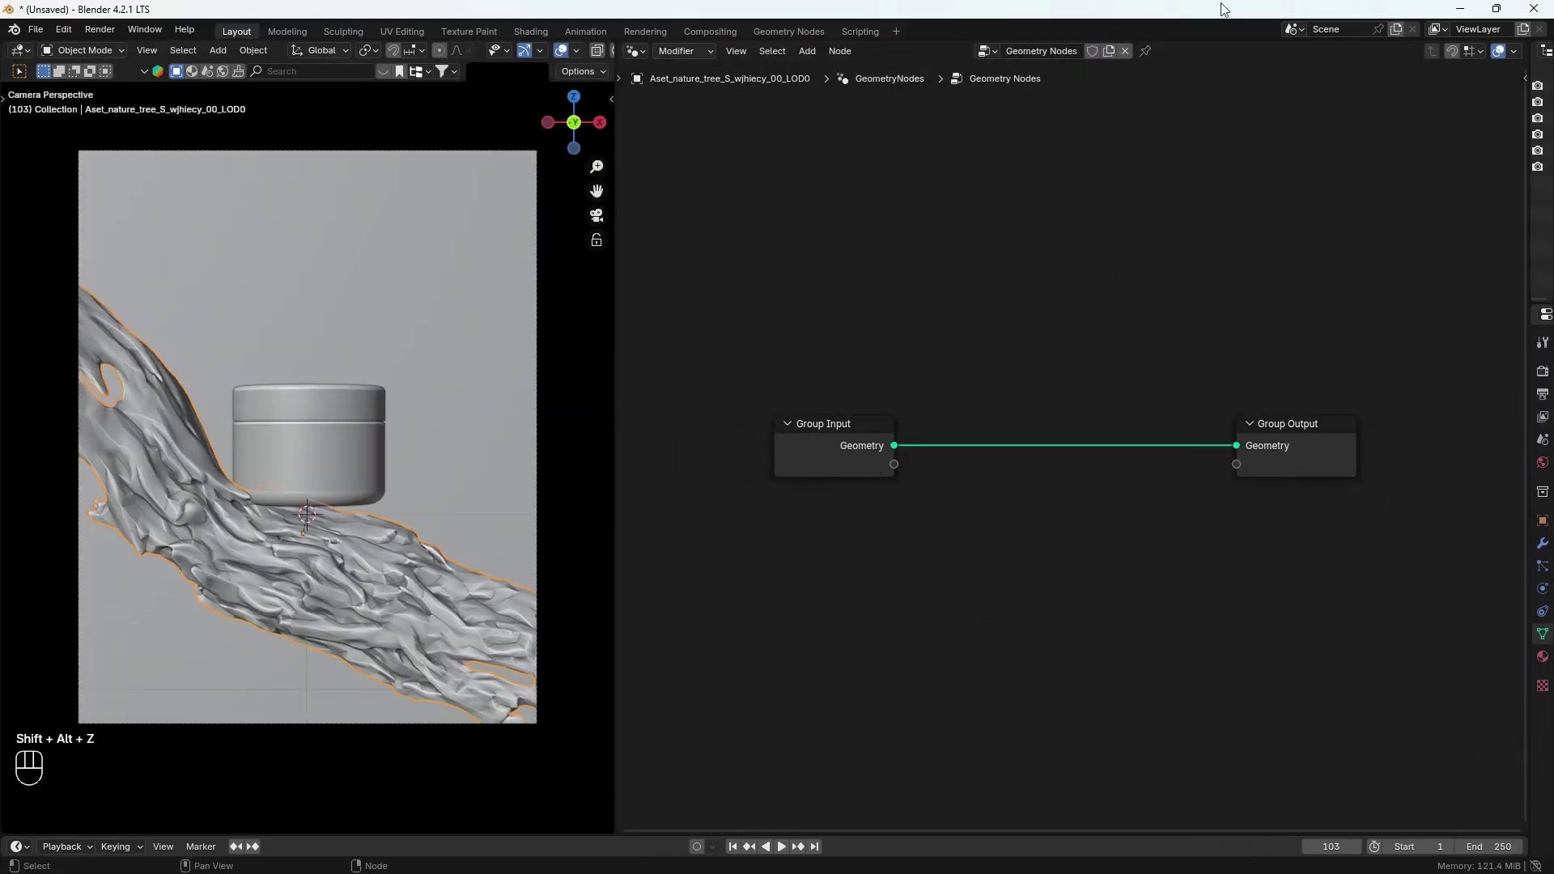
{"action": "left_click", "coordinate": [1152, 62]}
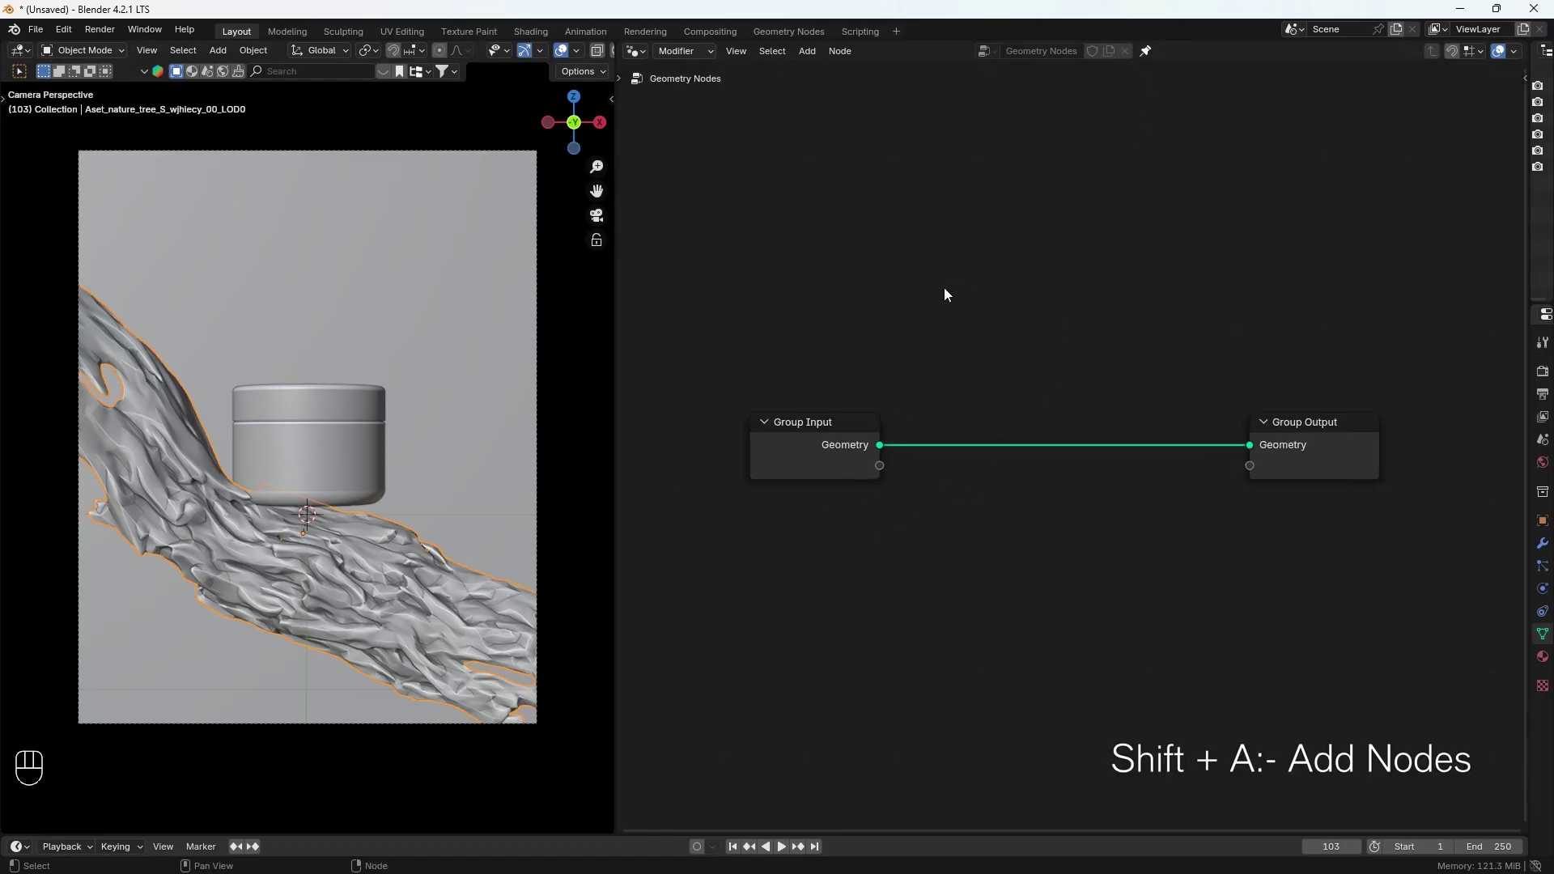
Step: Add Distribute Points on Faces and Instance on Points nodes before the Group Output
{"action": "key", "text": "shift+a"}
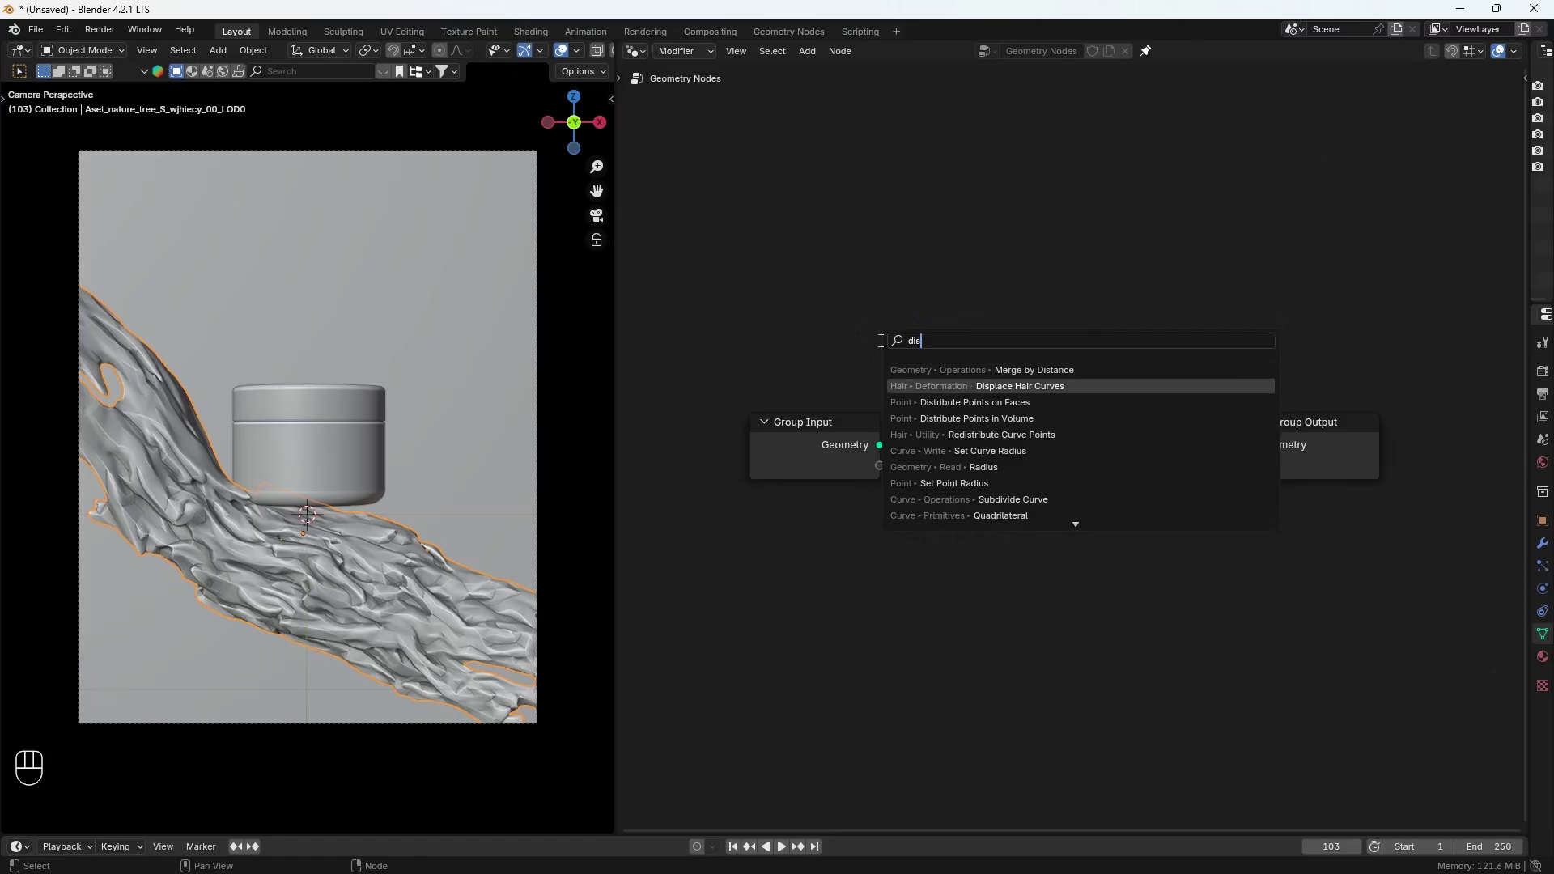
{"action": "key", "text": "Down"}
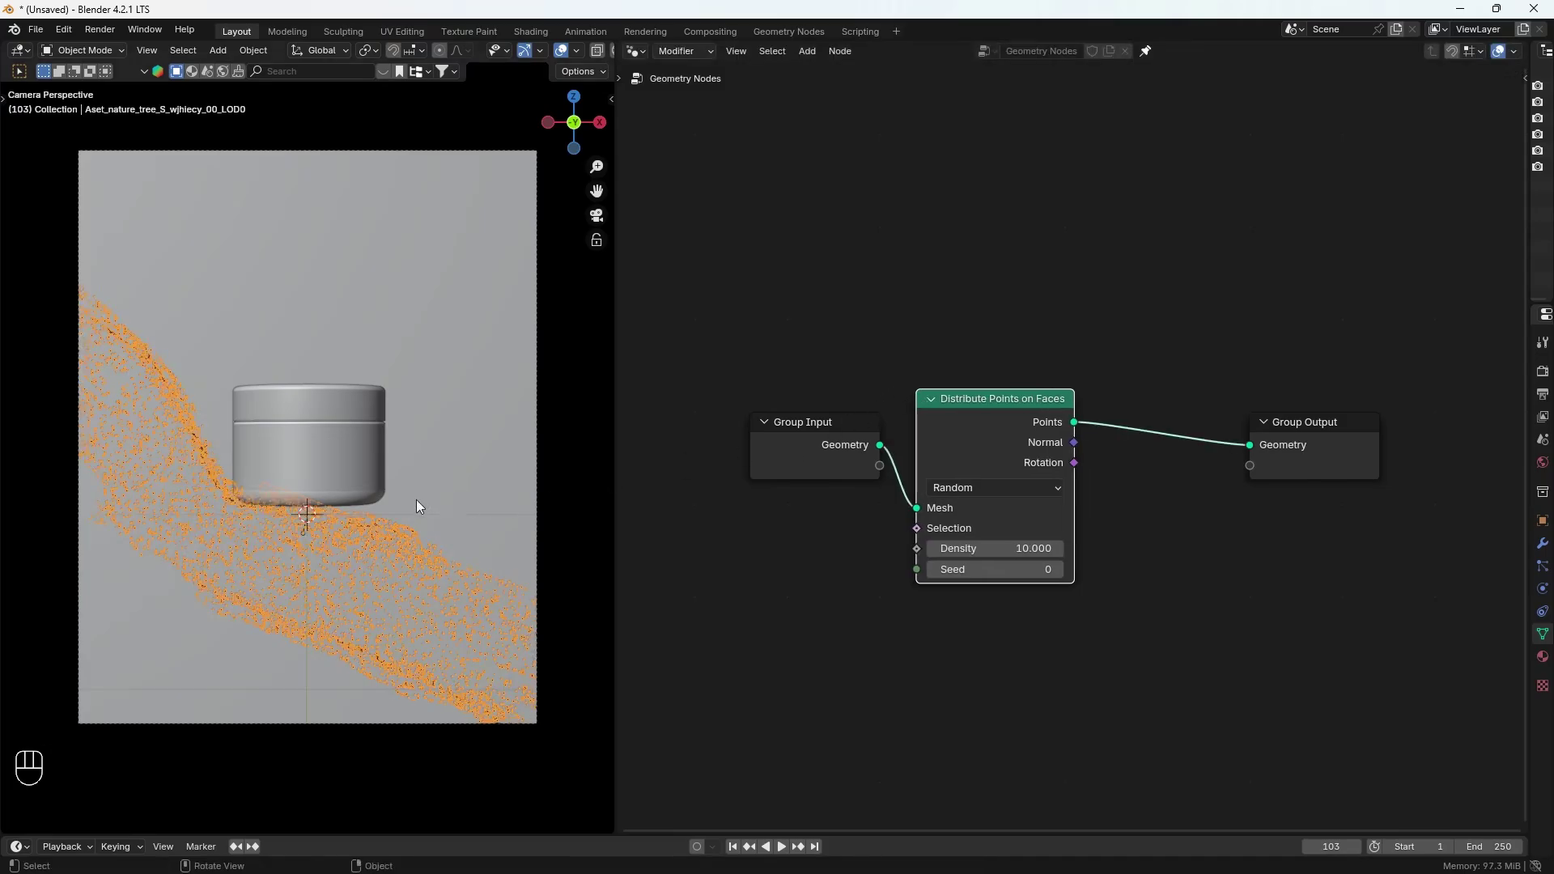
{"action": "key", "text": "shift+alt+z"}
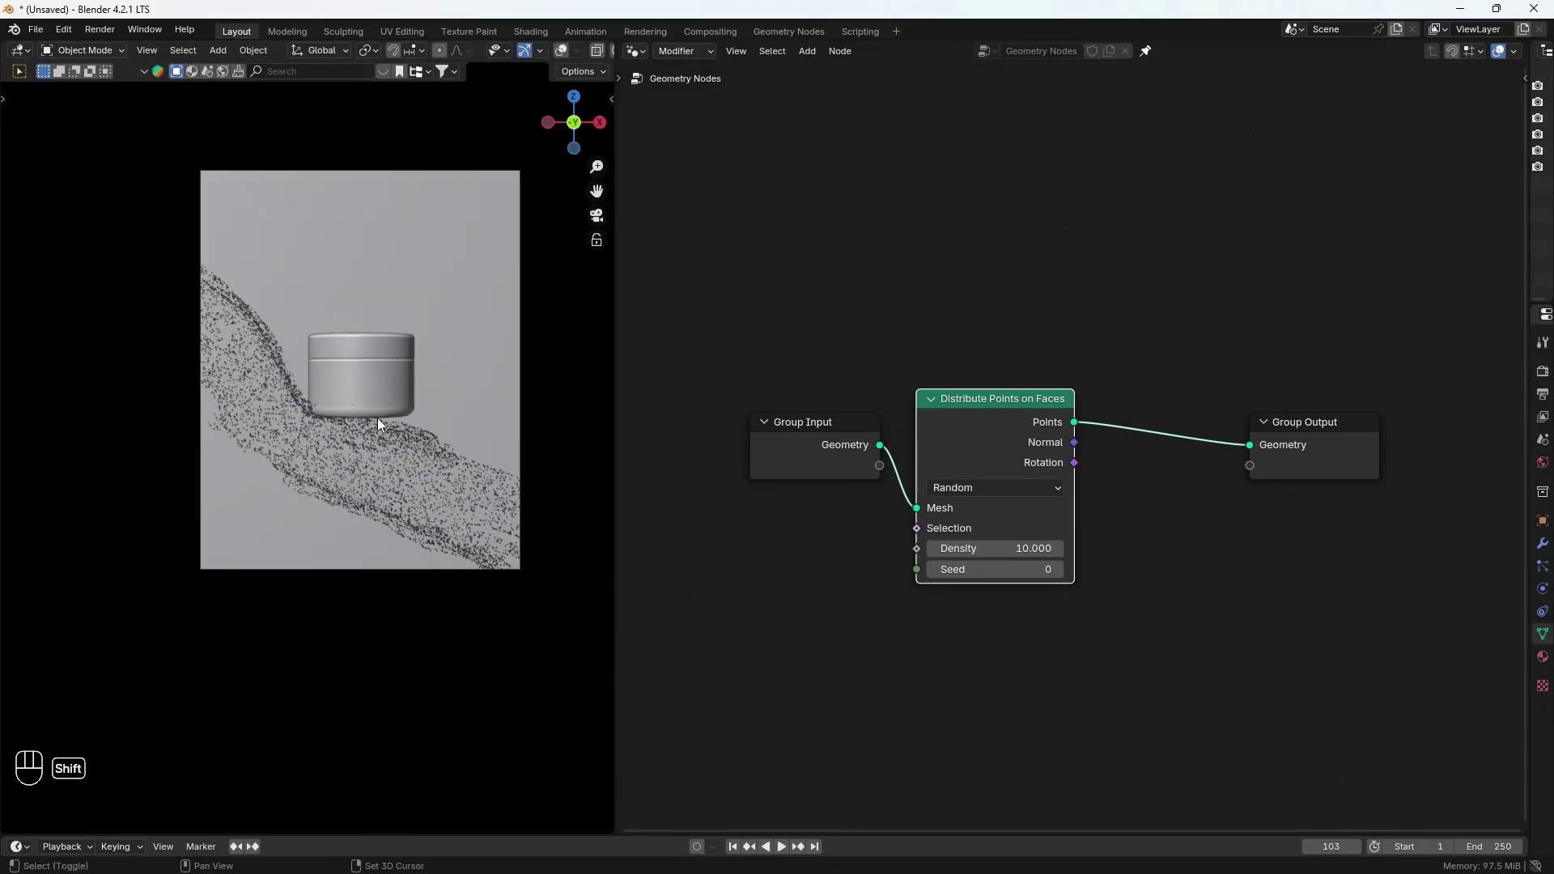
{"action": "key", "text": "shift+a"}
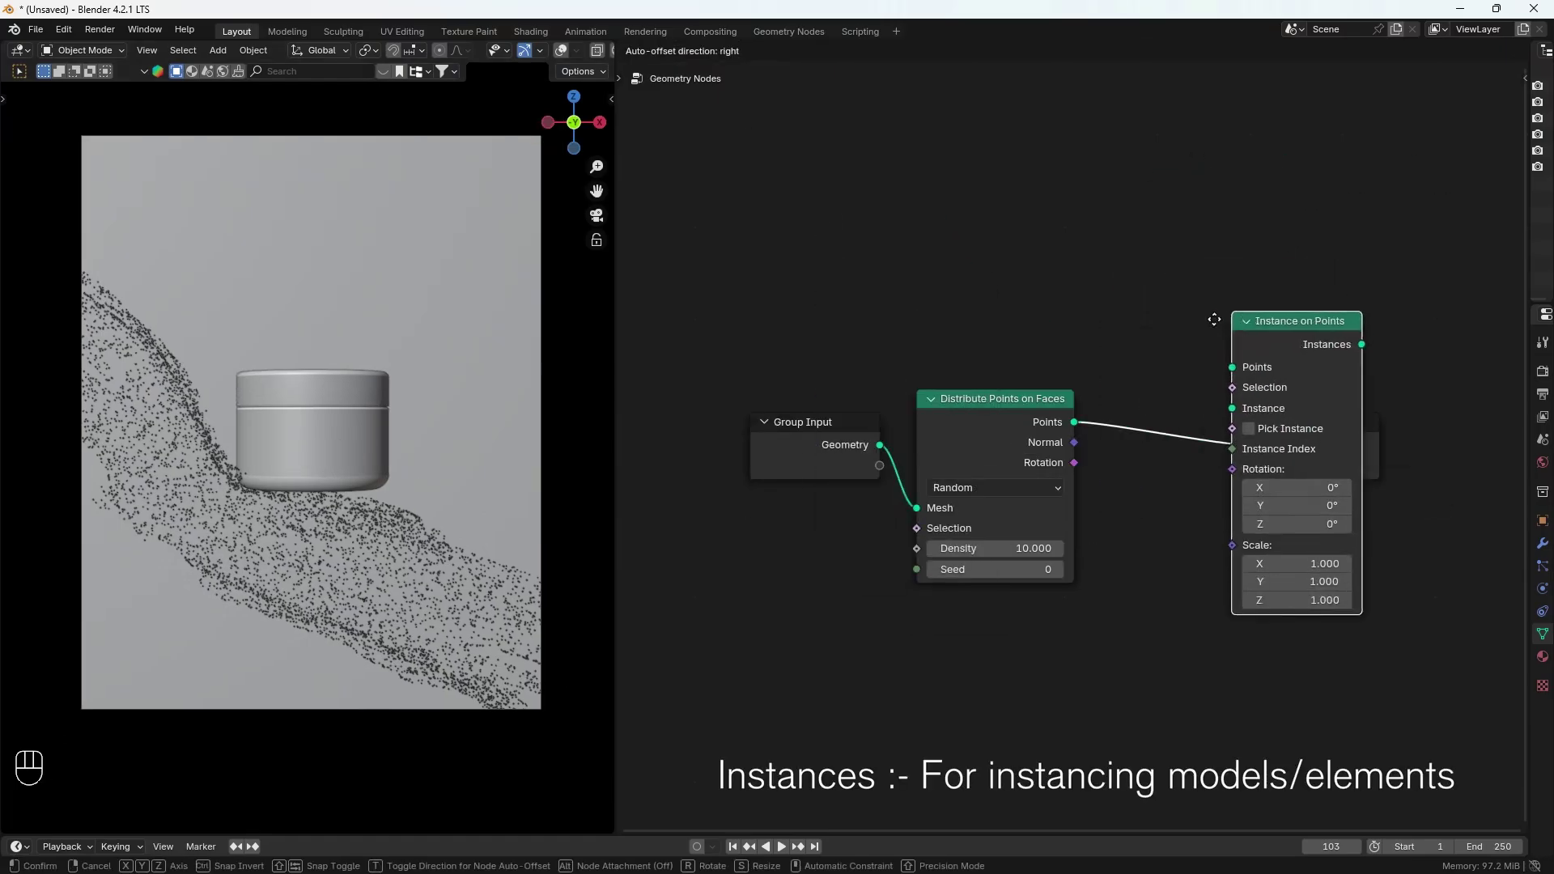
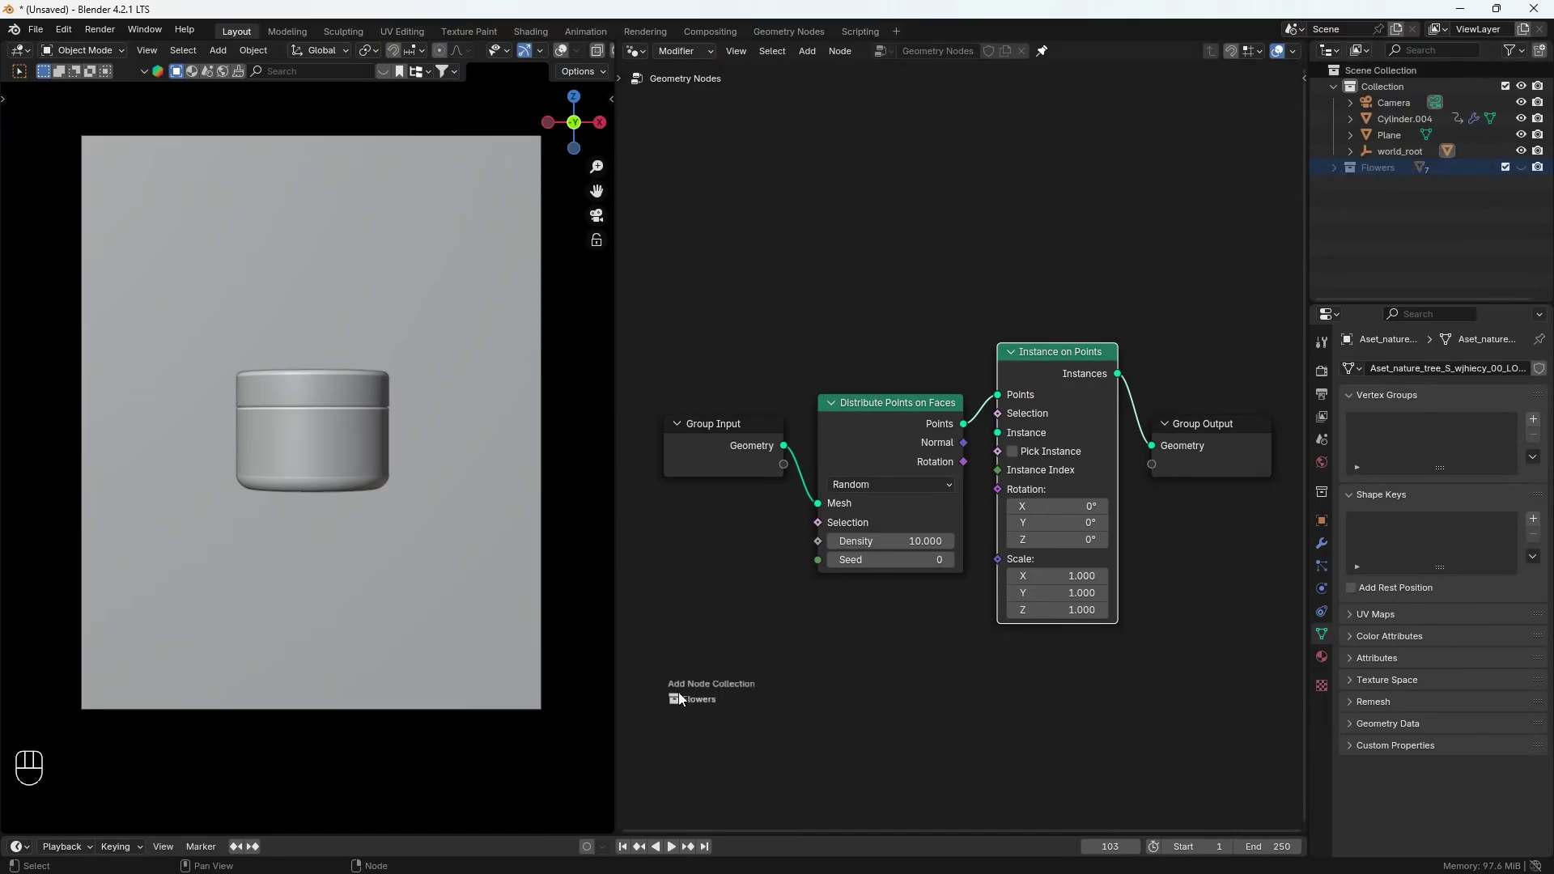
Step: Feed the Flowers collection into Instance on Points and inspect the flowers covering the driftwood
{"action": "left_click", "coordinate": [704, 710]}
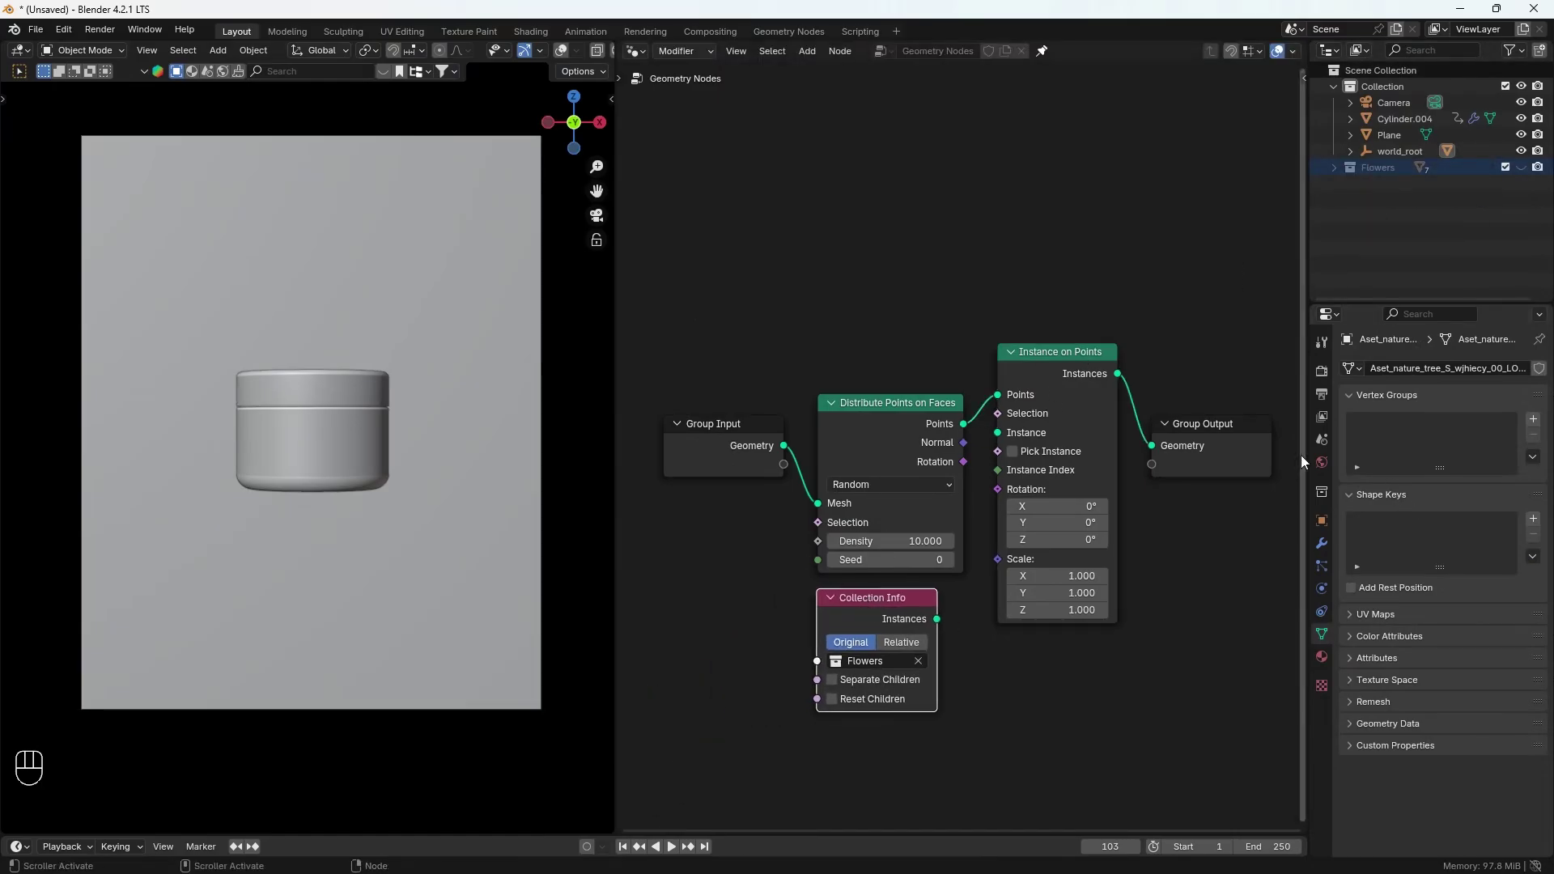
{"action": "left_click", "coordinate": [998, 570]}
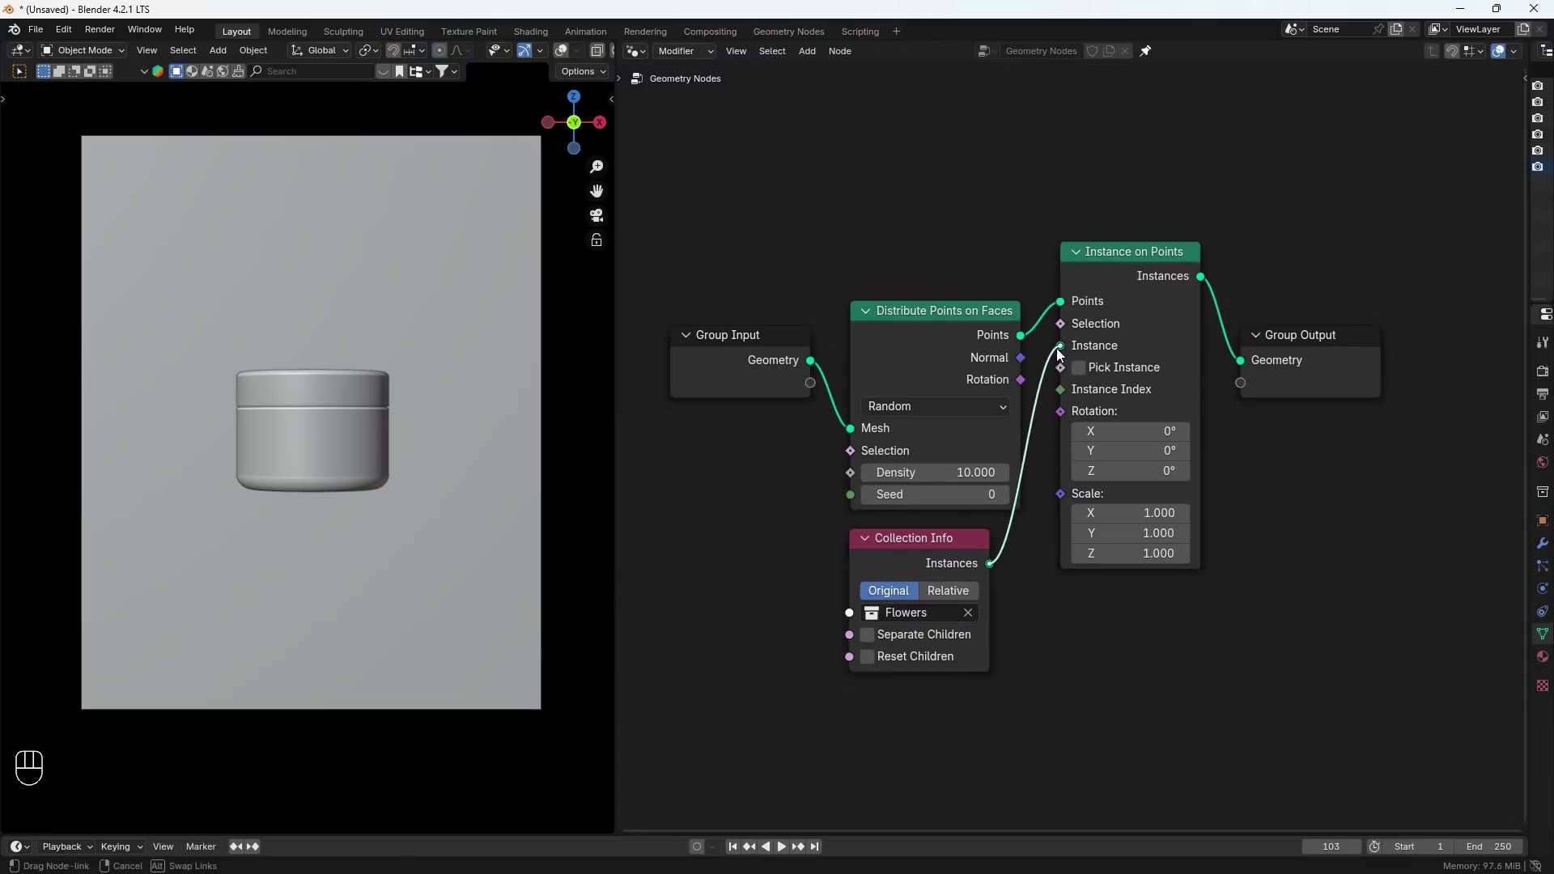
{"action": "left_click", "coordinate": [955, 366]}
{"action": "middle_click", "coordinate": [172, 632]}
{"action": "middle_click", "coordinate": [197, 655]}
{"action": "middle_click", "coordinate": [270, 379]}
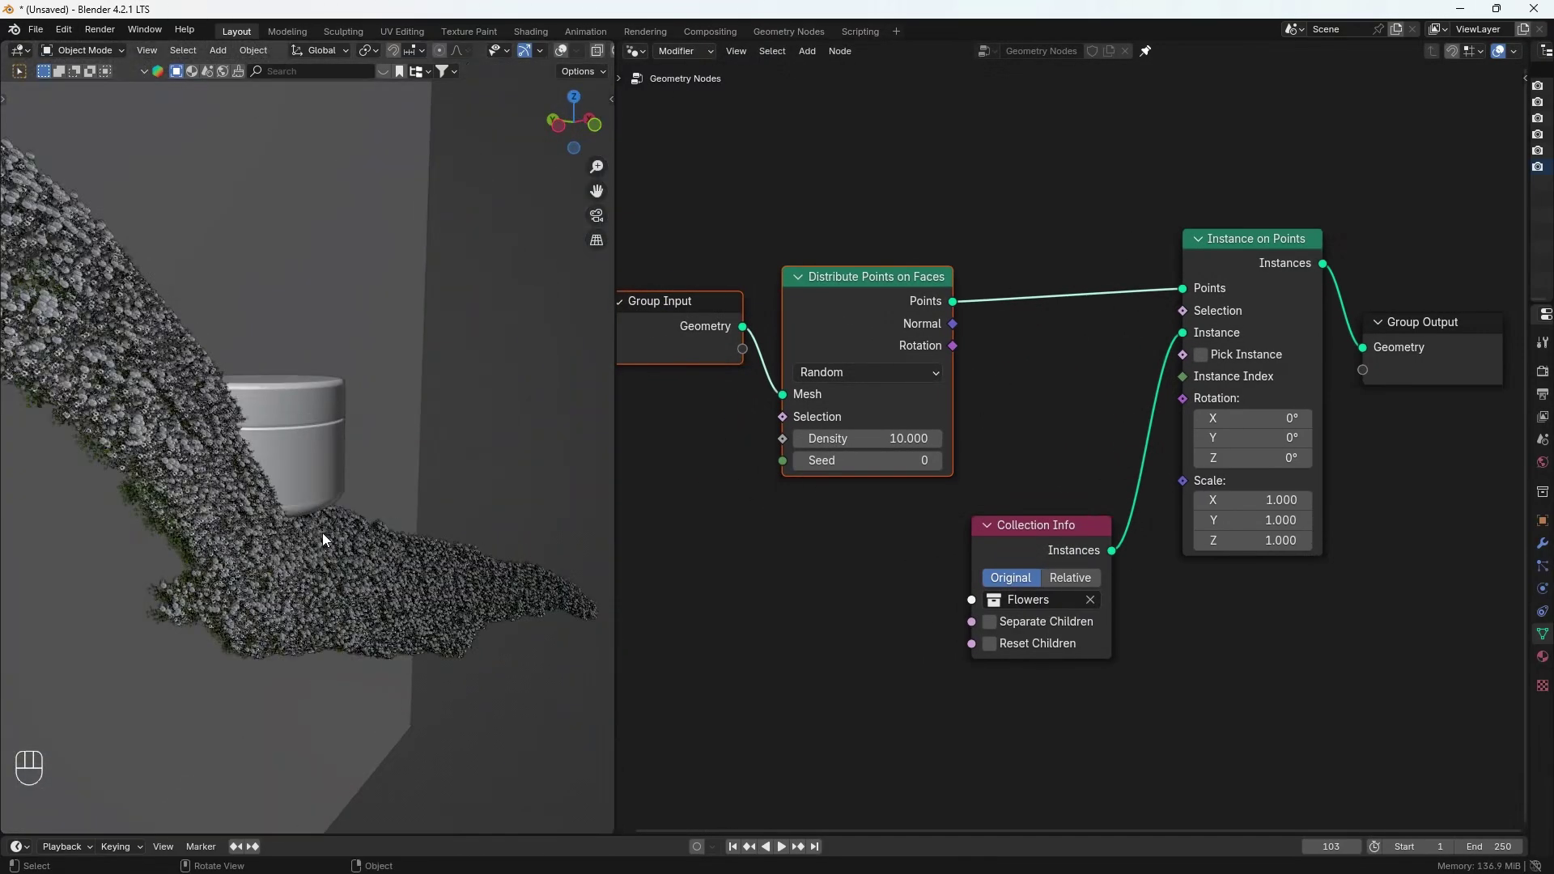
{"action": "middle_click", "coordinate": [415, 464]}
{"action": "middle_click", "coordinate": [386, 534]}
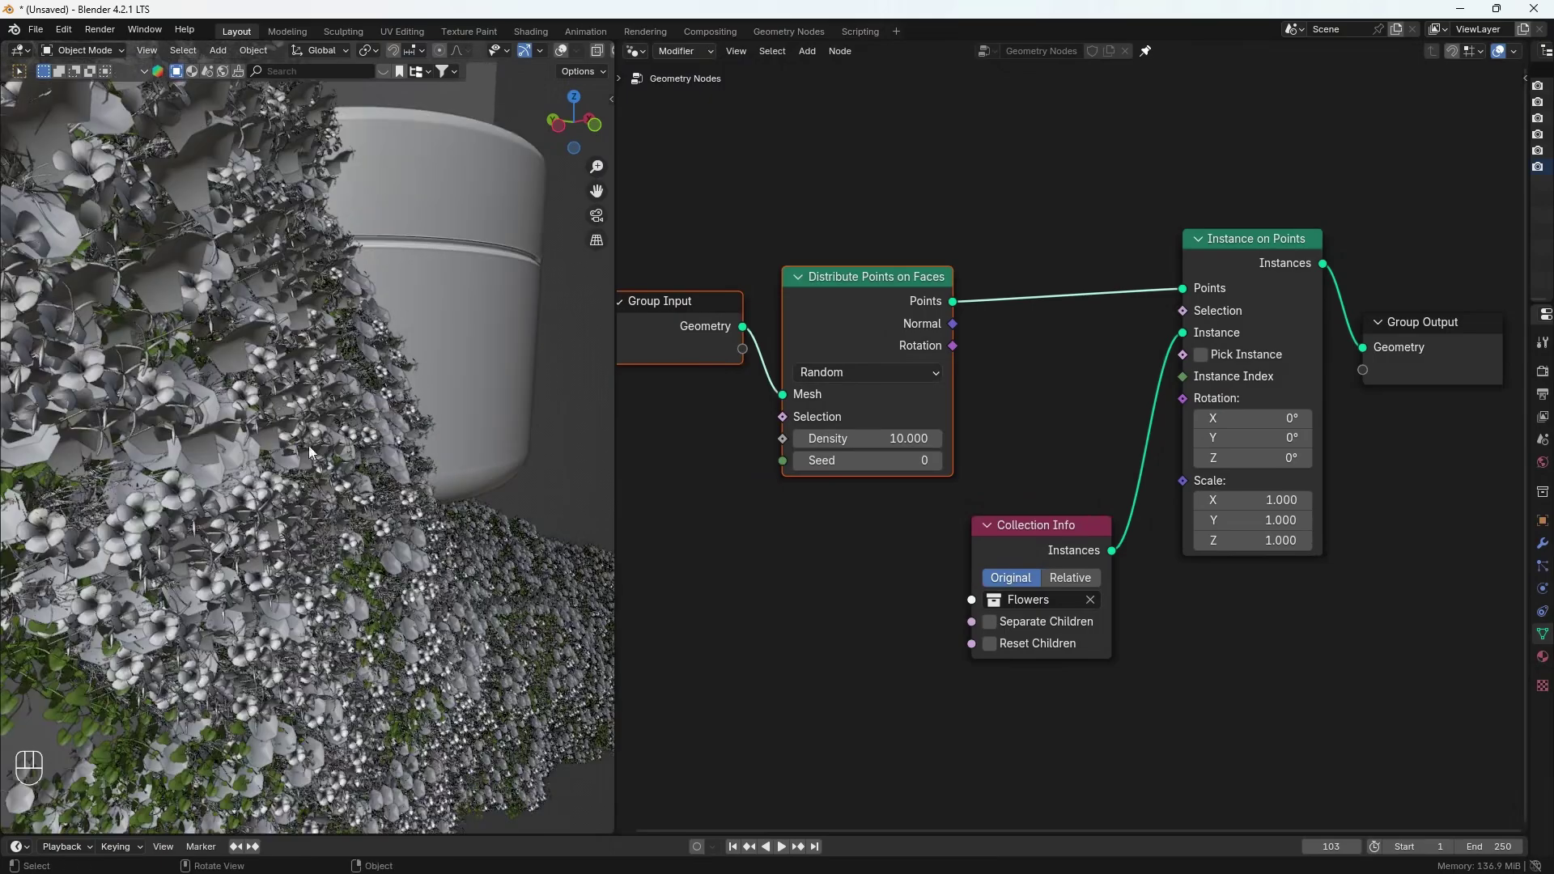
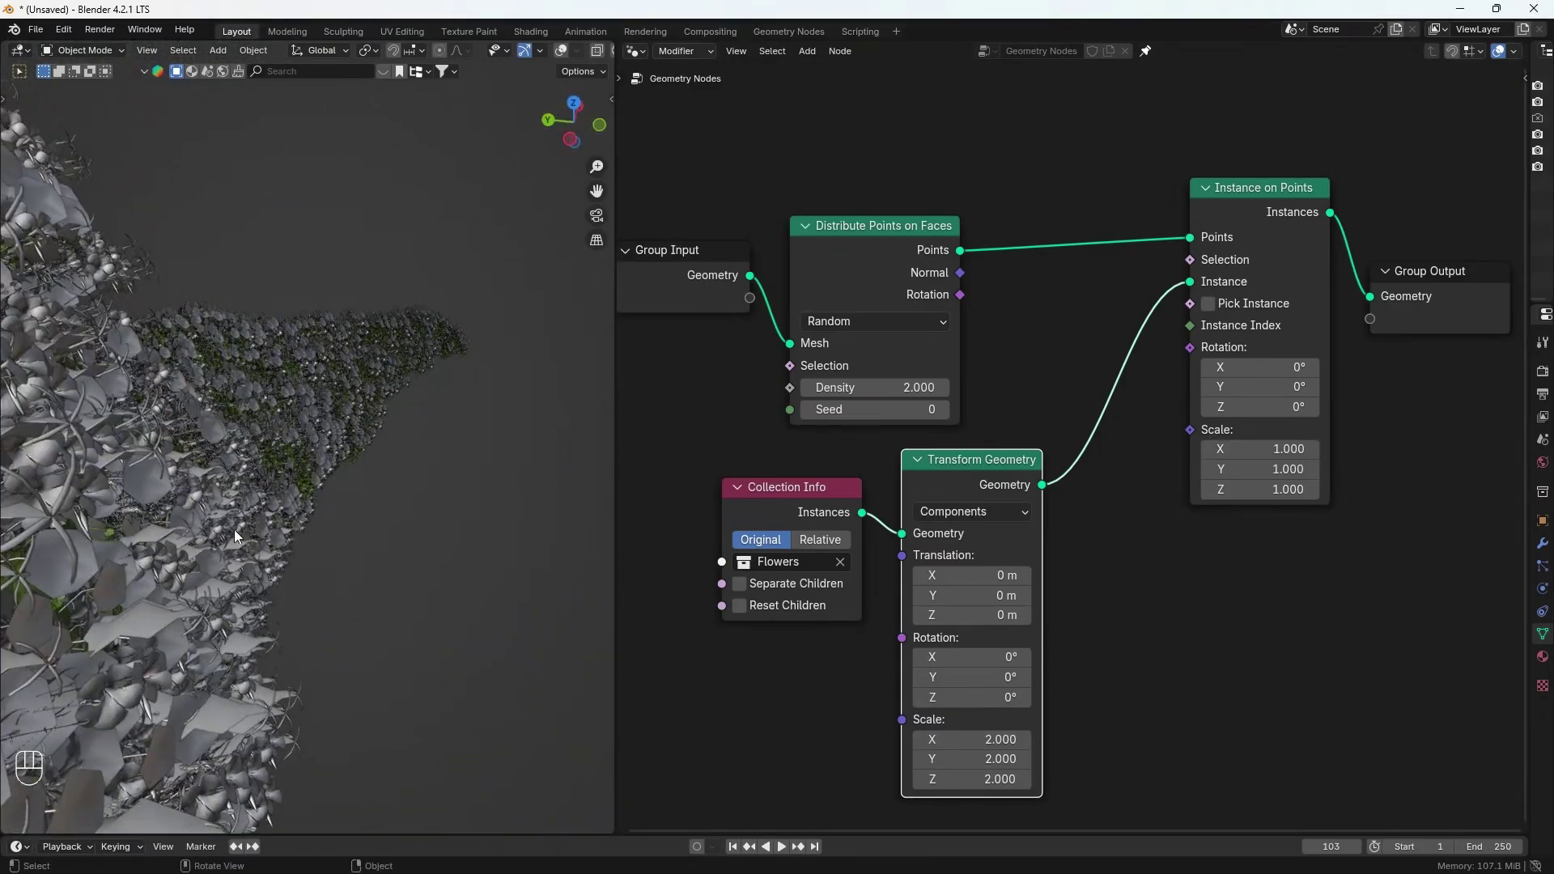
Step: Link the surface Rotation output to the flower instances' rotation
{"action": "left_click_drag", "start_coordinate": [970, 298], "coordinate": [1093, 322]}
{"action": "left_click_drag", "start_coordinate": [1205, 351], "coordinate": [229, 450]}
{"action": "middle_click", "coordinate": [116, 319]}
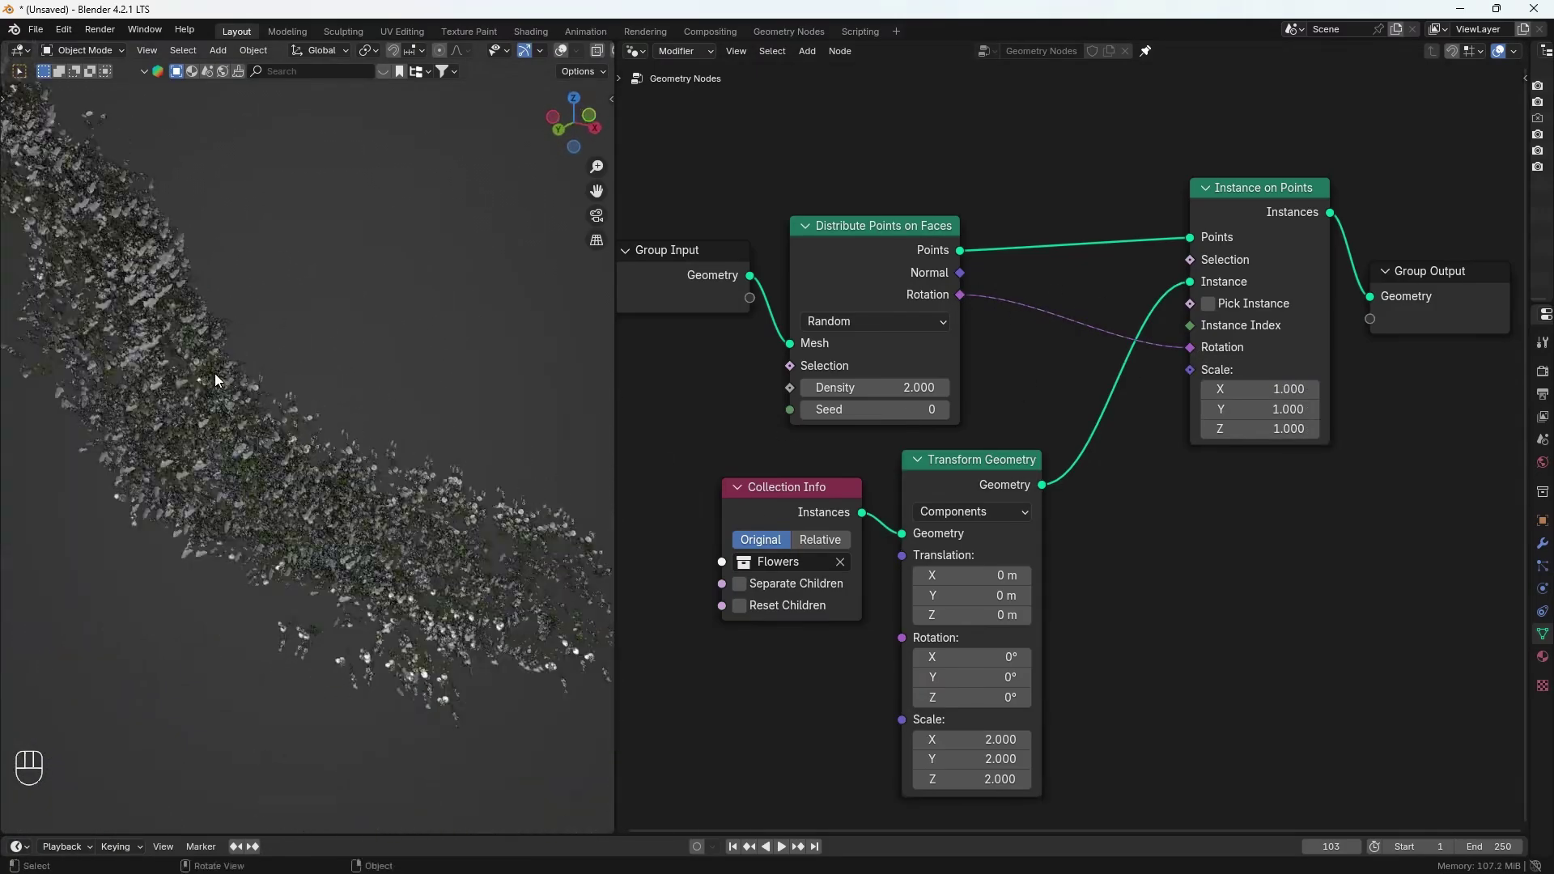
{"action": "key", "text": "KP_1"}
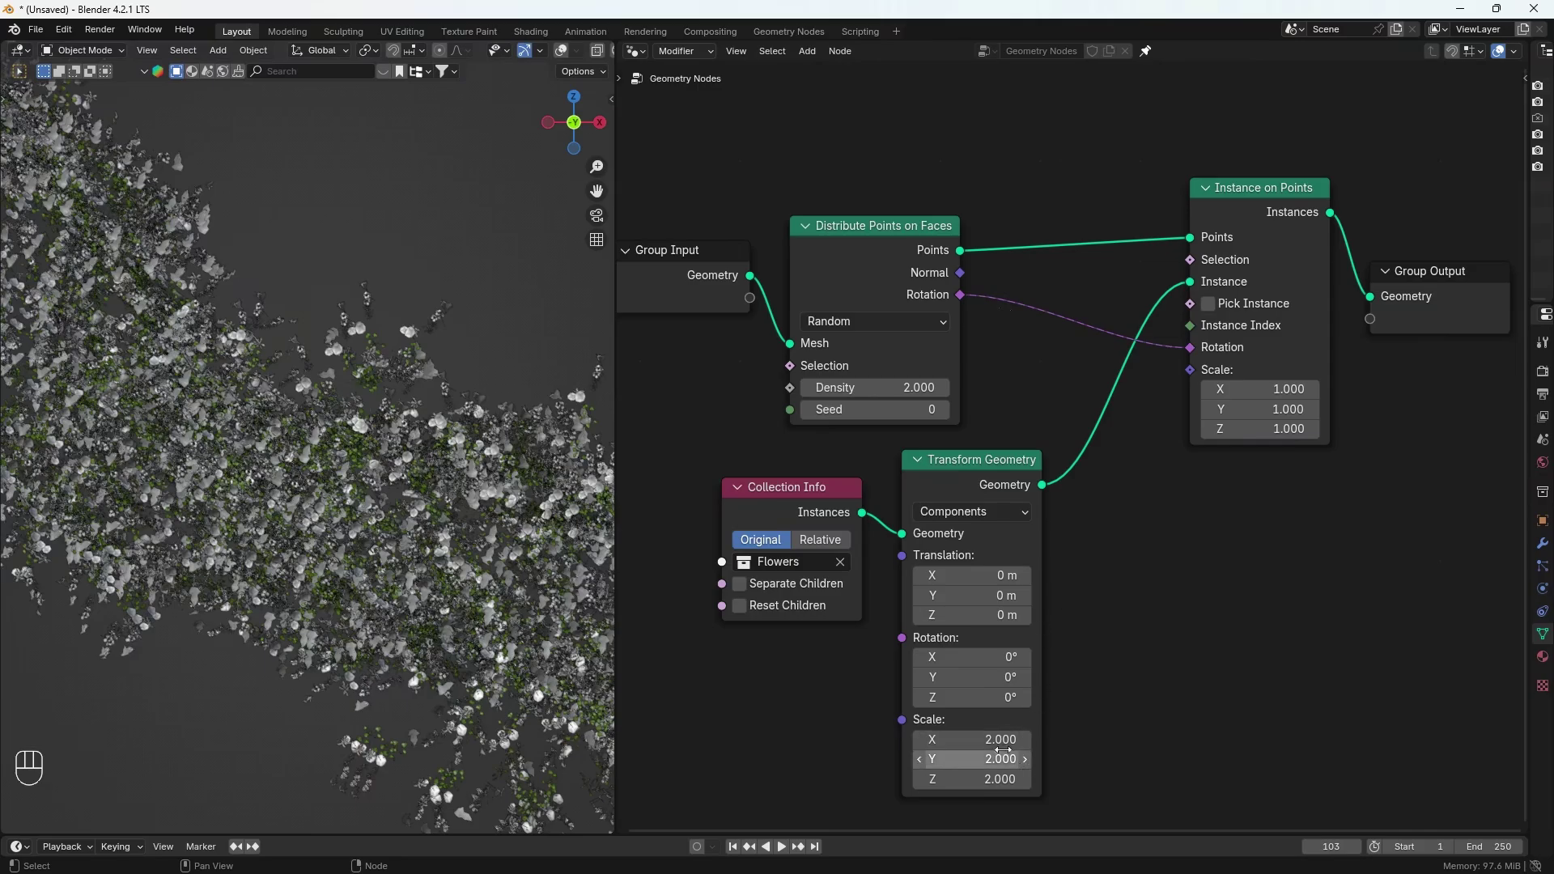
Step: Enable Separate Children and Reset Children on Collection Info and inspect the individual flowers
{"action": "left_click", "coordinate": [785, 588]}
{"action": "left_click", "coordinate": [763, 609]}
{"action": "left_click", "coordinate": [394, 591]}
{"action": "middle_click", "coordinate": [252, 626]}
{"action": "left_click", "coordinate": [323, 552]}
{"action": "middle_click", "coordinate": [340, 527]}
{"action": "middle_click", "coordinate": [351, 510]}
{"action": "middle_click", "coordinate": [351, 510]}
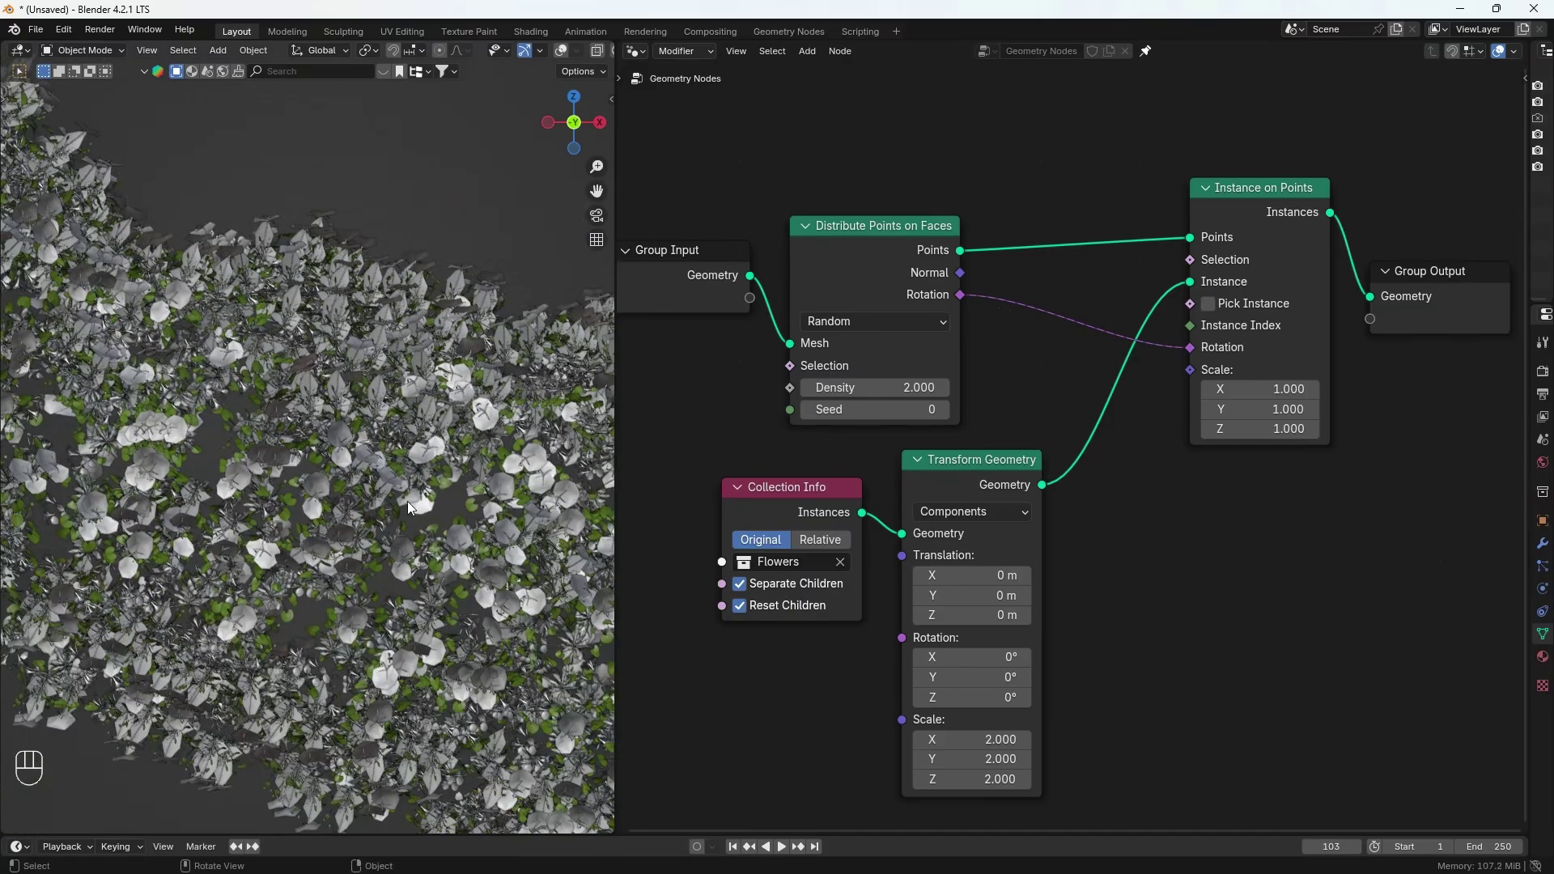
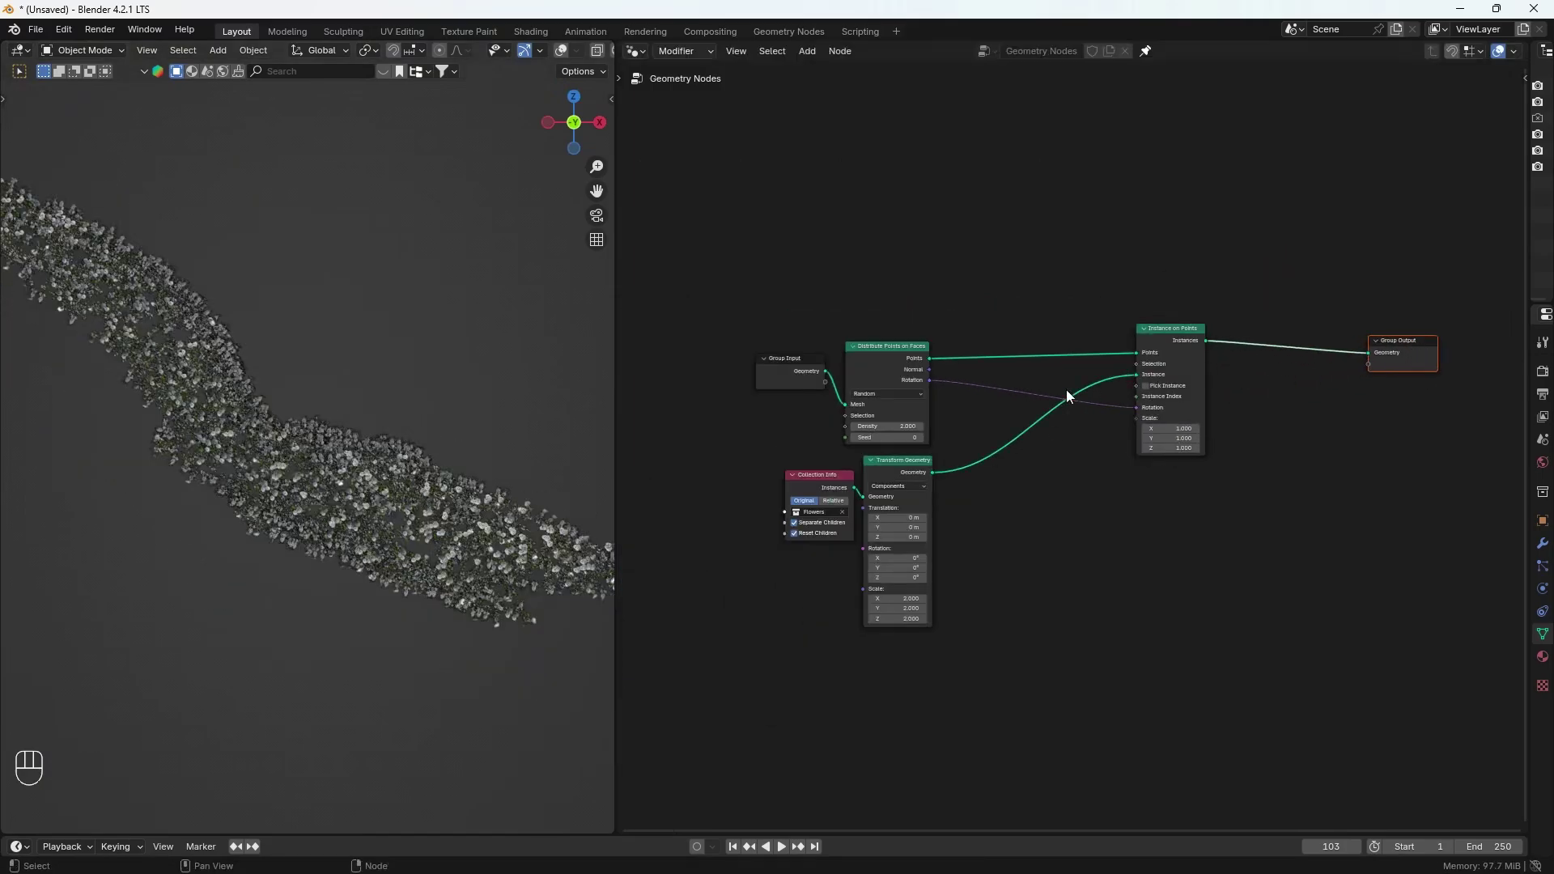
Step: Join the original driftwood geometry with the flower instances so both are visible
{"action": "left_click", "coordinate": [801, 369]}
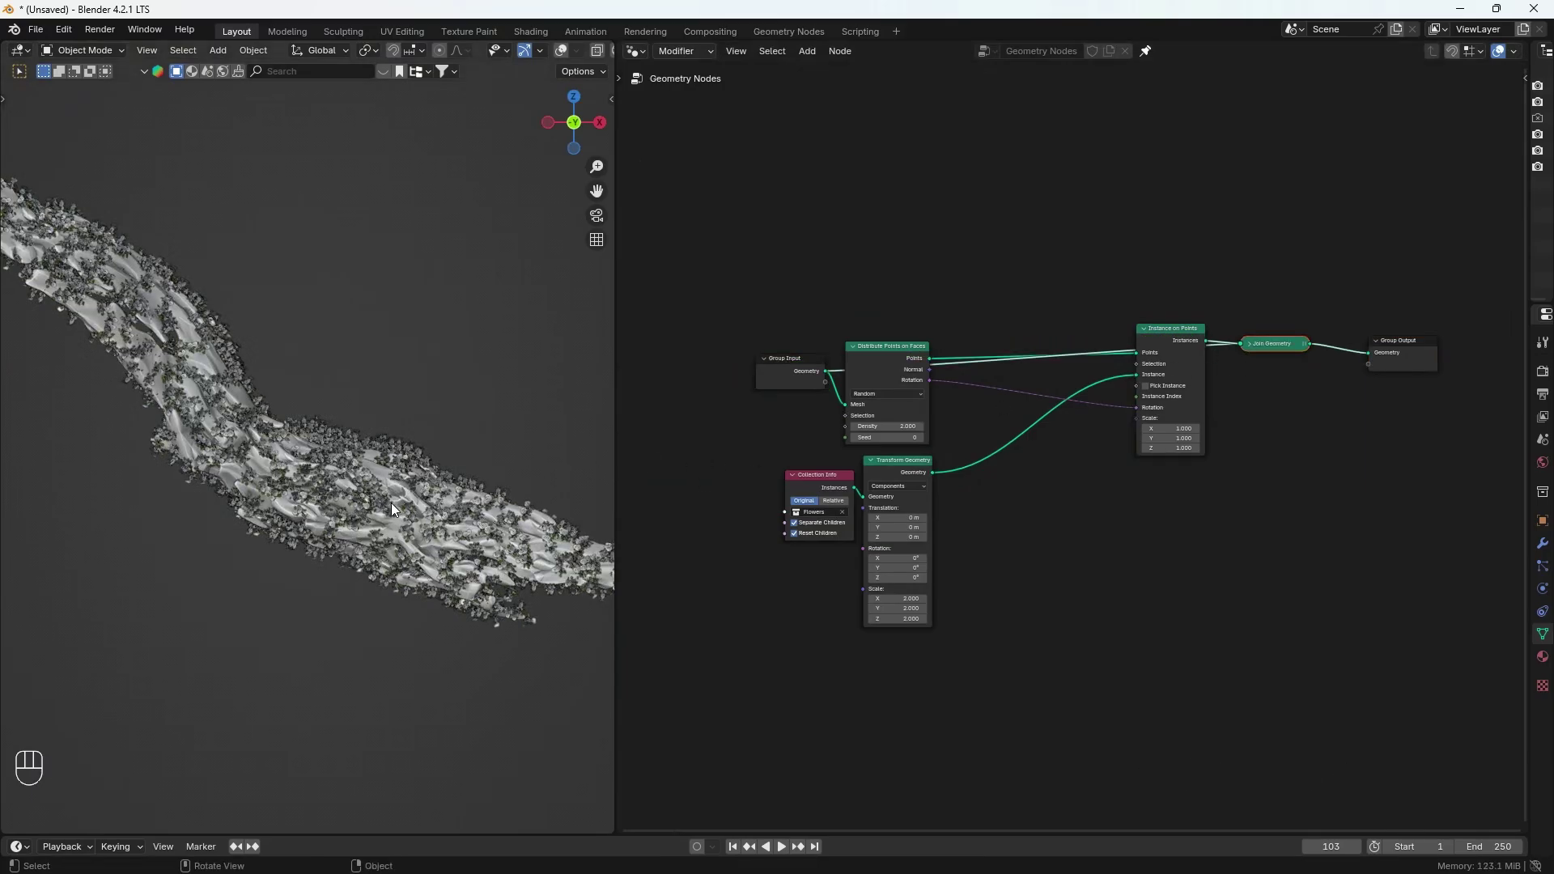
{"action": "middle_click", "coordinate": [274, 557]}
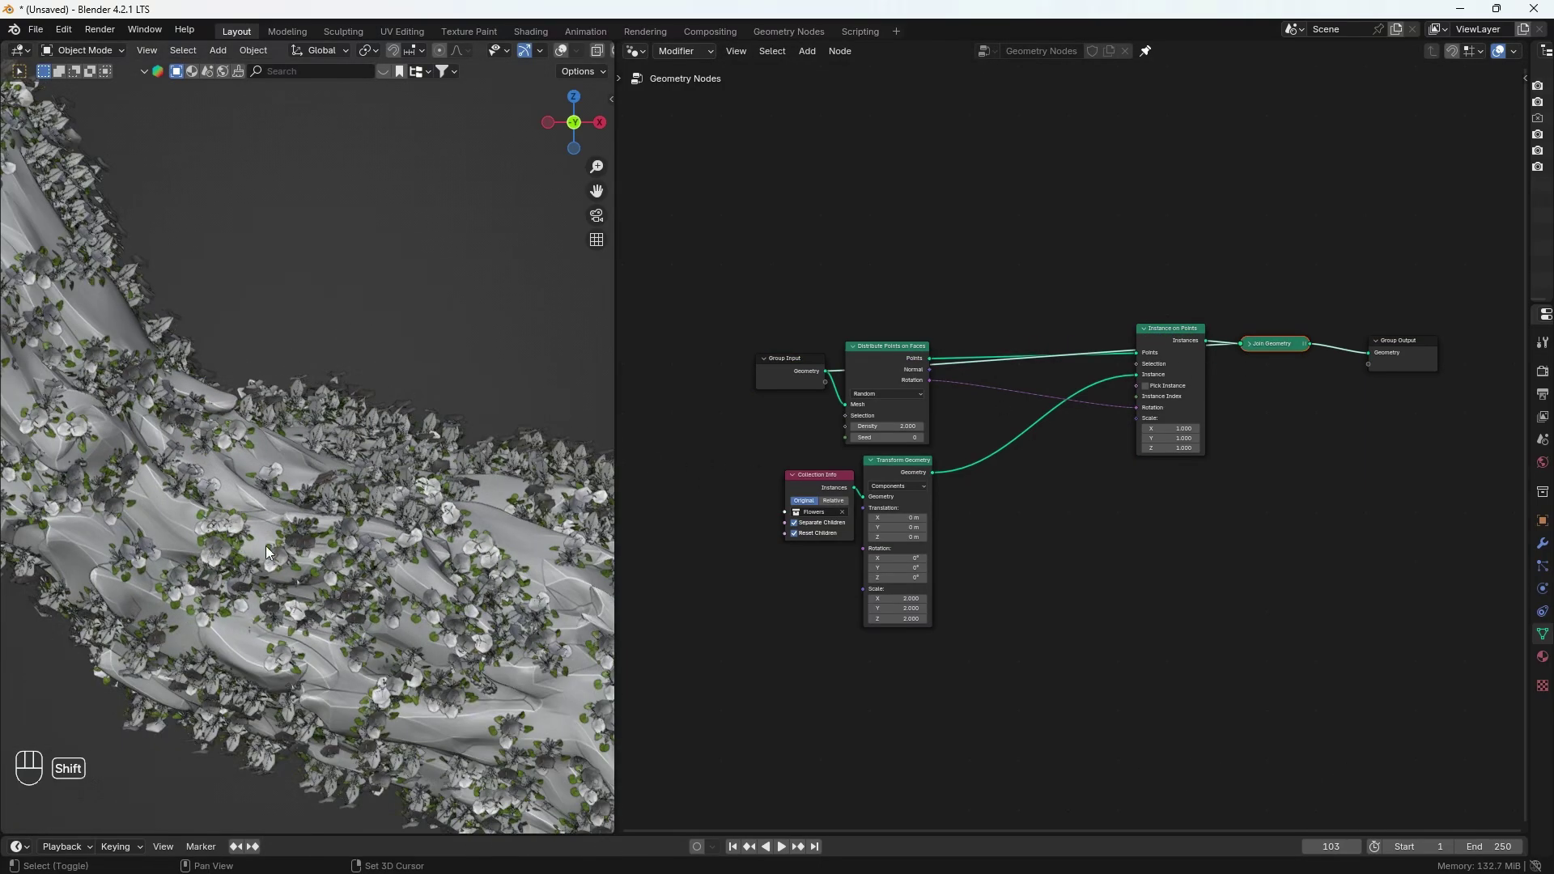
{"action": "middle_click", "coordinate": [332, 546]}
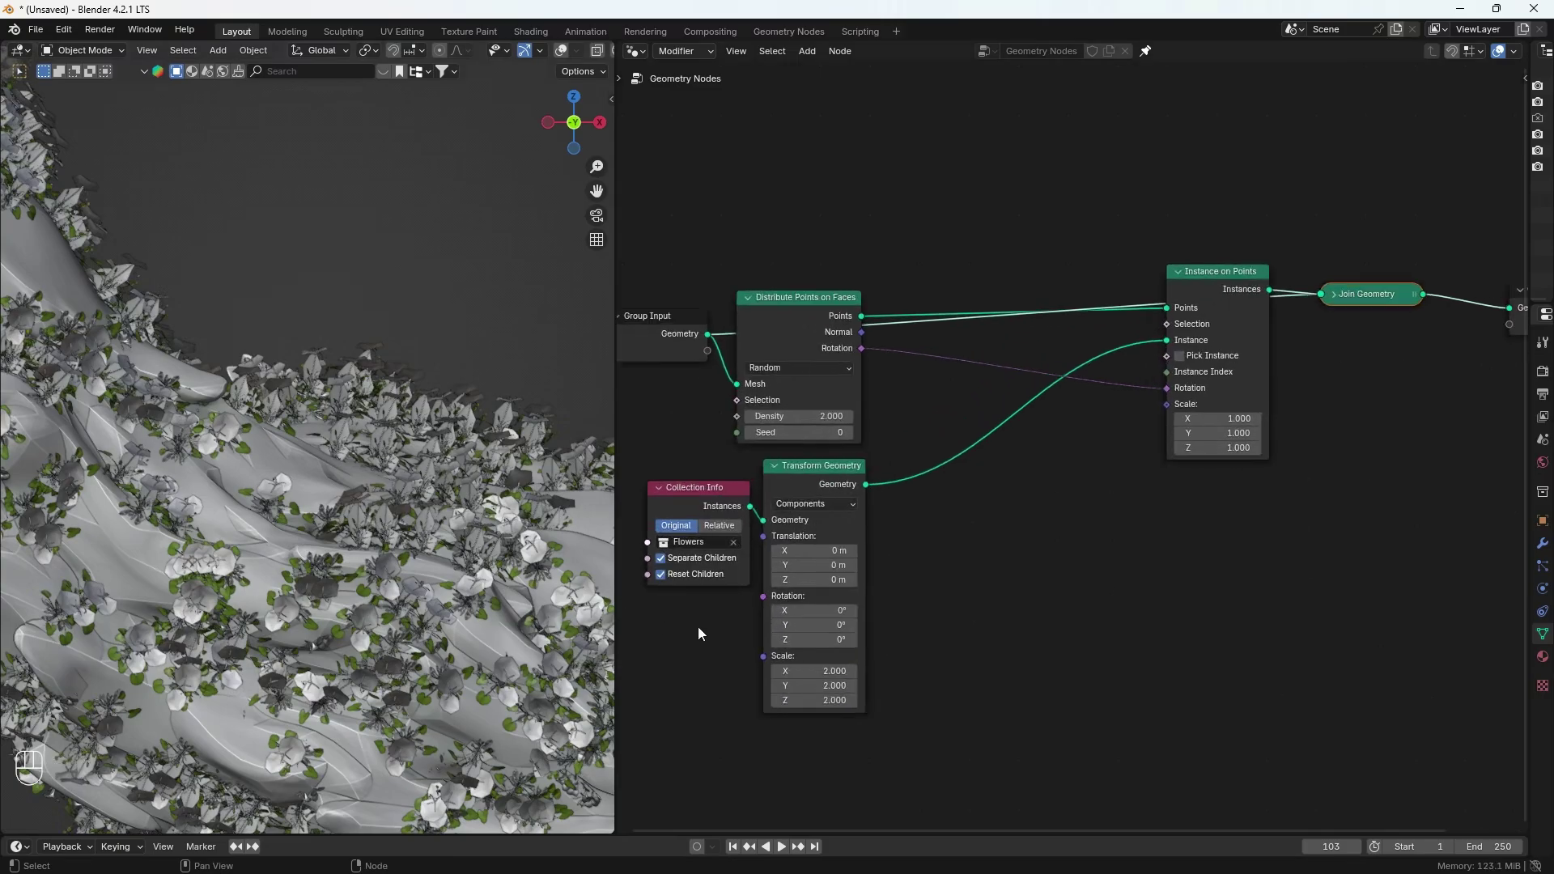
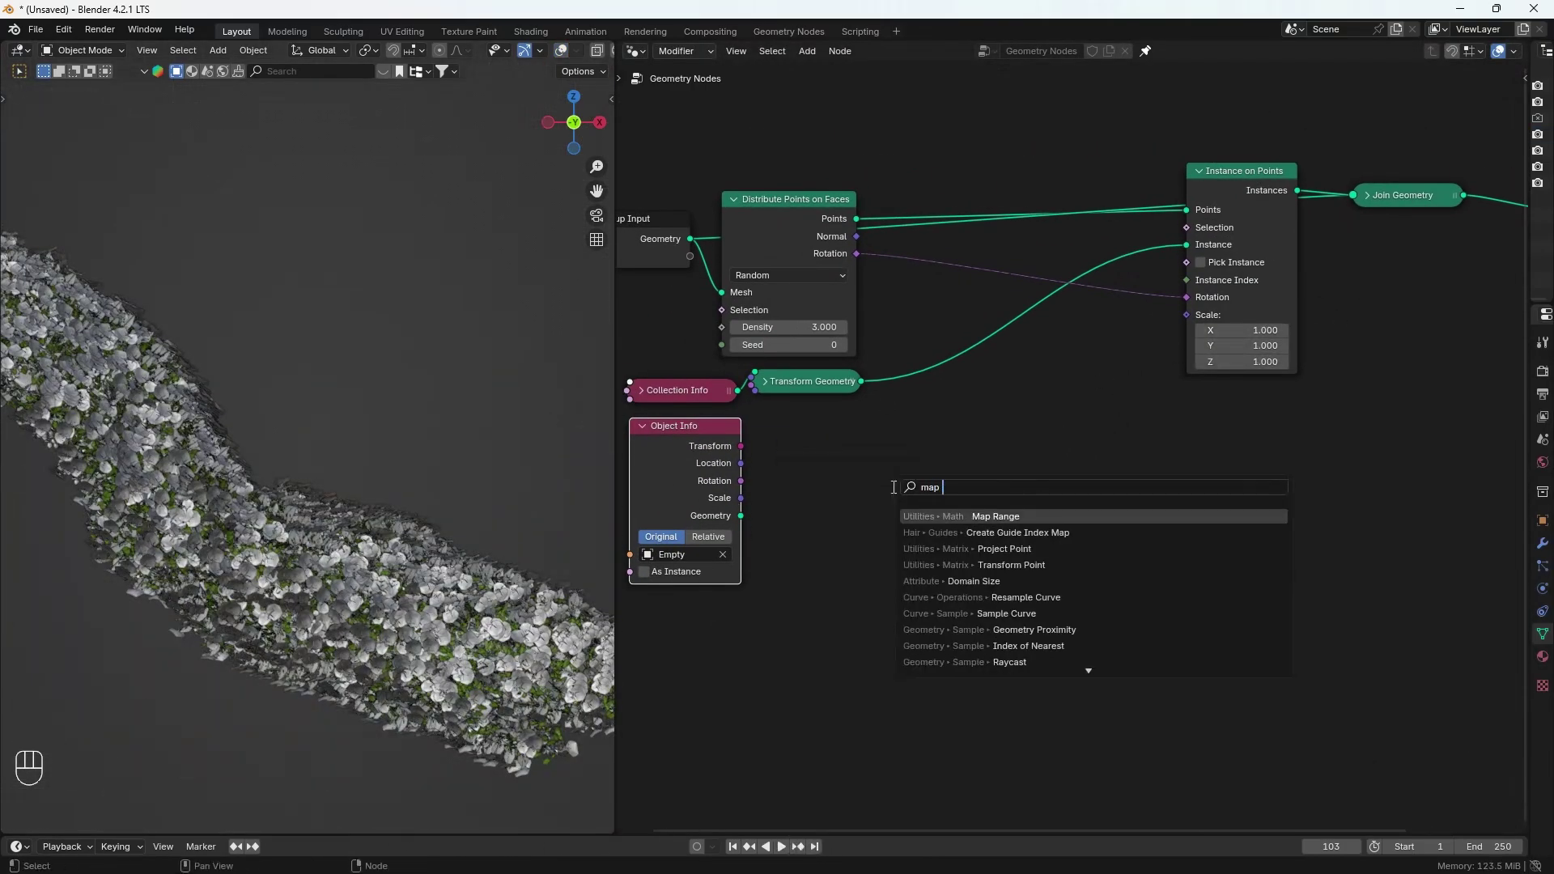
Step: Raise the Empty vertically to a new height above the driftwood
{"action": "middle_click", "coordinate": [916, 443]}
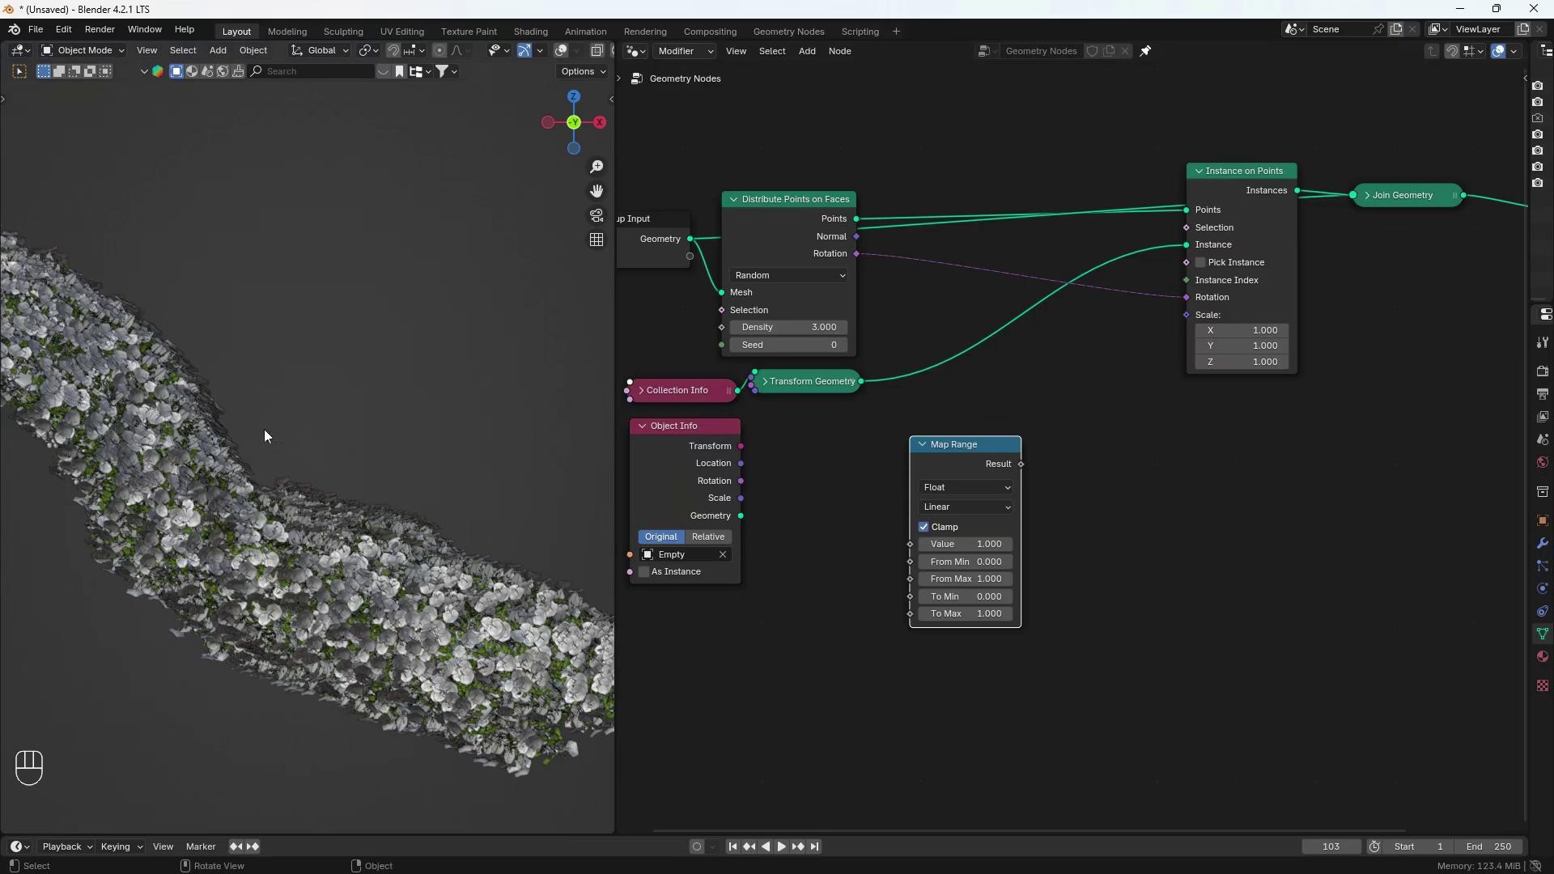
{"action": "key", "text": "shift+alt+z"}
{"action": "key", "text": "g"}
{"action": "left_click", "coordinate": [408, 327]}
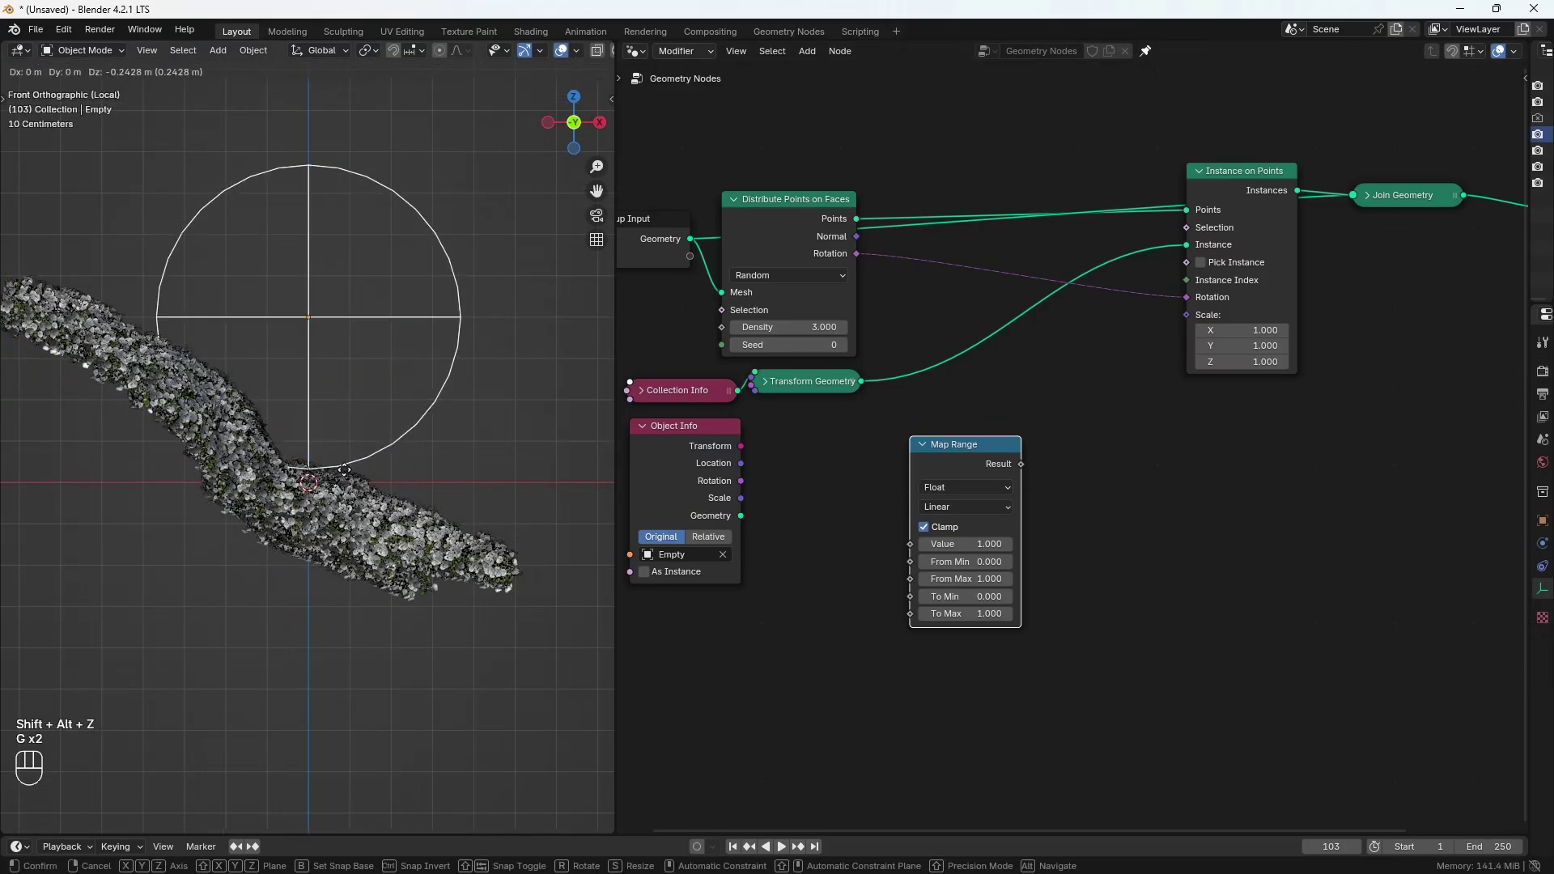
Step: Feed the Empty's location through a Map Range (From Max 0.240) into the Instance on Points scale
{"action": "left_click_drag", "start_coordinate": [393, 425], "coordinate": [872, 521]}
{"action": "left_click", "coordinate": [746, 471]}
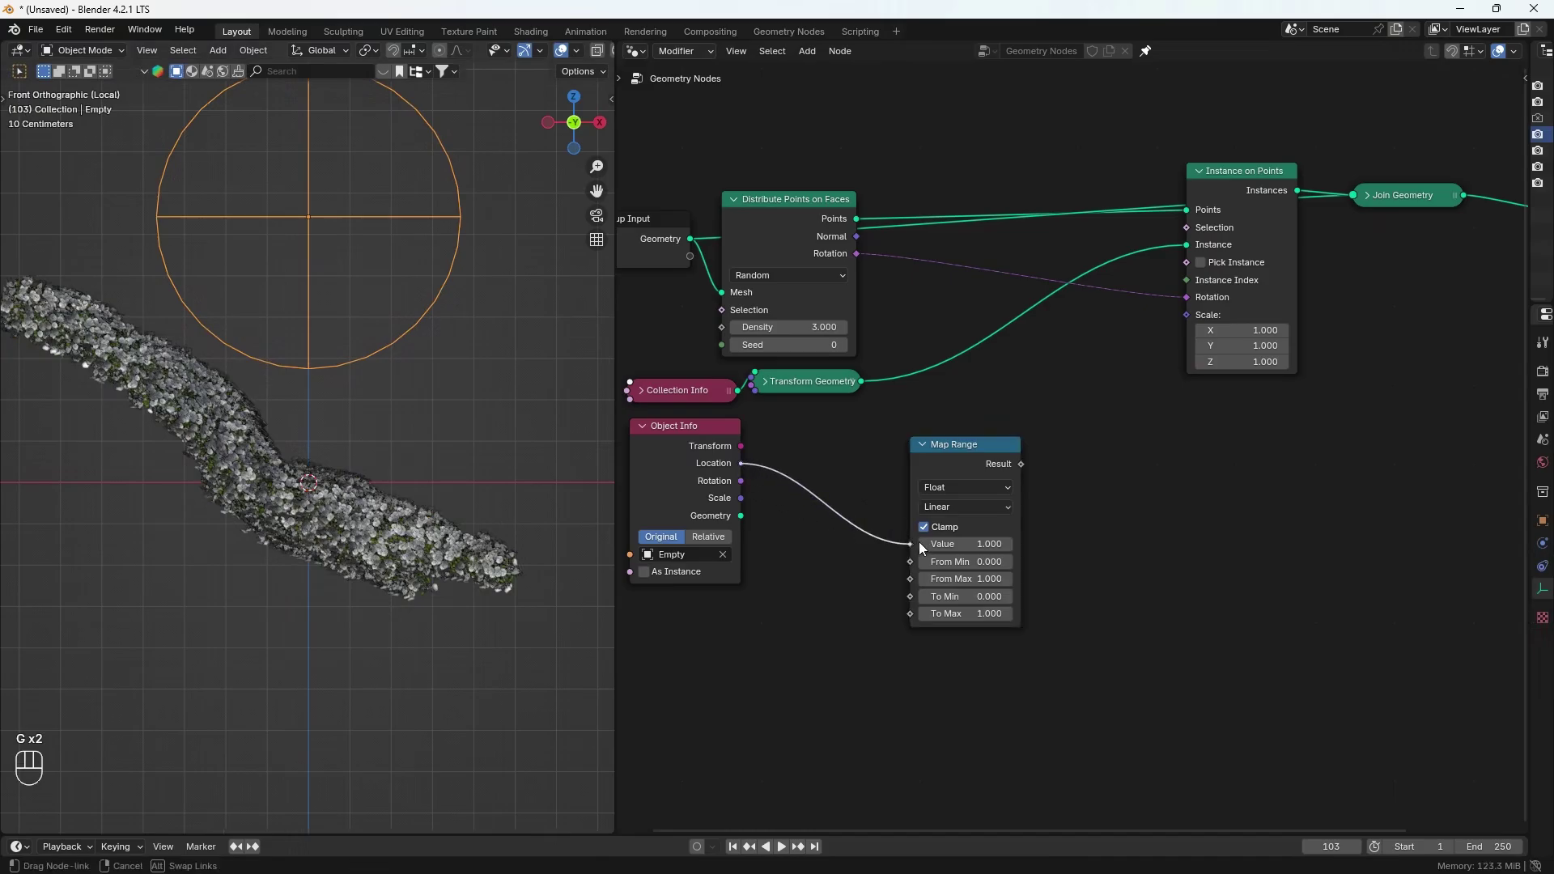
{"action": "left_click", "coordinate": [1024, 469]}
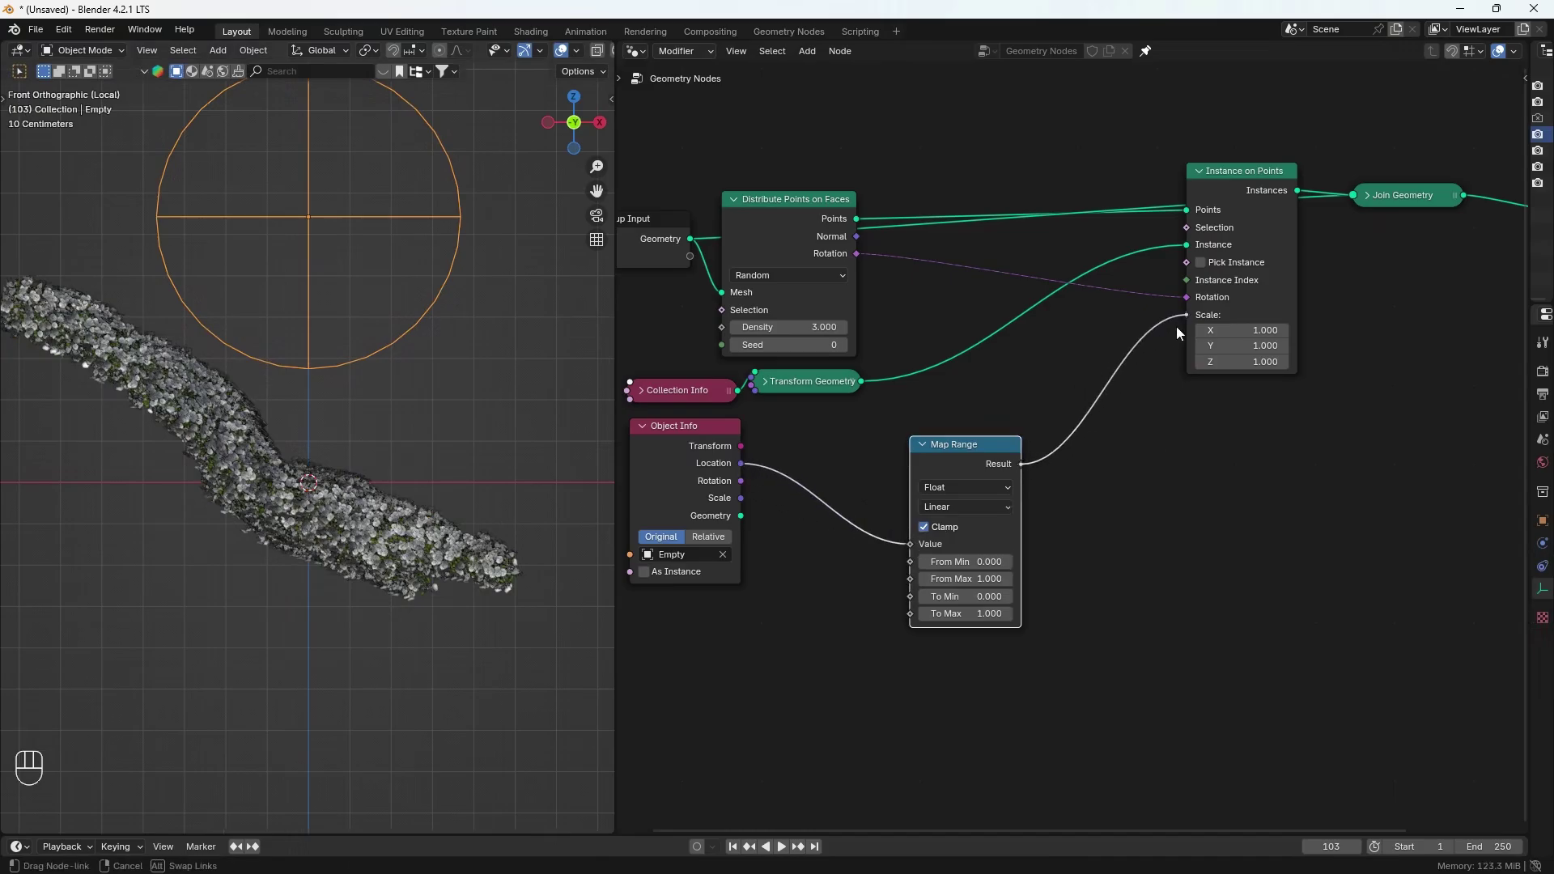
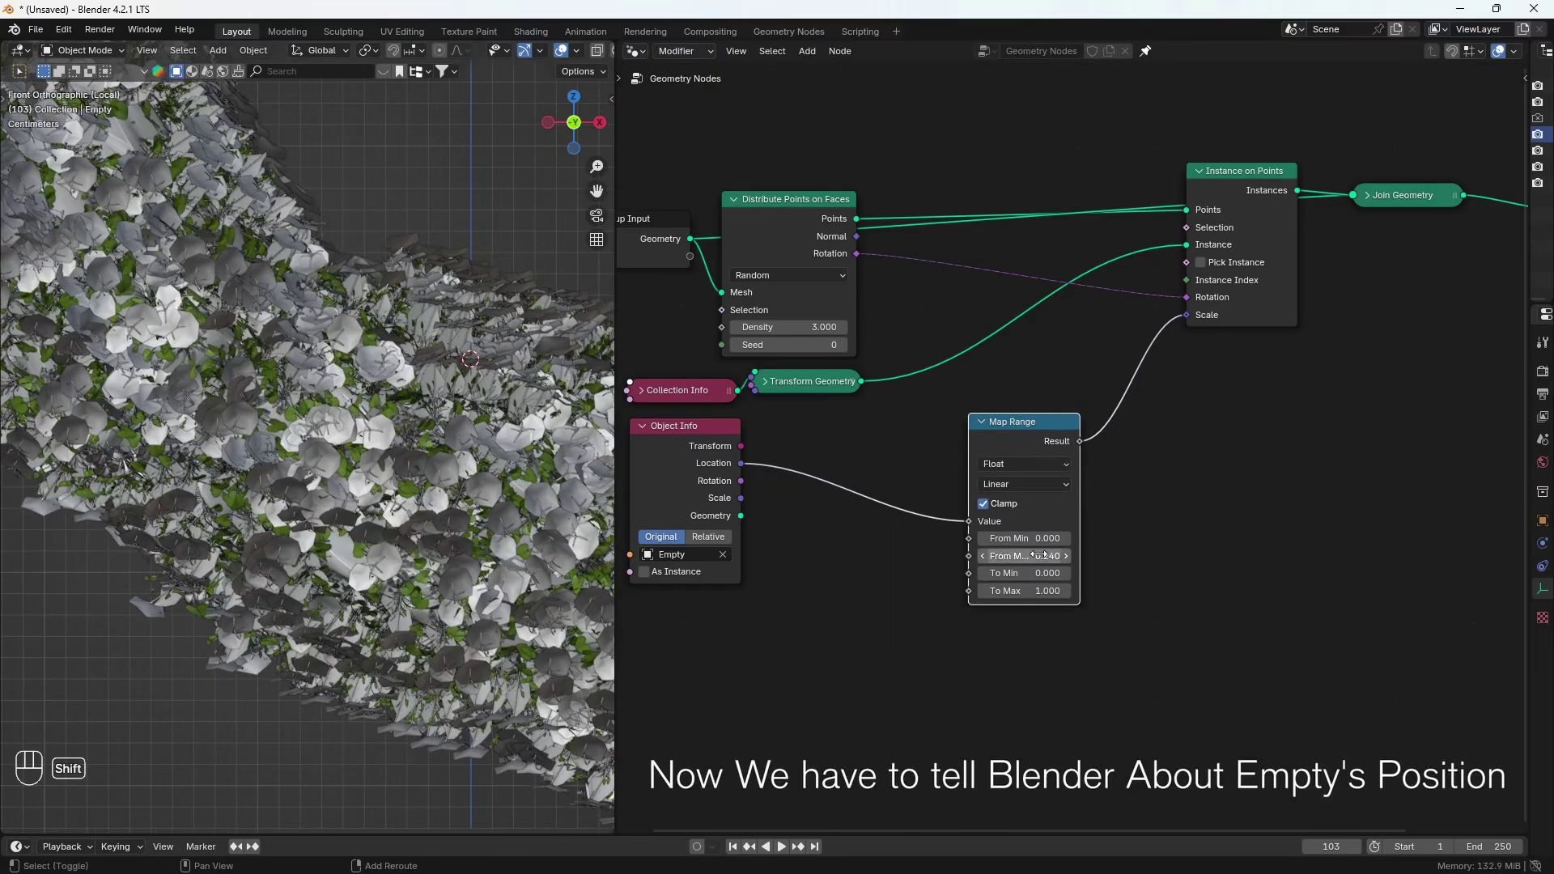
Step: Measure the Distance between the Empty's location and each point's Position and feed it into Map Range
{"action": "key", "text": "shift+a"}
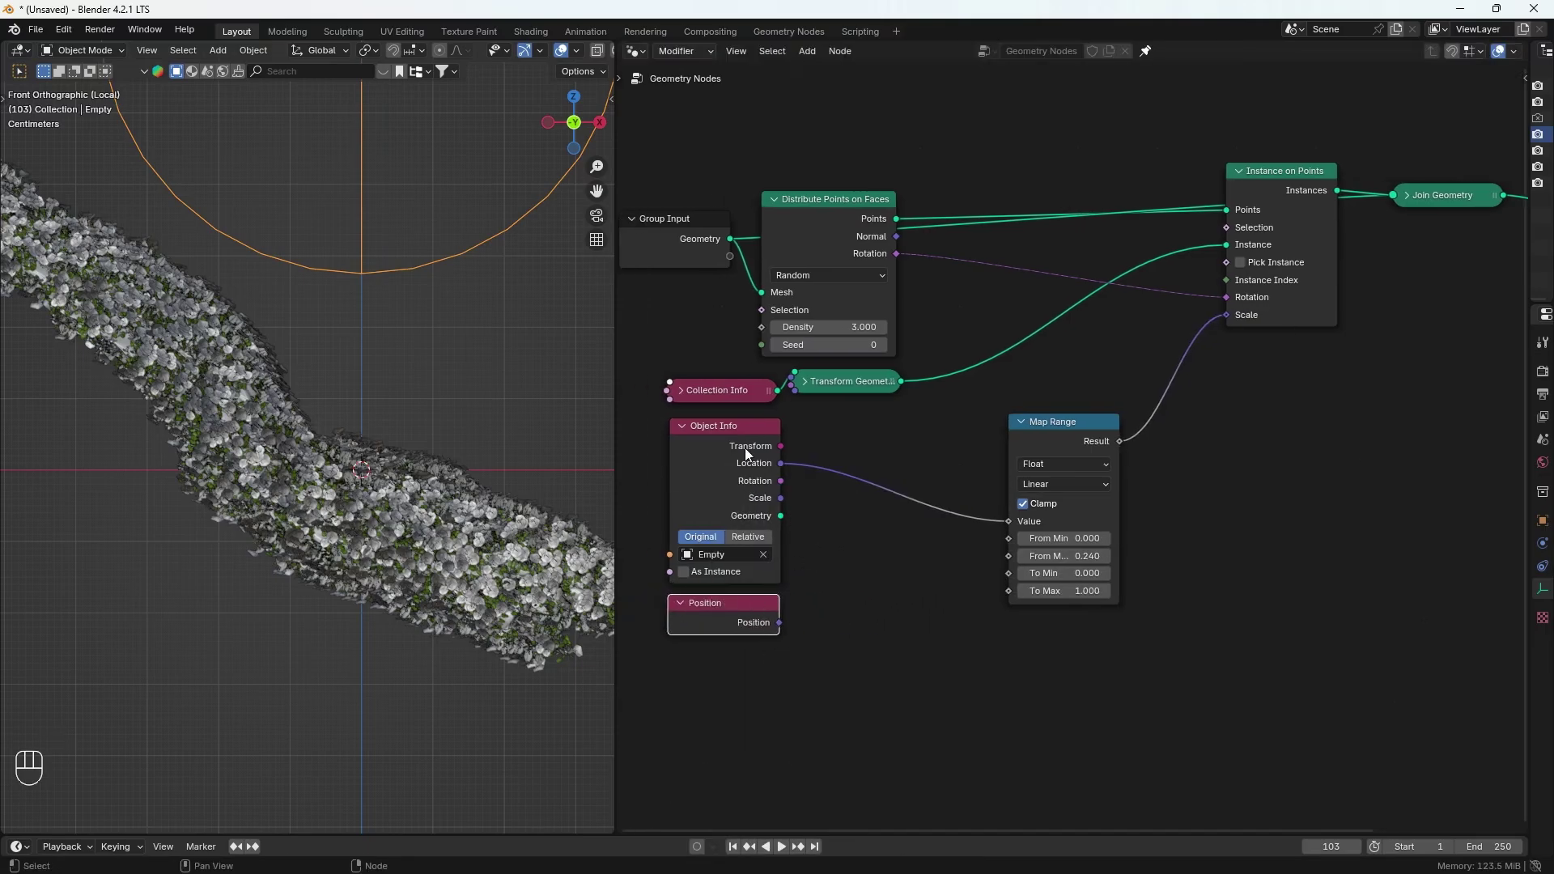
{"action": "key", "text": "shift+a"}
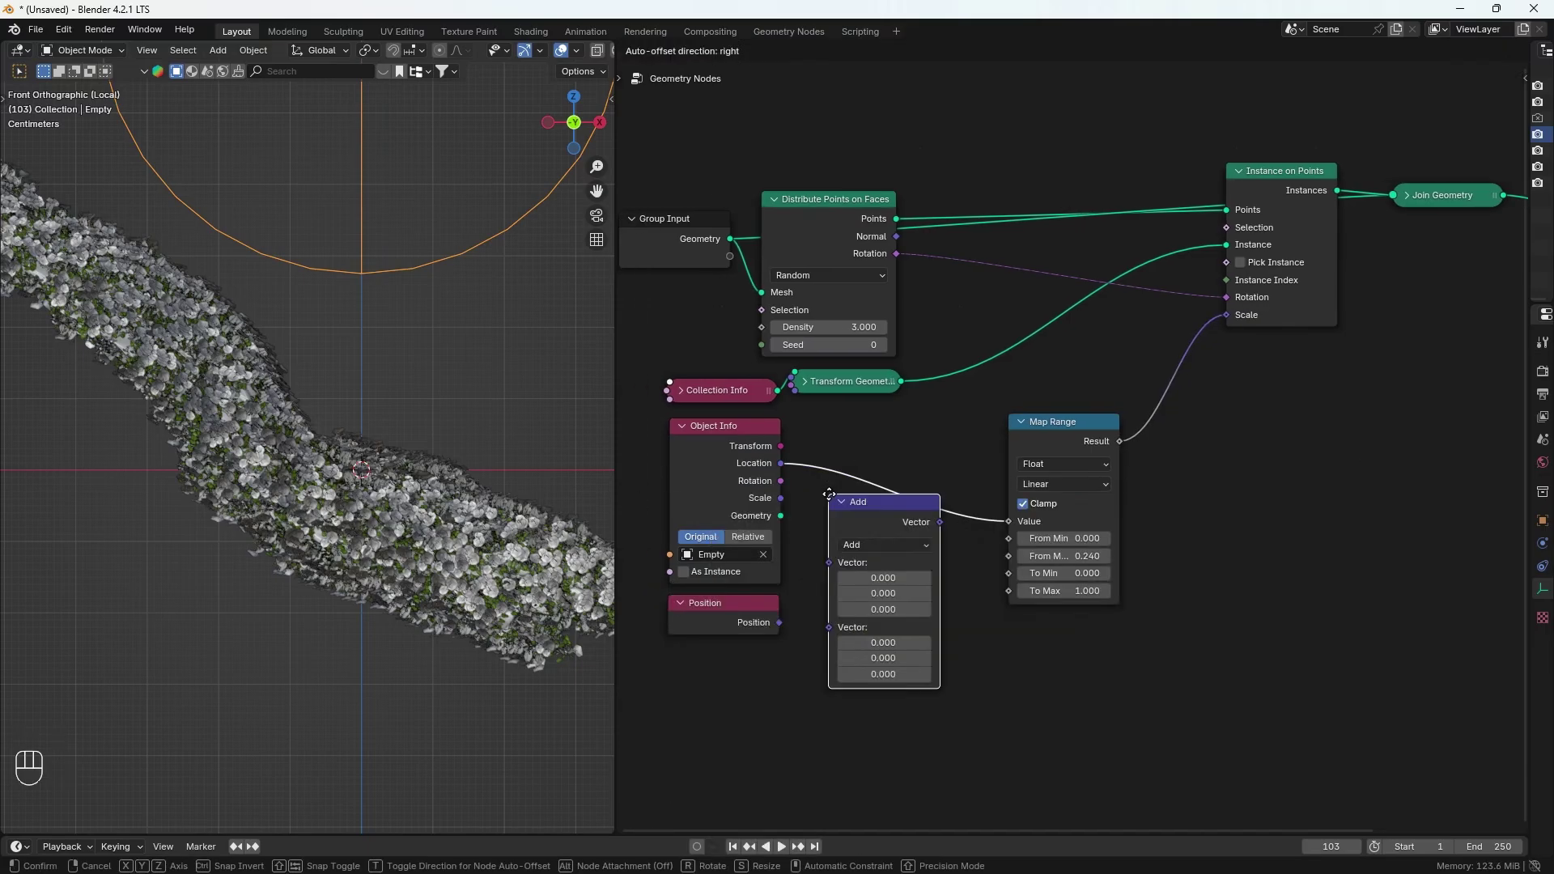
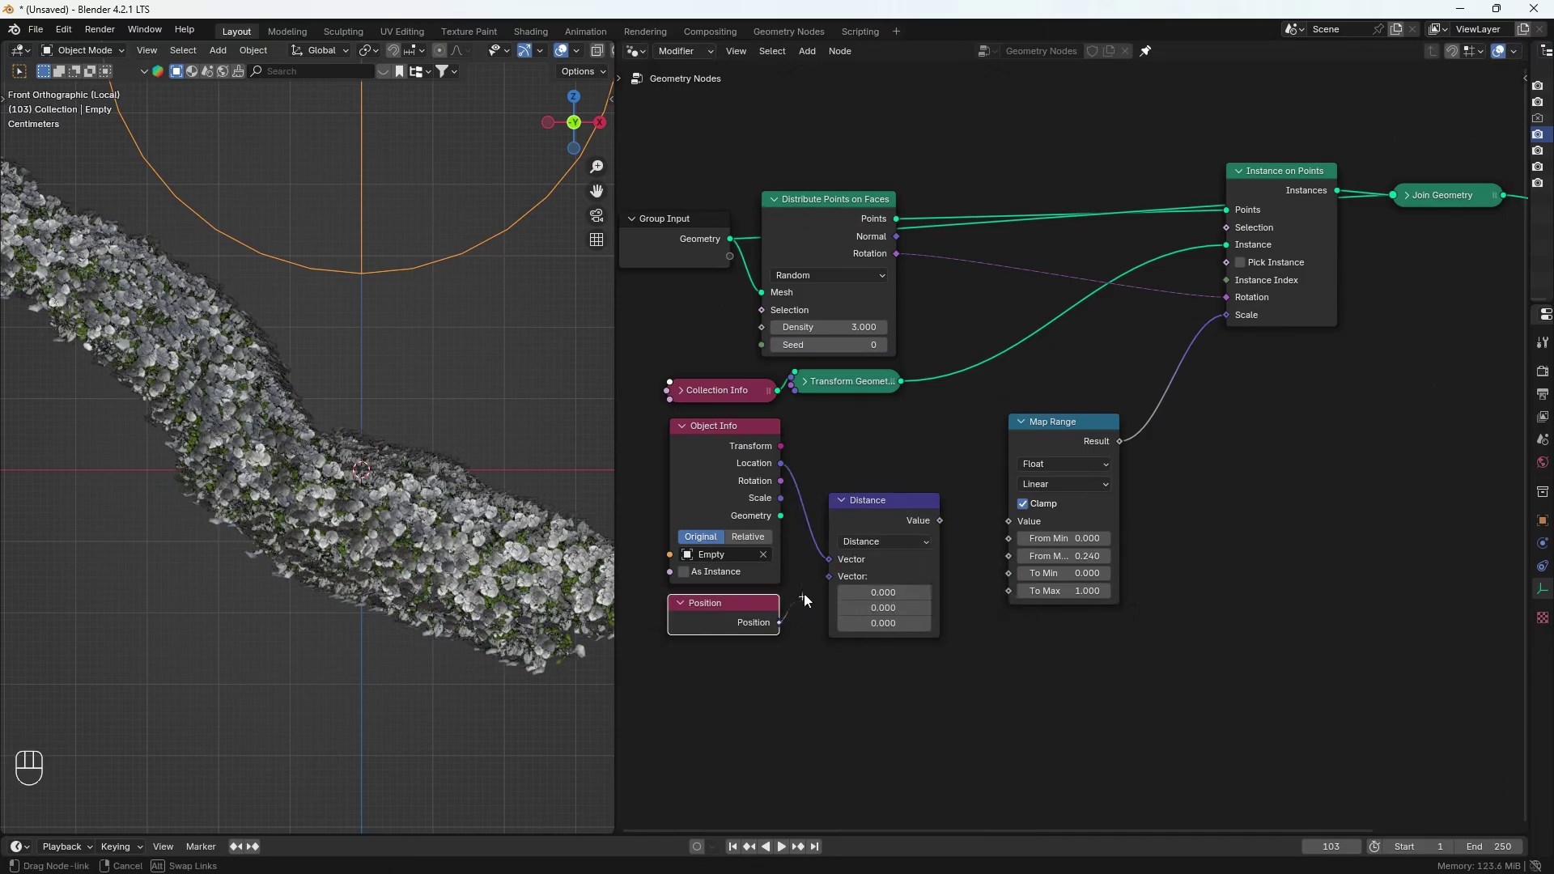
{"action": "left_click", "coordinate": [835, 584]}
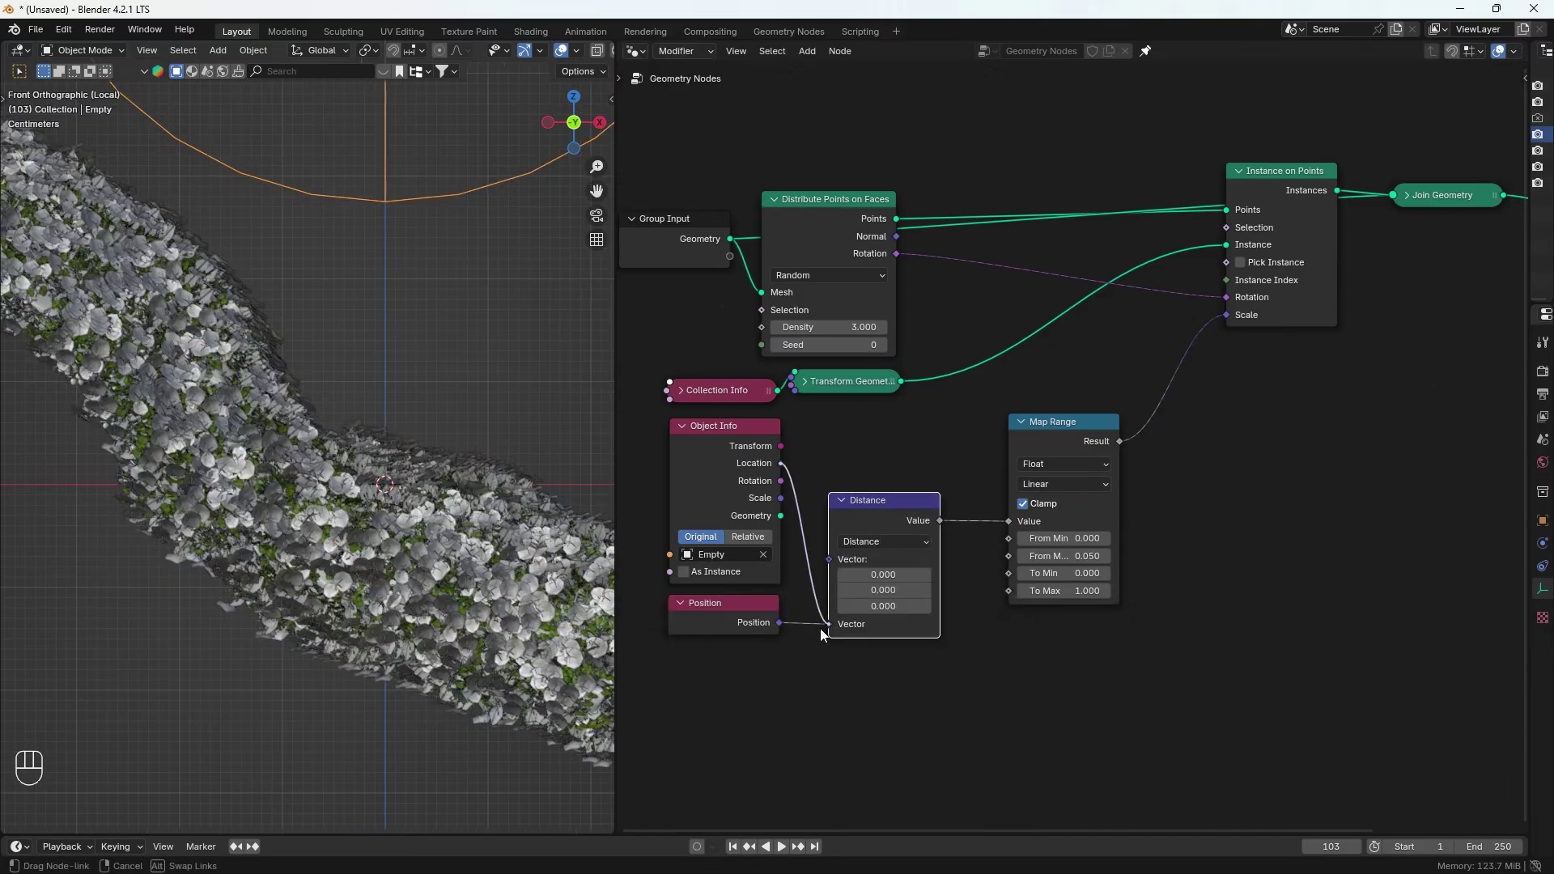
{"action": "left_click", "coordinate": [782, 630]}
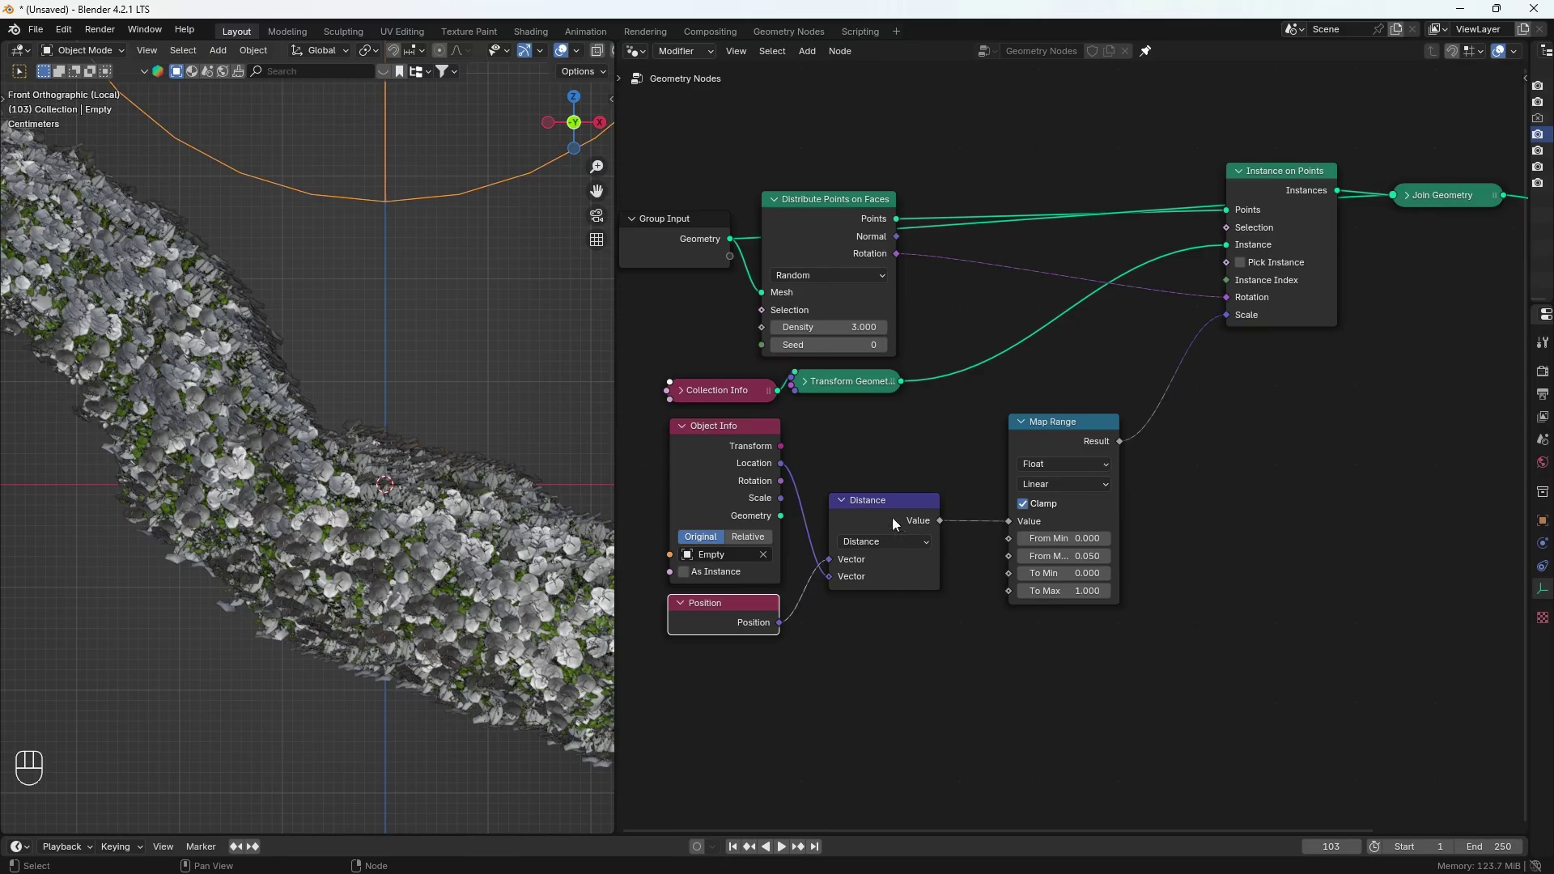
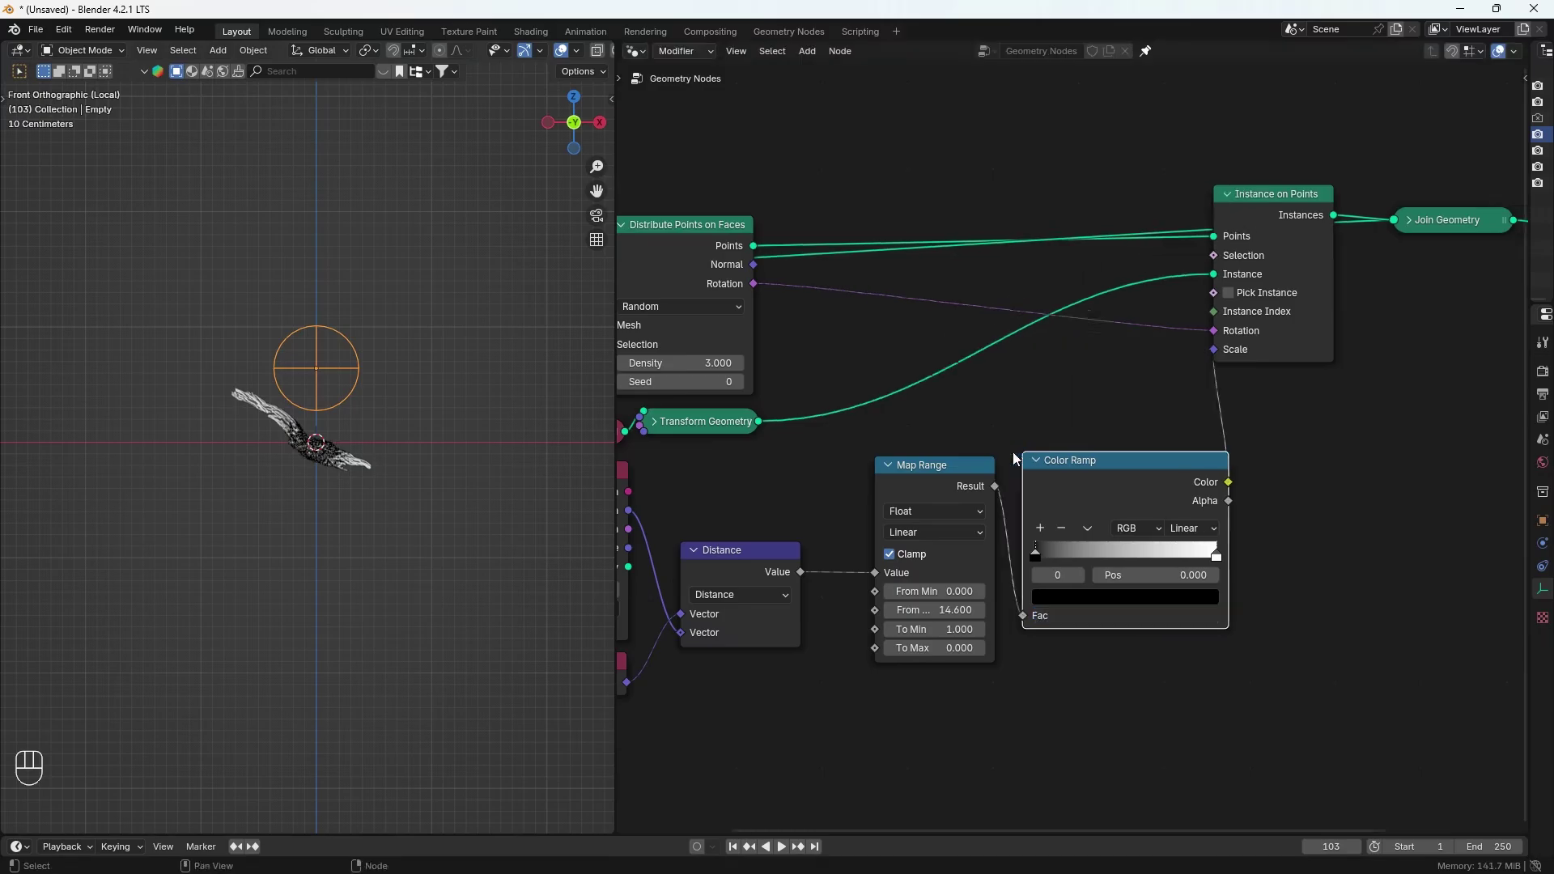
Step: Insert a Color Ramp between Map Range and Scale and reposition its dark stop
{"action": "left_click_drag", "start_coordinate": [1081, 561], "coordinate": [1196, 569]}
{"action": "left_click", "coordinate": [1175, 553]}
{"action": "left_click", "coordinate": [1135, 480]}
{"action": "left_click", "coordinate": [1224, 549]}
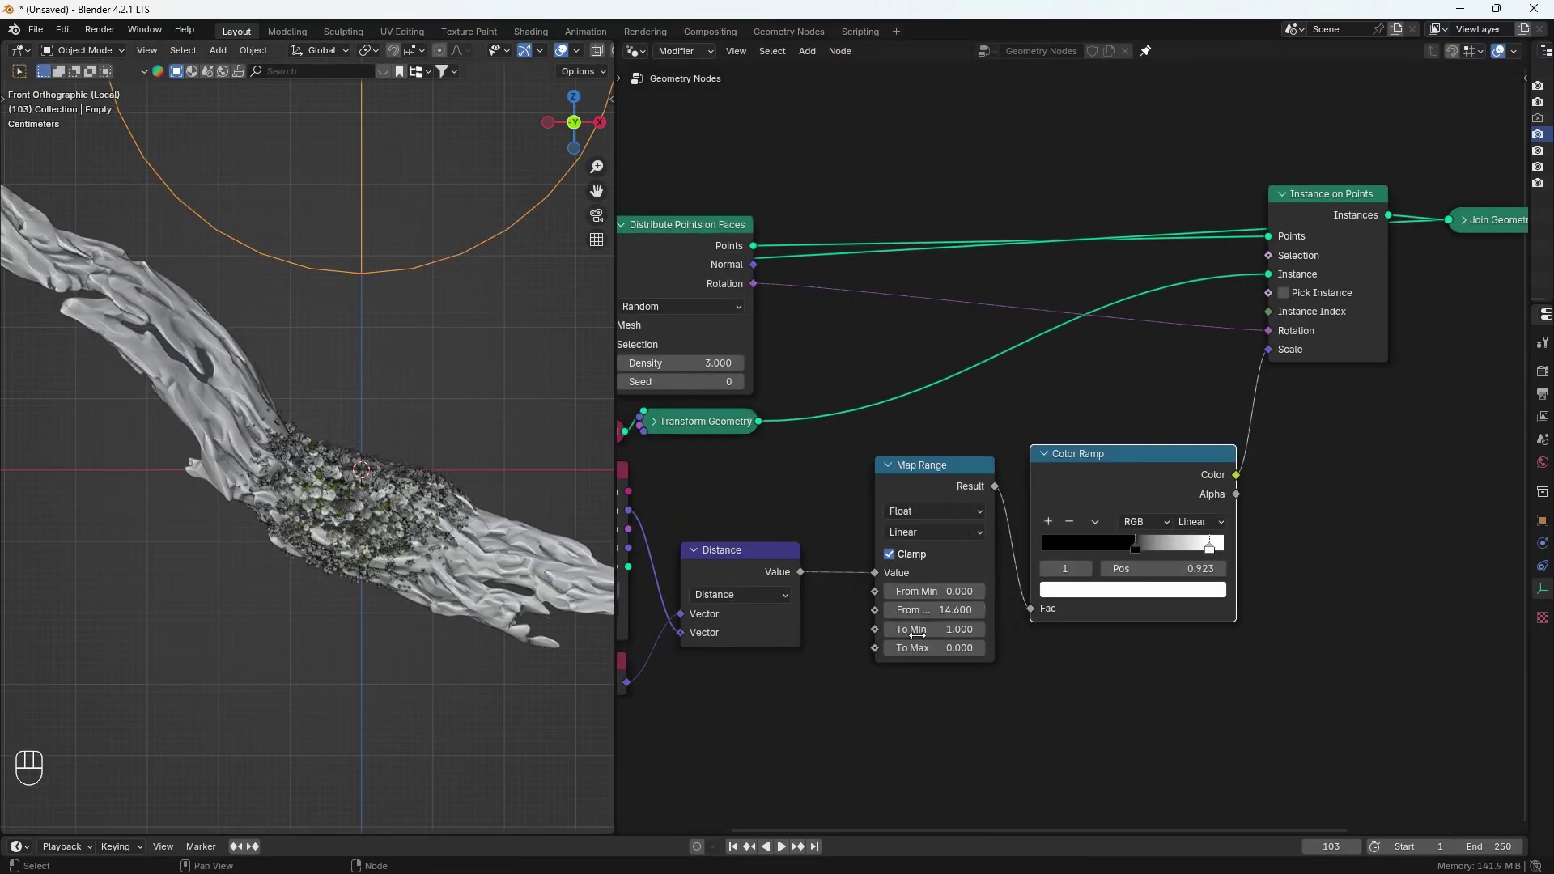
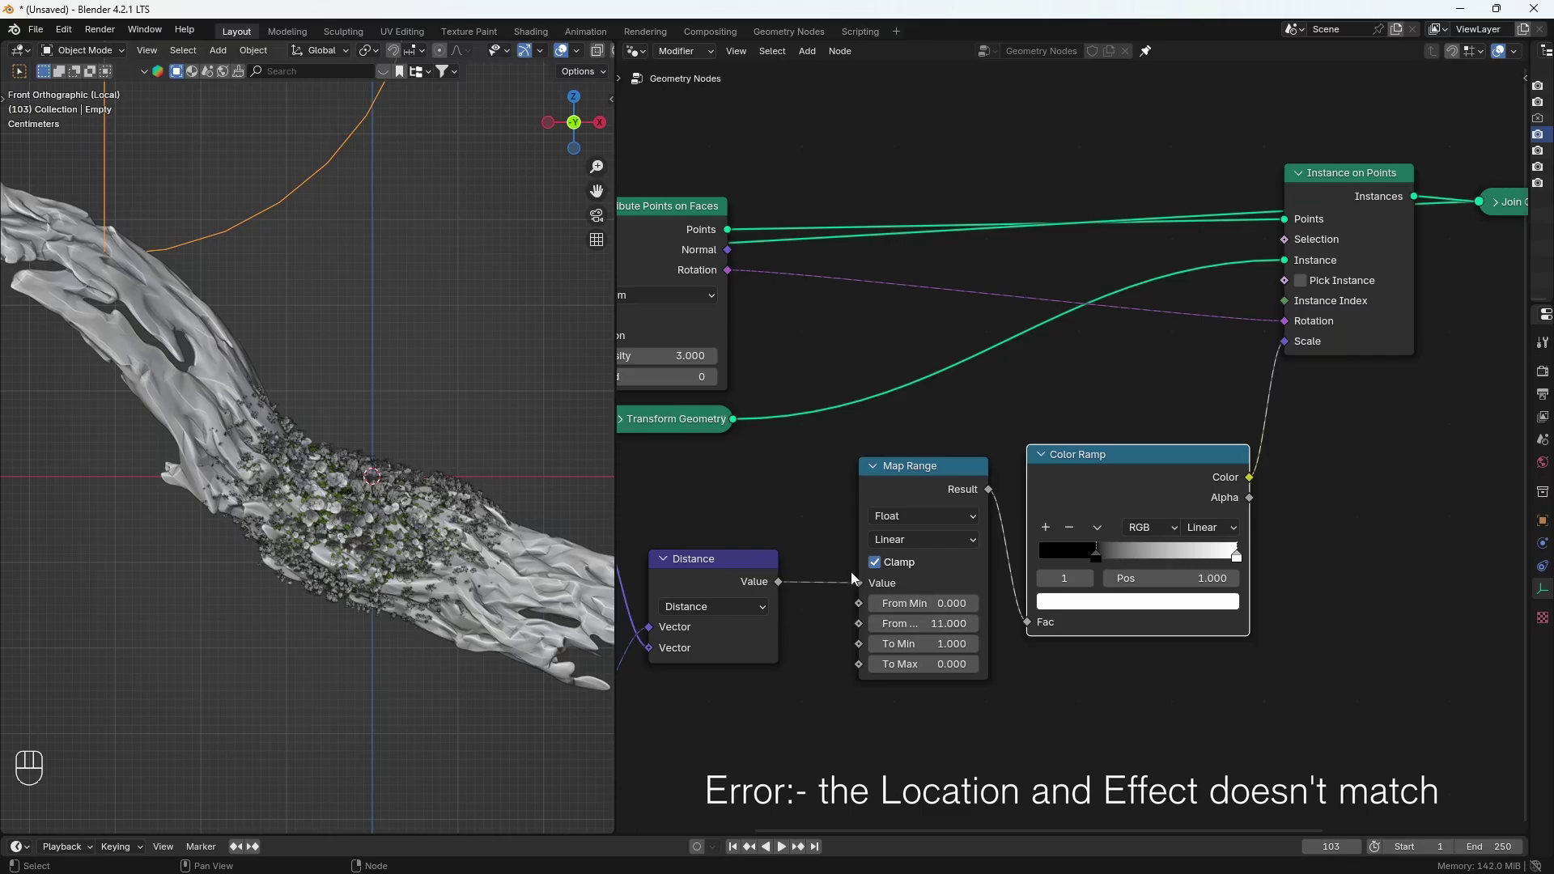
Step: Raise Map Range From Max to 11 and switch Object Info to Relative
{"action": "left_click", "coordinate": [850, 576]}
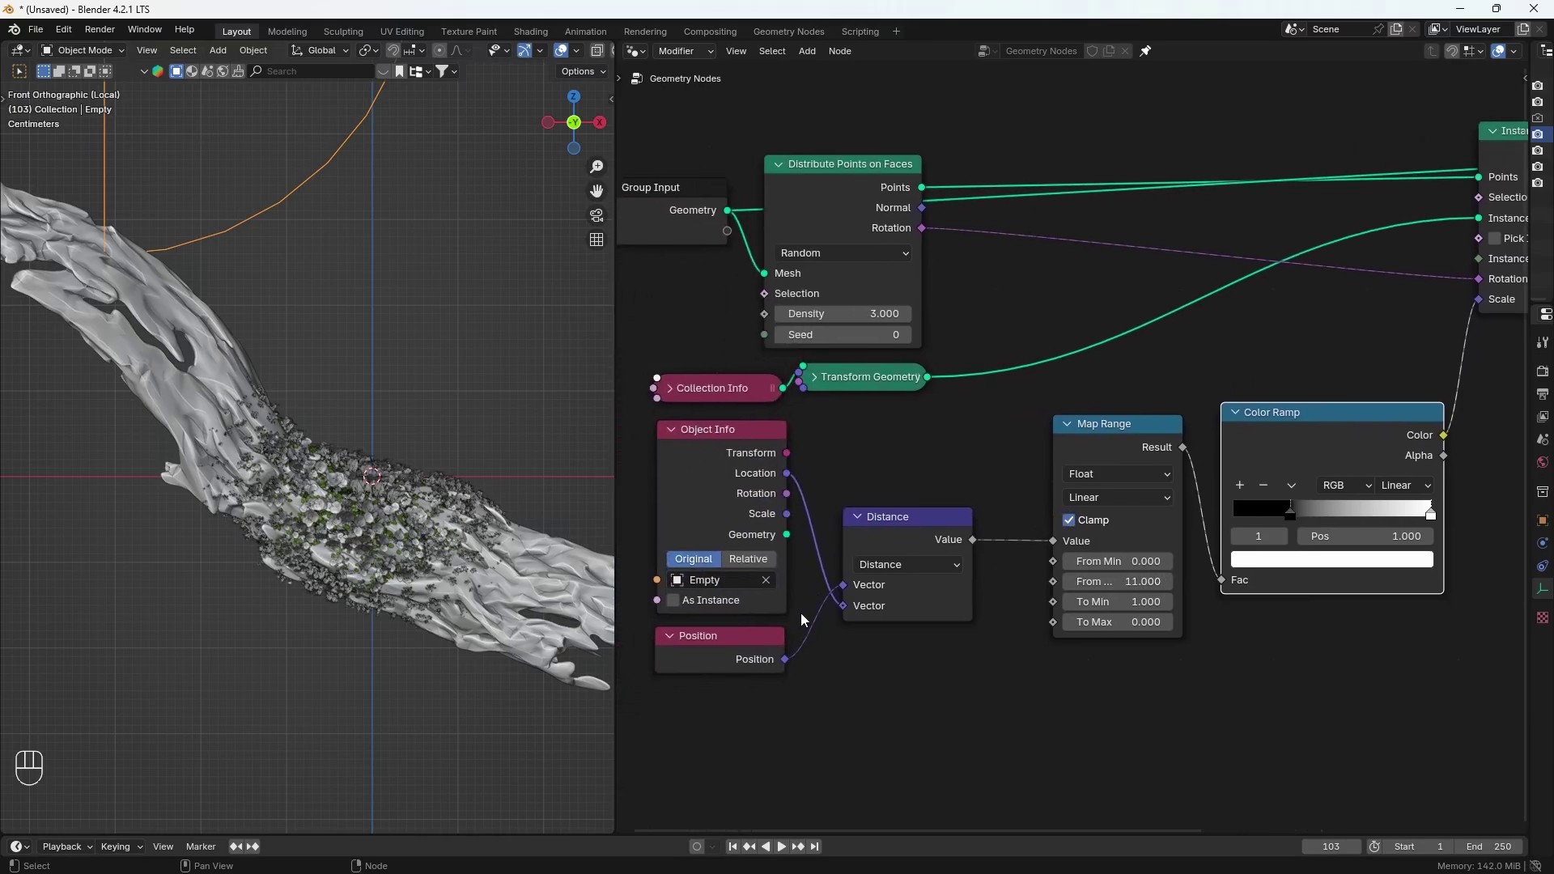
{"action": "left_click", "coordinate": [761, 564]}
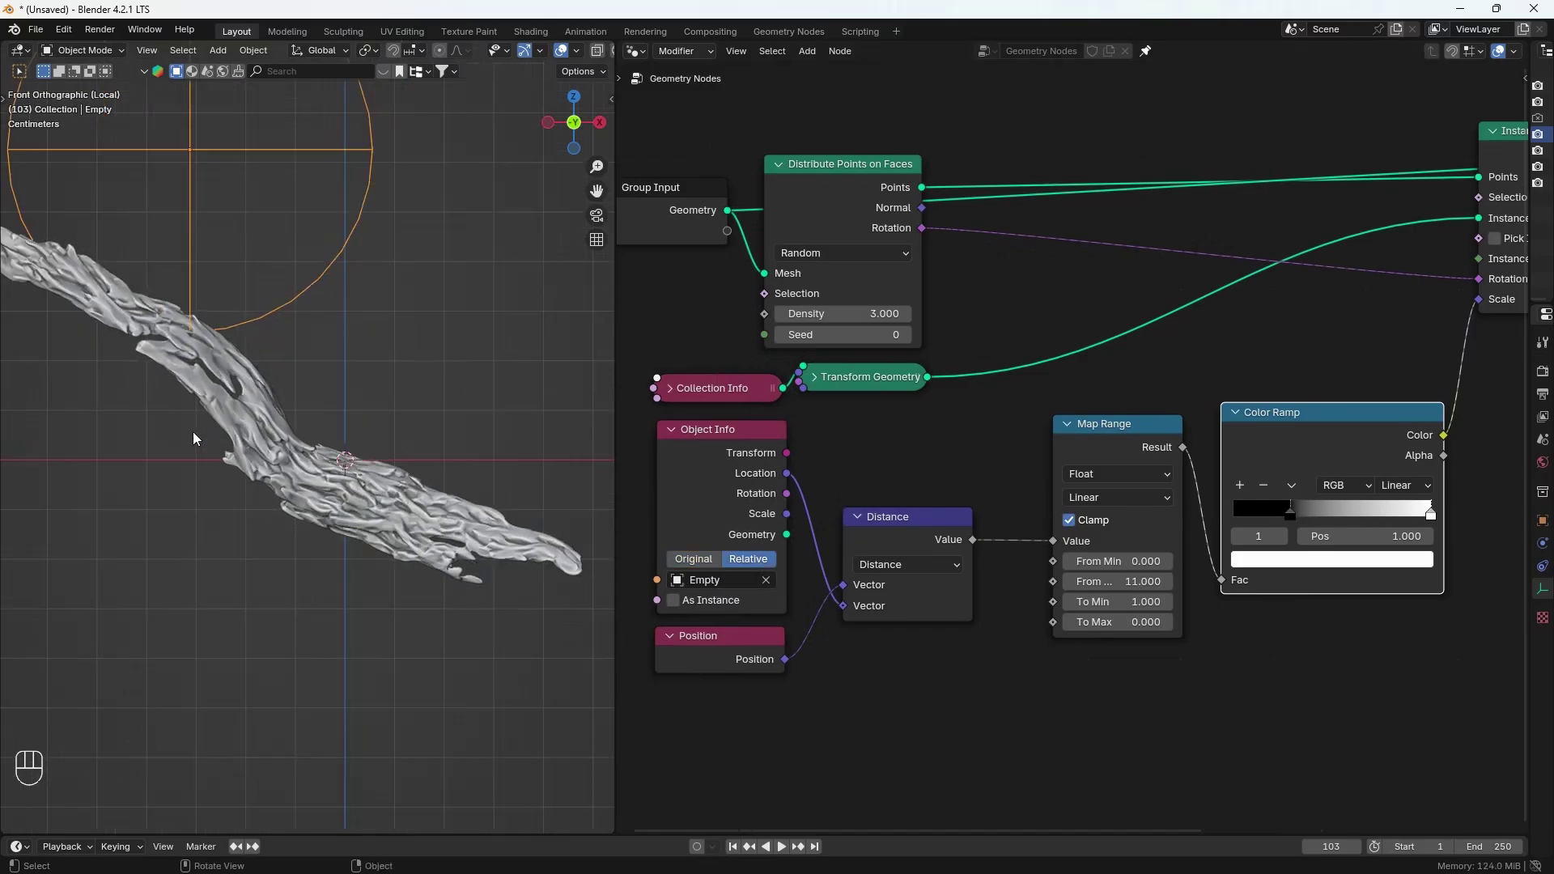
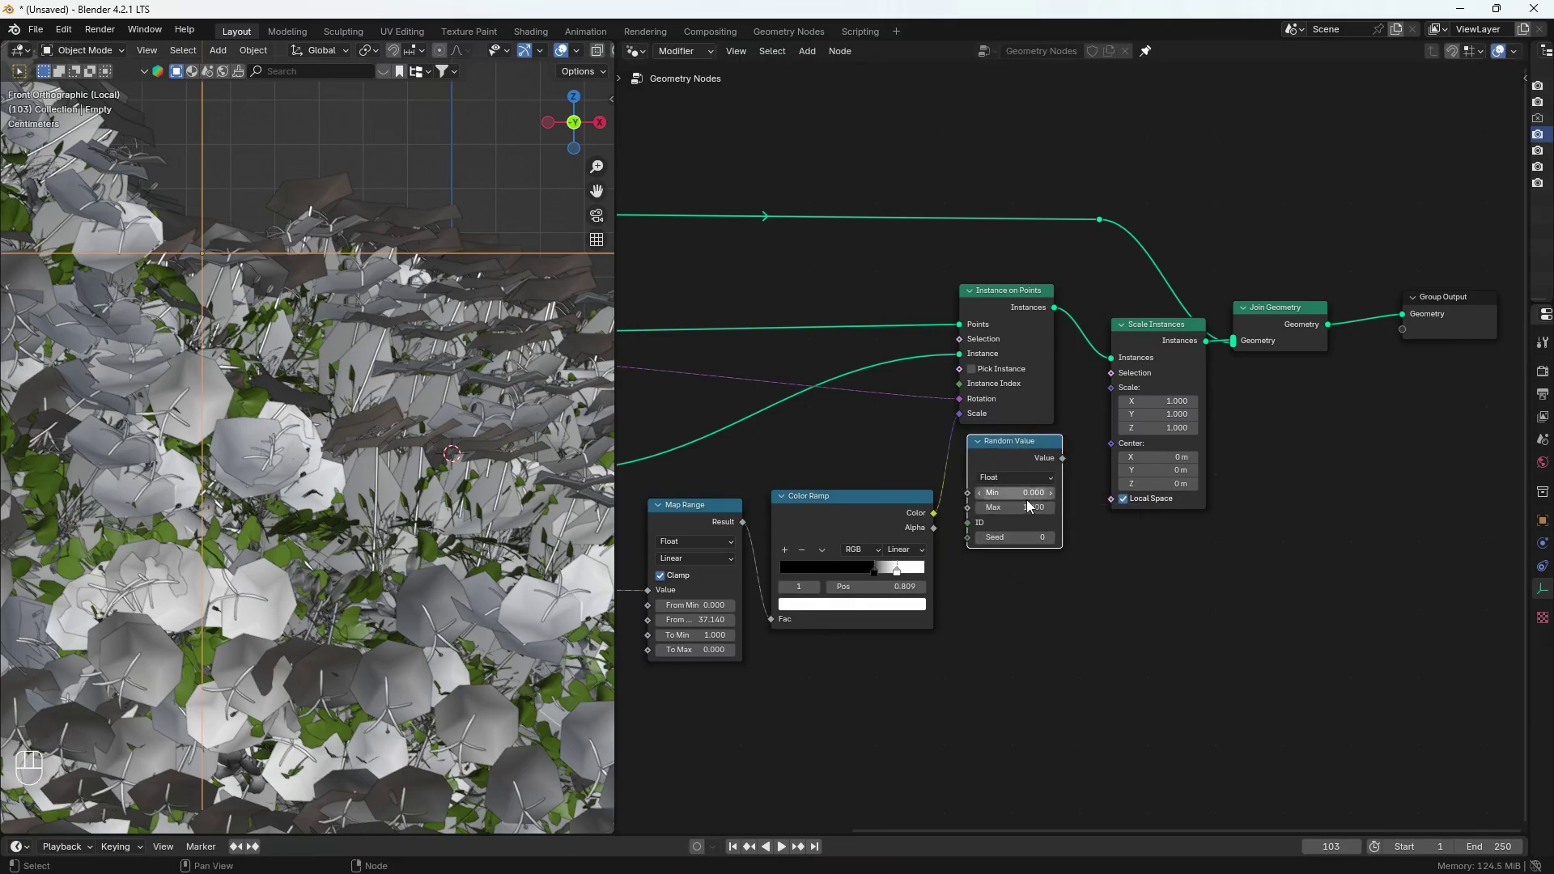
Step: Feed a 0–1 Random Value into a Scale Instances node after Instance on Points
{"action": "left_click", "coordinate": [1030, 482]}
{"action": "left_click_drag", "start_coordinate": [1066, 462], "coordinate": [1108, 453]}
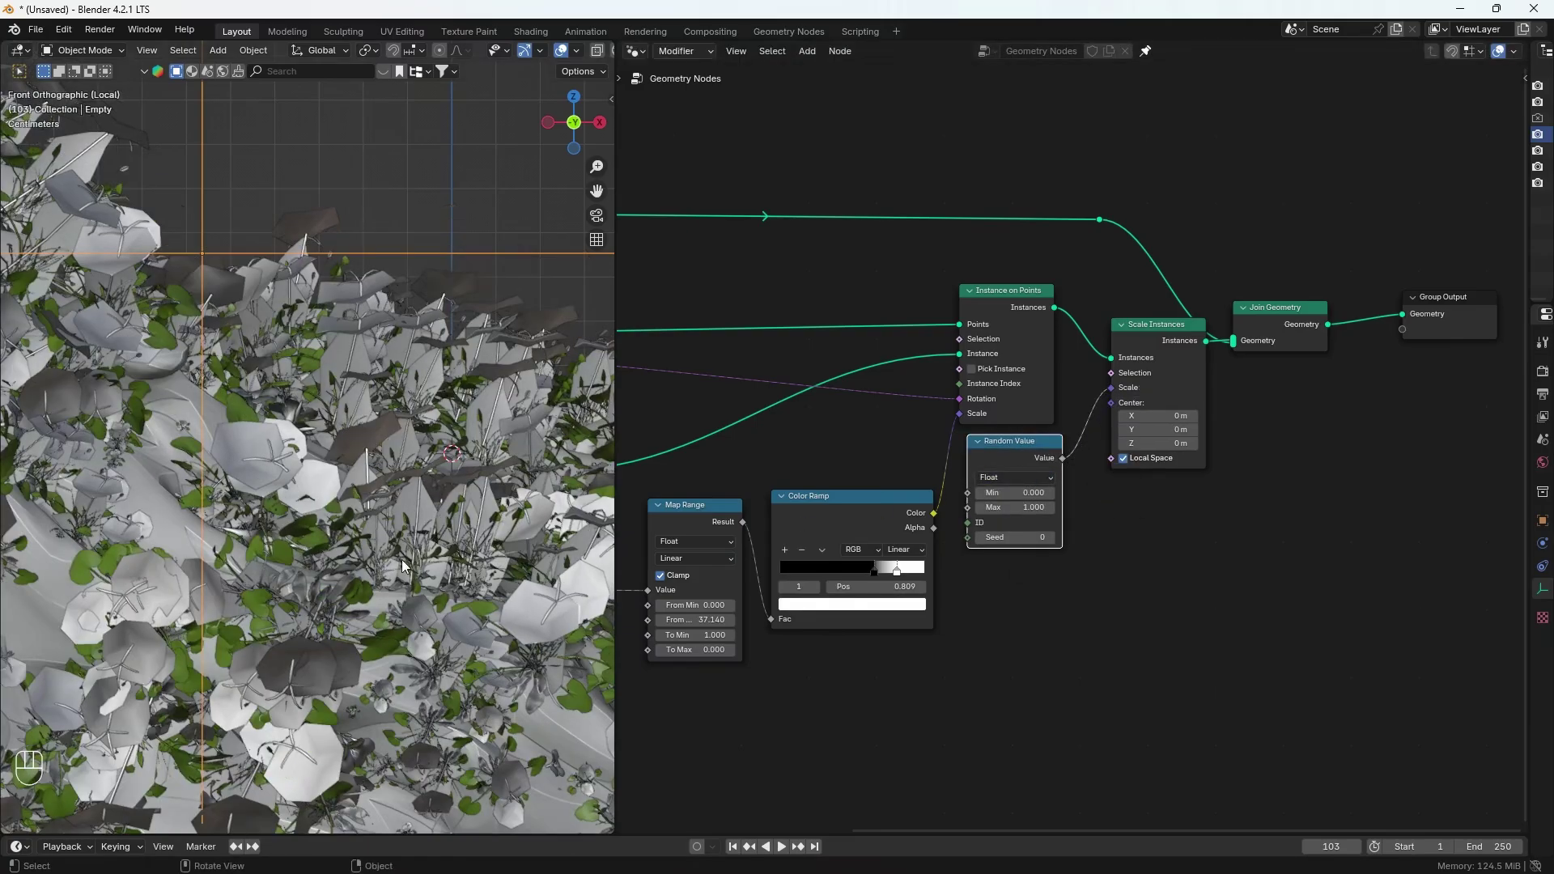
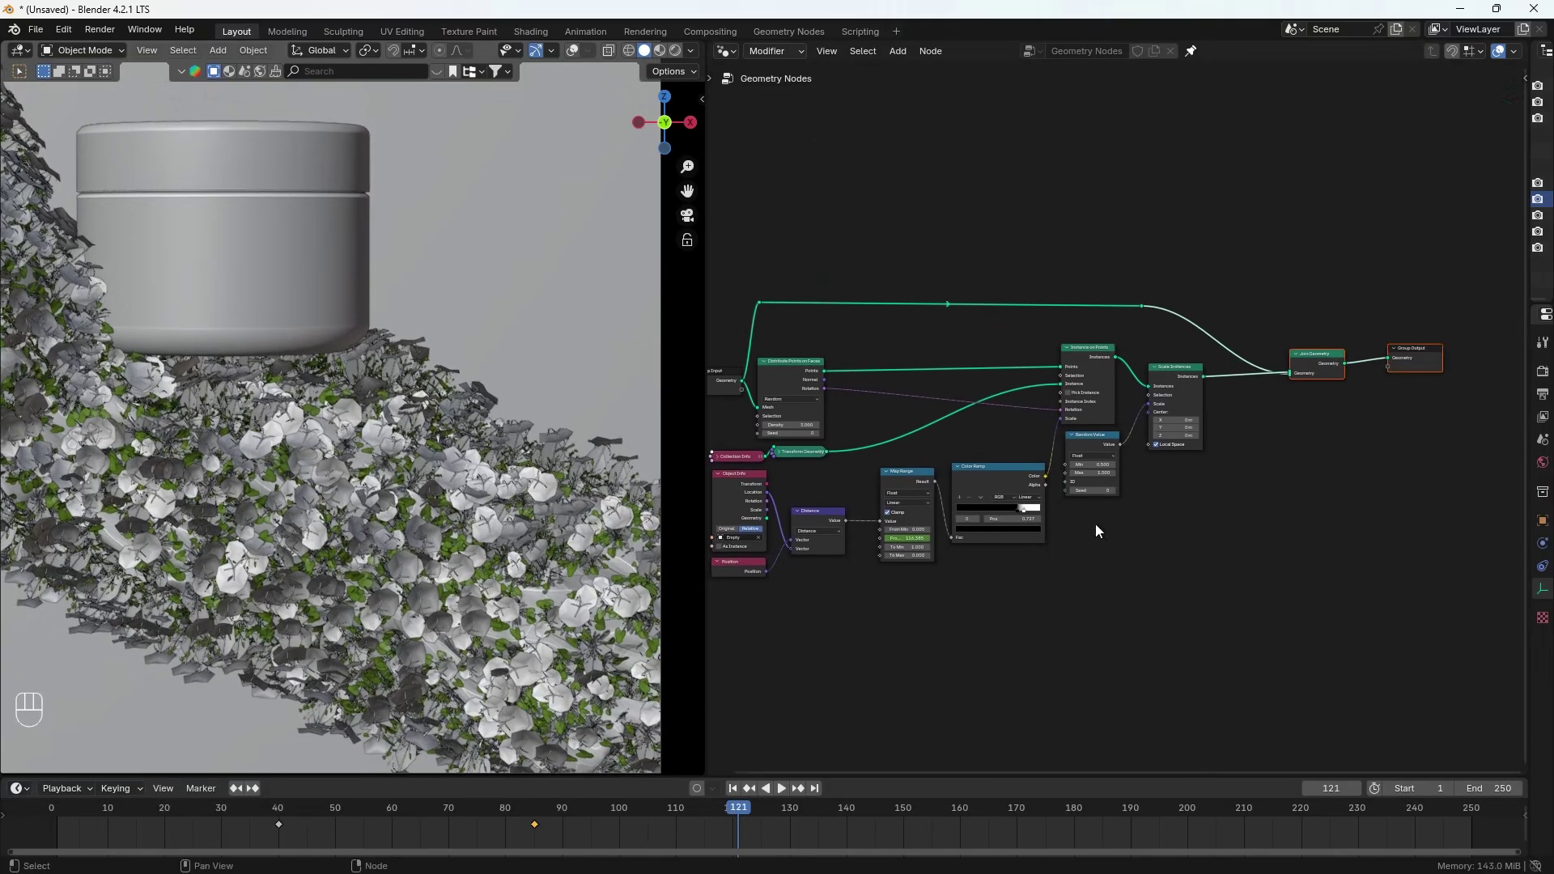
Step: Insert a Rotate Instances node driven by a 4D Noise Texture, then scrub the timeline to check
{"action": "left_click", "coordinate": [1269, 450]}
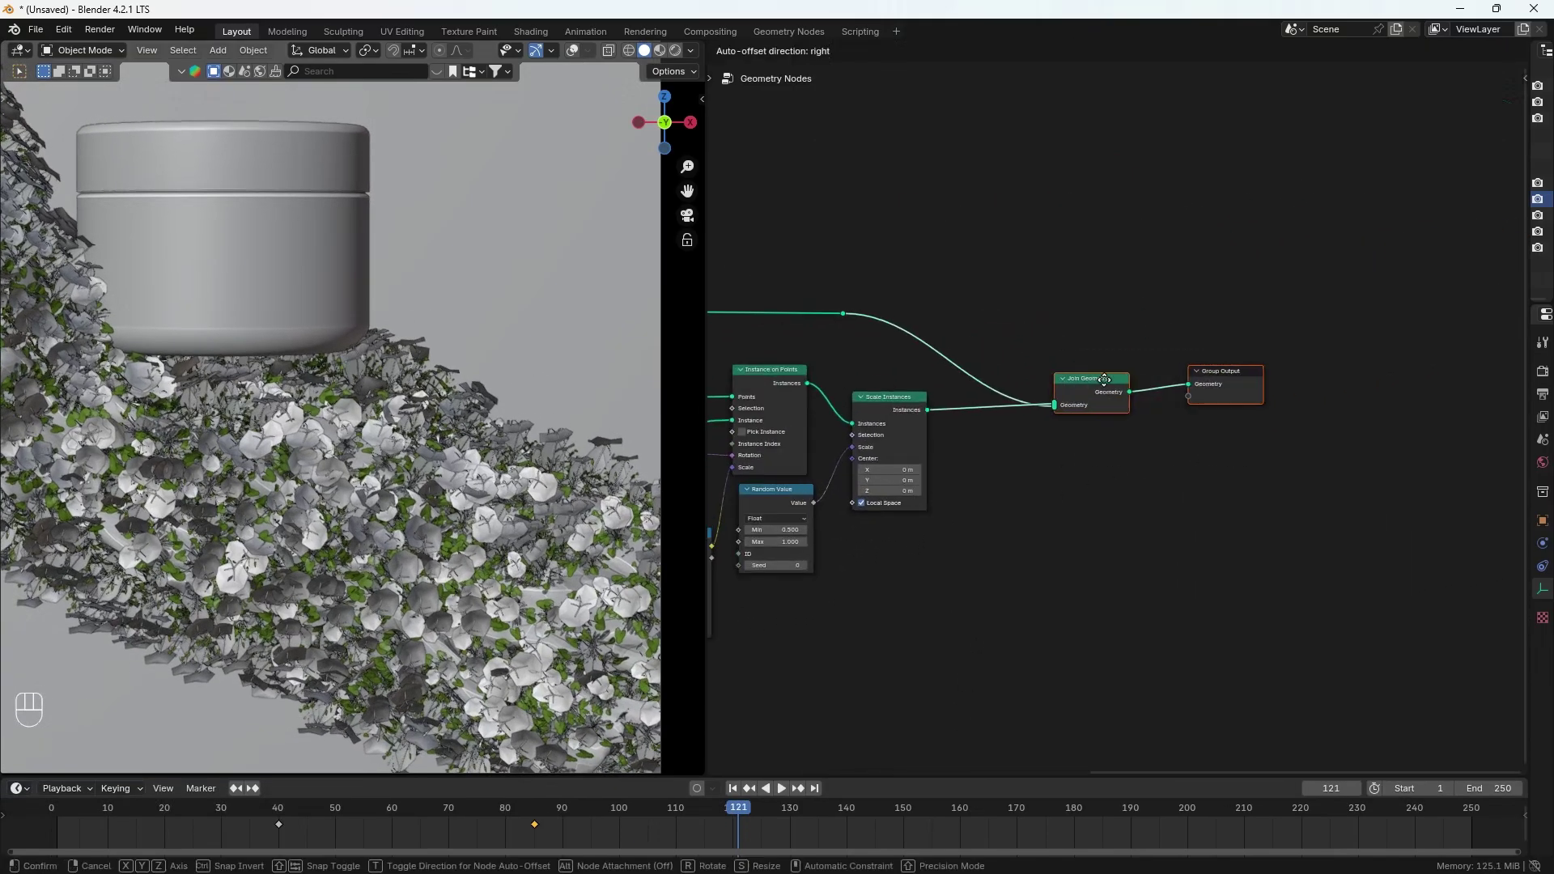
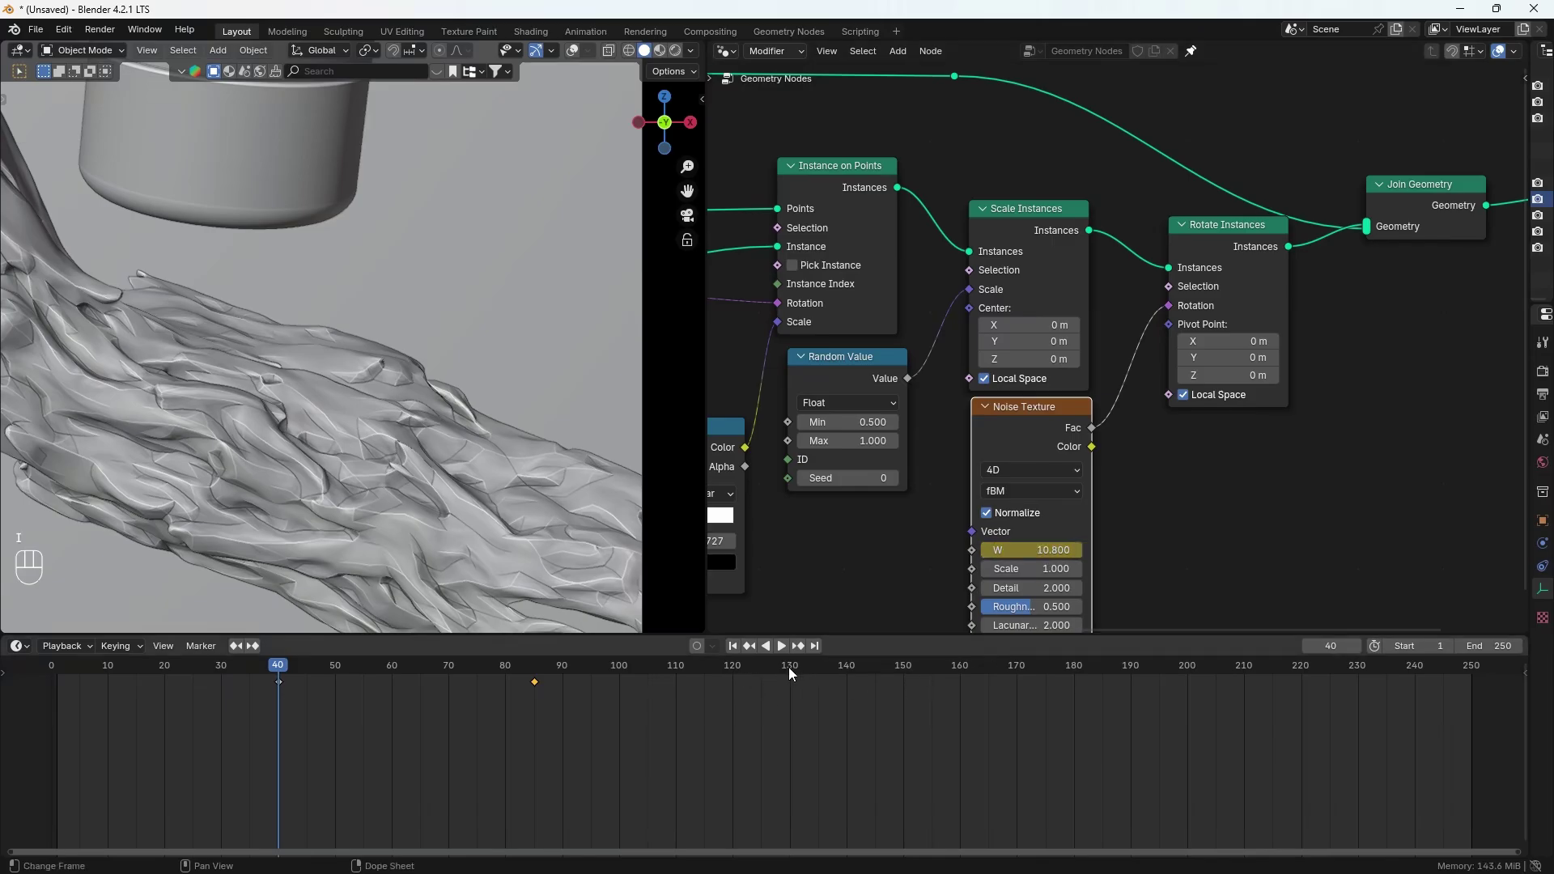
{"action": "left_click_drag", "start_coordinate": [793, 672], "coordinate": [828, 672]}
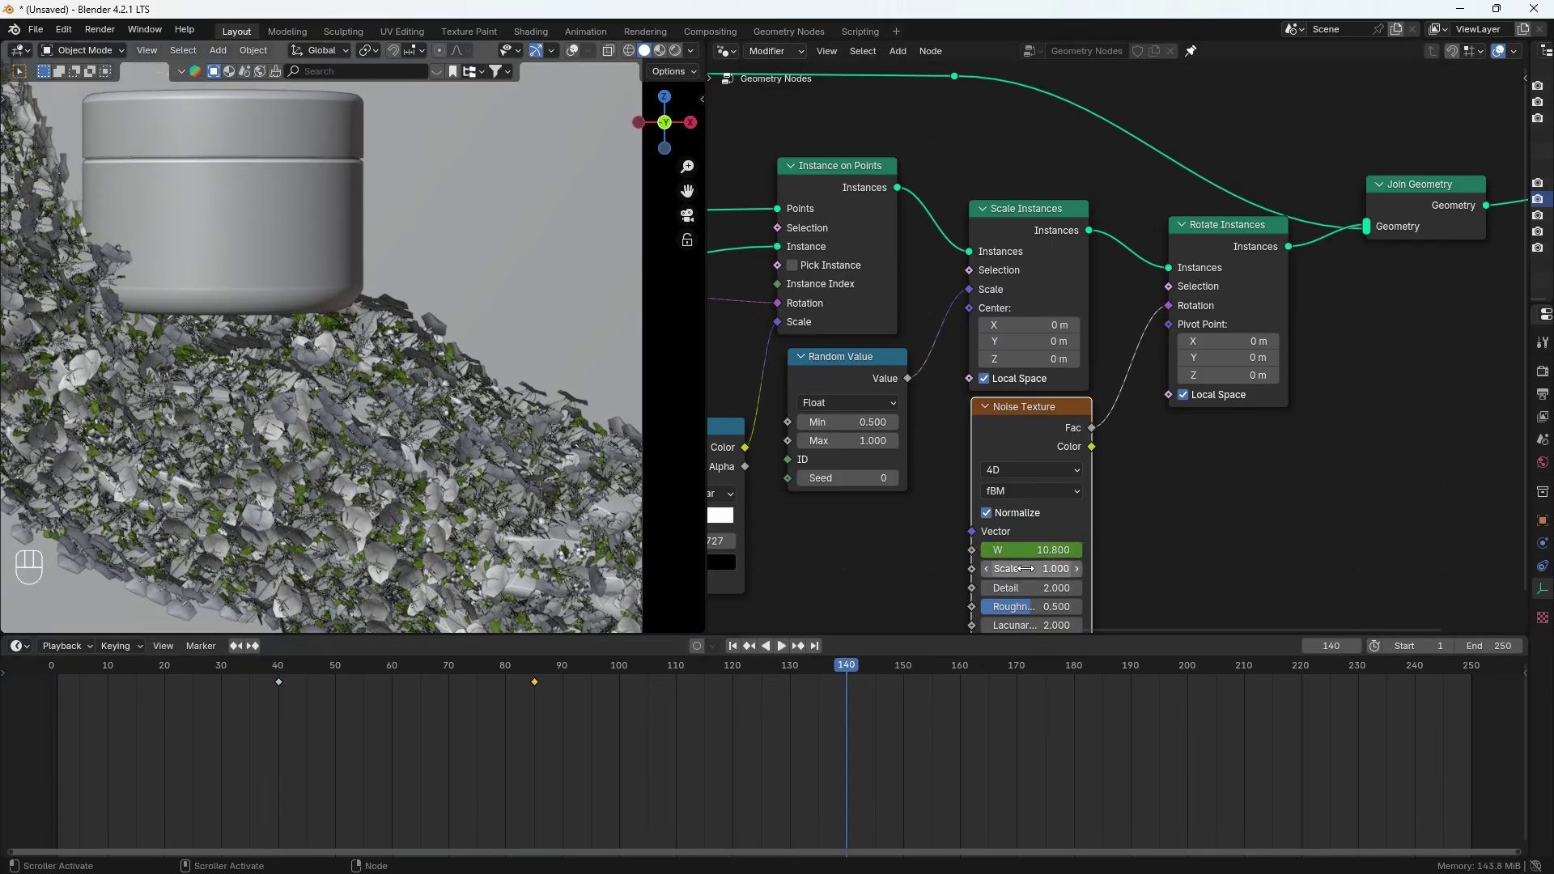
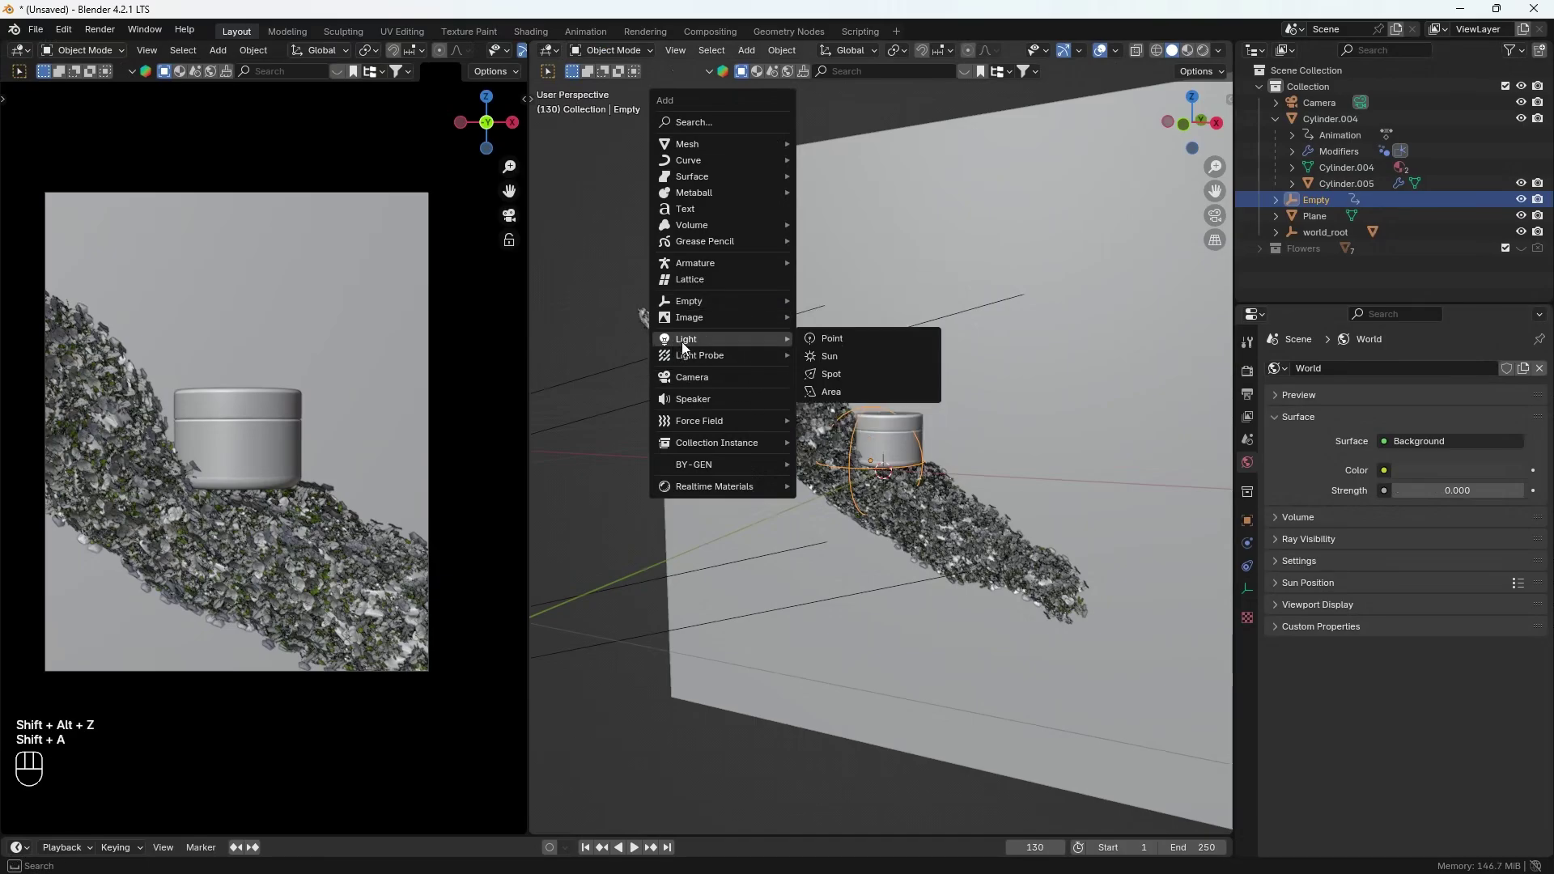
Step: Add an area light and place it above the driftwood from the side view
{"action": "key", "text": "z"}
{"action": "left_click", "coordinate": [929, 323]}
{"action": "key", "text": "alt+r"}
{"action": "key", "text": "r"}
{"action": "left_click", "coordinate": [1062, 265]}
{"action": "key", "text": "g"}
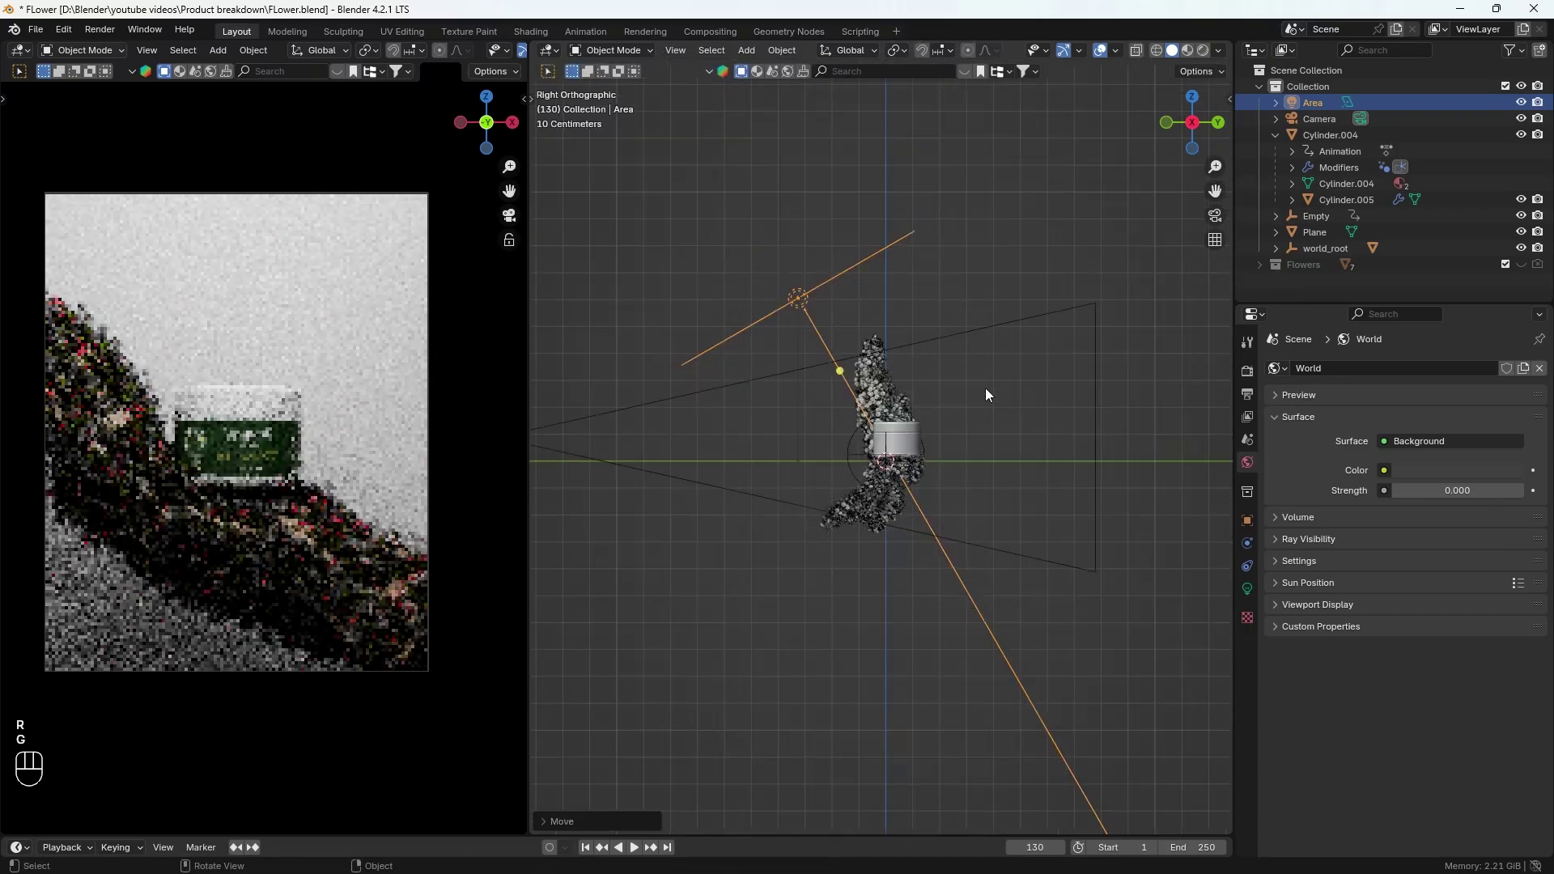
{"action": "left_click", "coordinate": [1448, 482]}
Step: Duplicate the area light into two more, placed and rotated around the jar with lower power
{"action": "key", "text": "shift+Left"}
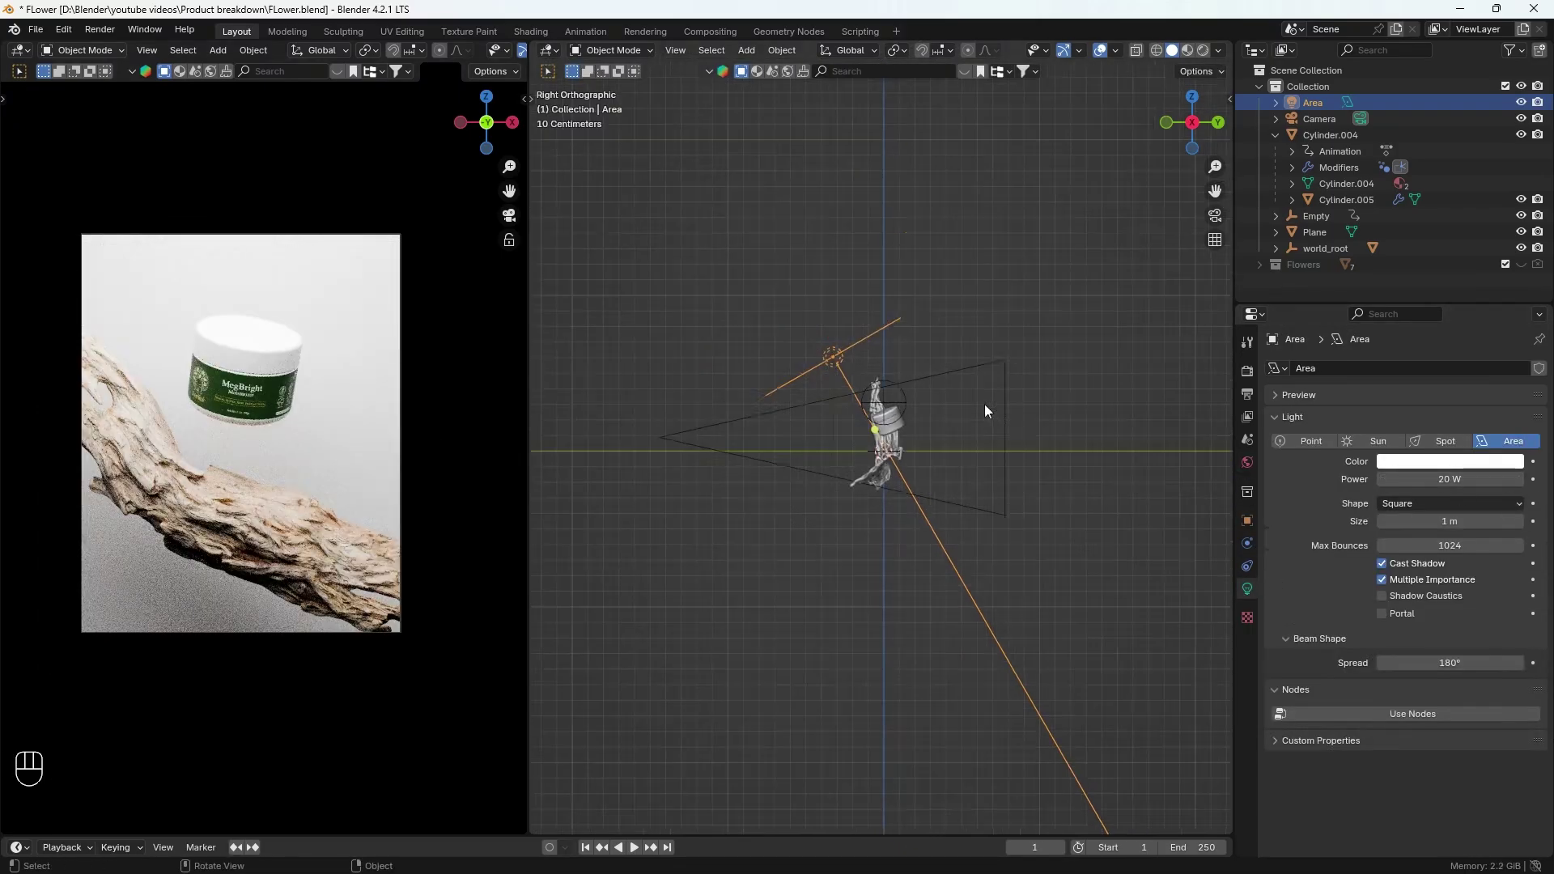
{"action": "double_click", "coordinate": [1040, 448]}
{"action": "key", "text": "y"}
{"action": "left_click", "coordinate": [833, 359]}
{"action": "left_click", "coordinate": [873, 381]}
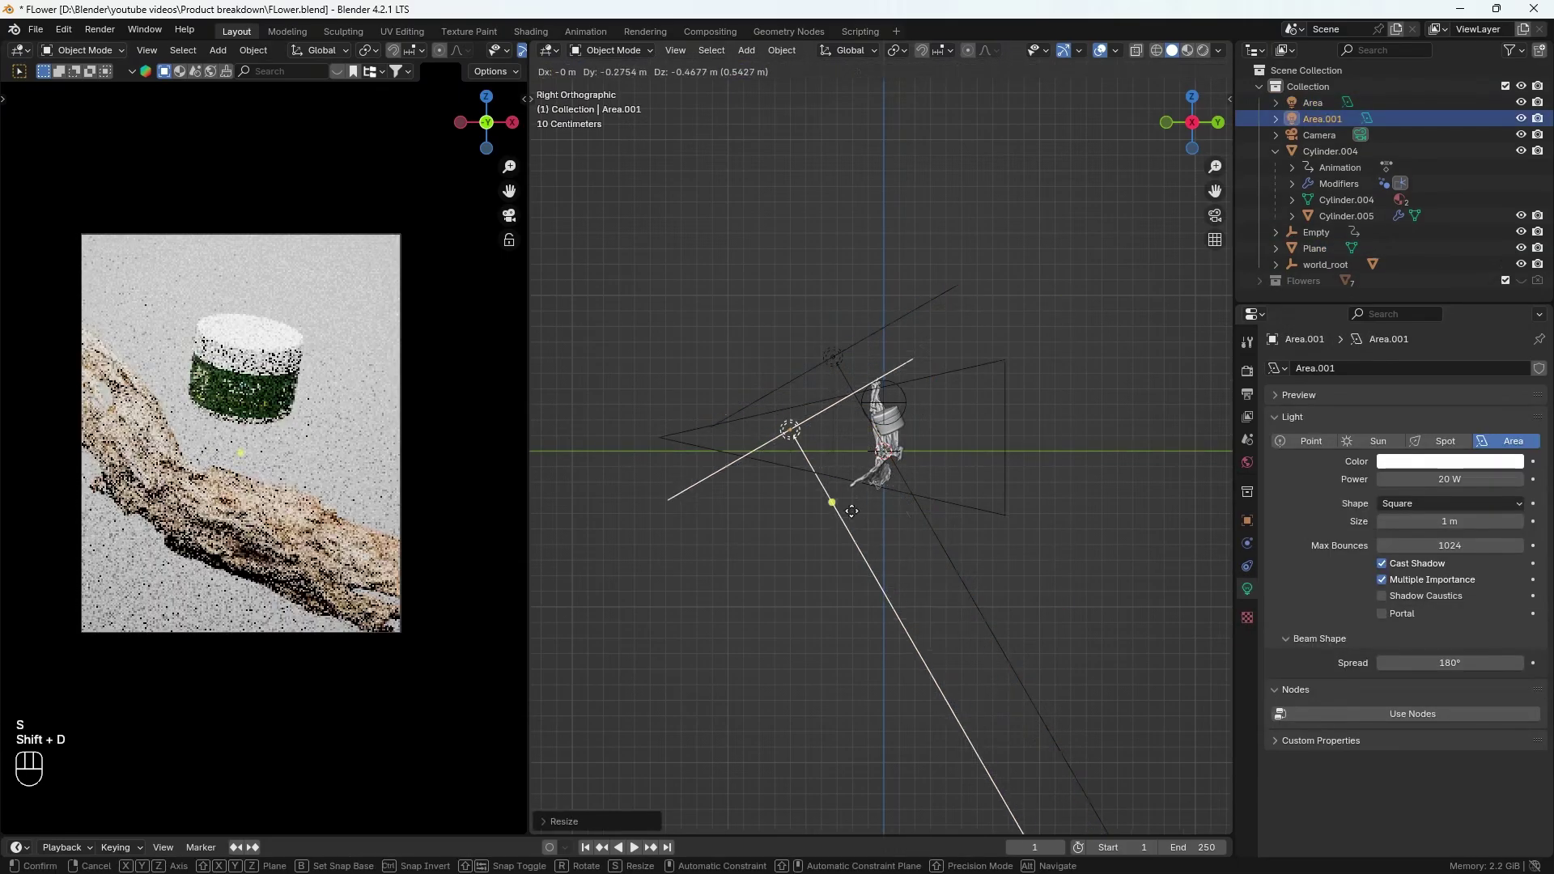
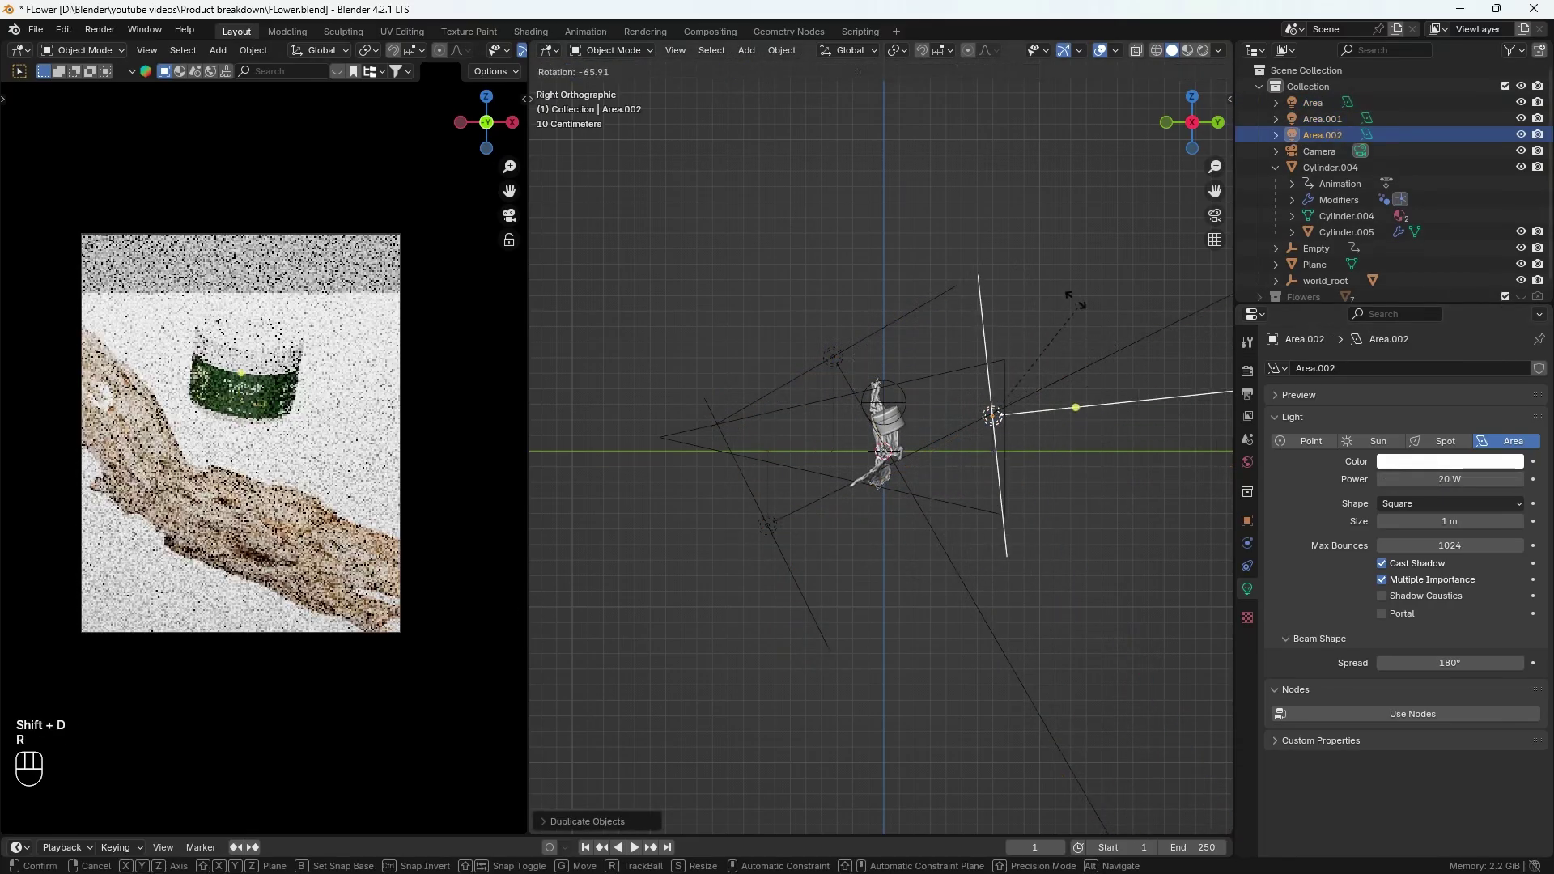
{"action": "left_click", "coordinate": [1082, 325]}
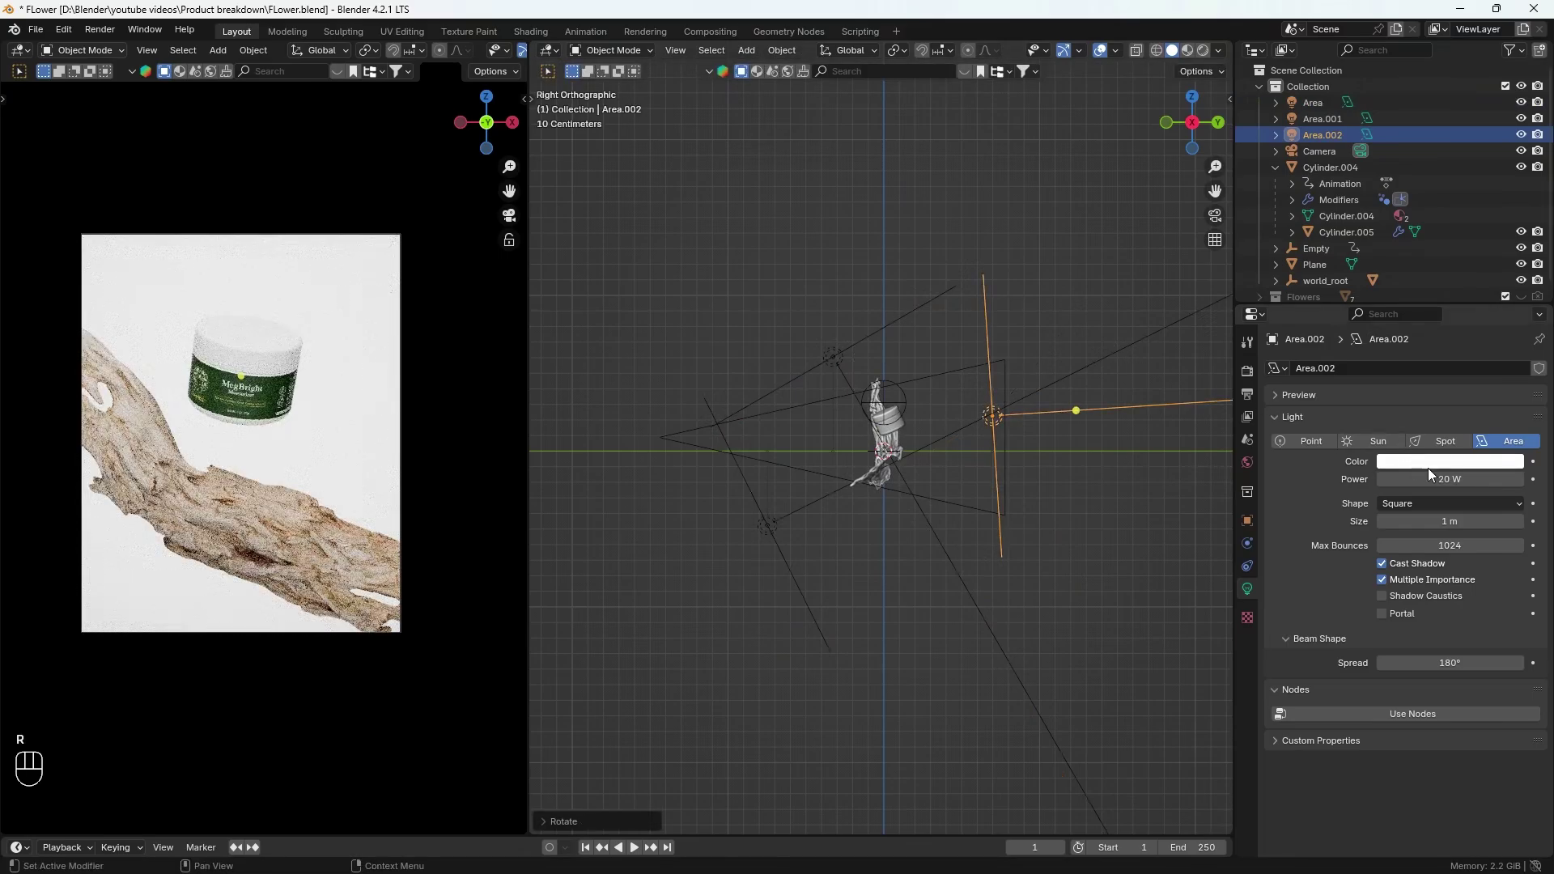
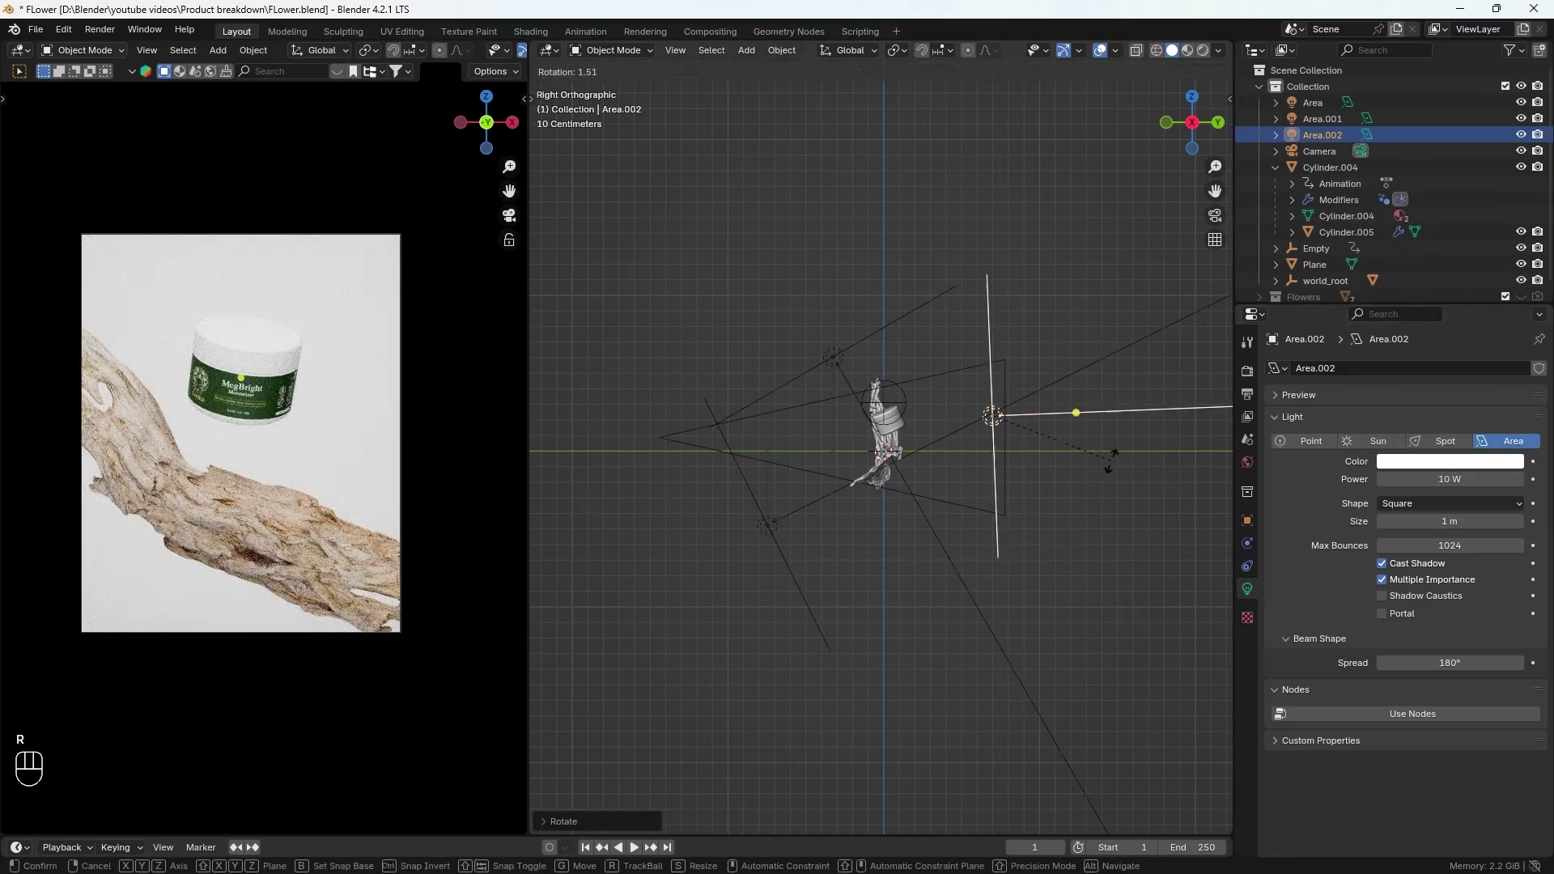
Step: Bring in the flora gobo Spot light with Blend 1 and Radius 0.02 m, aim it at the jar and preview
{"action": "left_click", "coordinate": [1111, 472]}
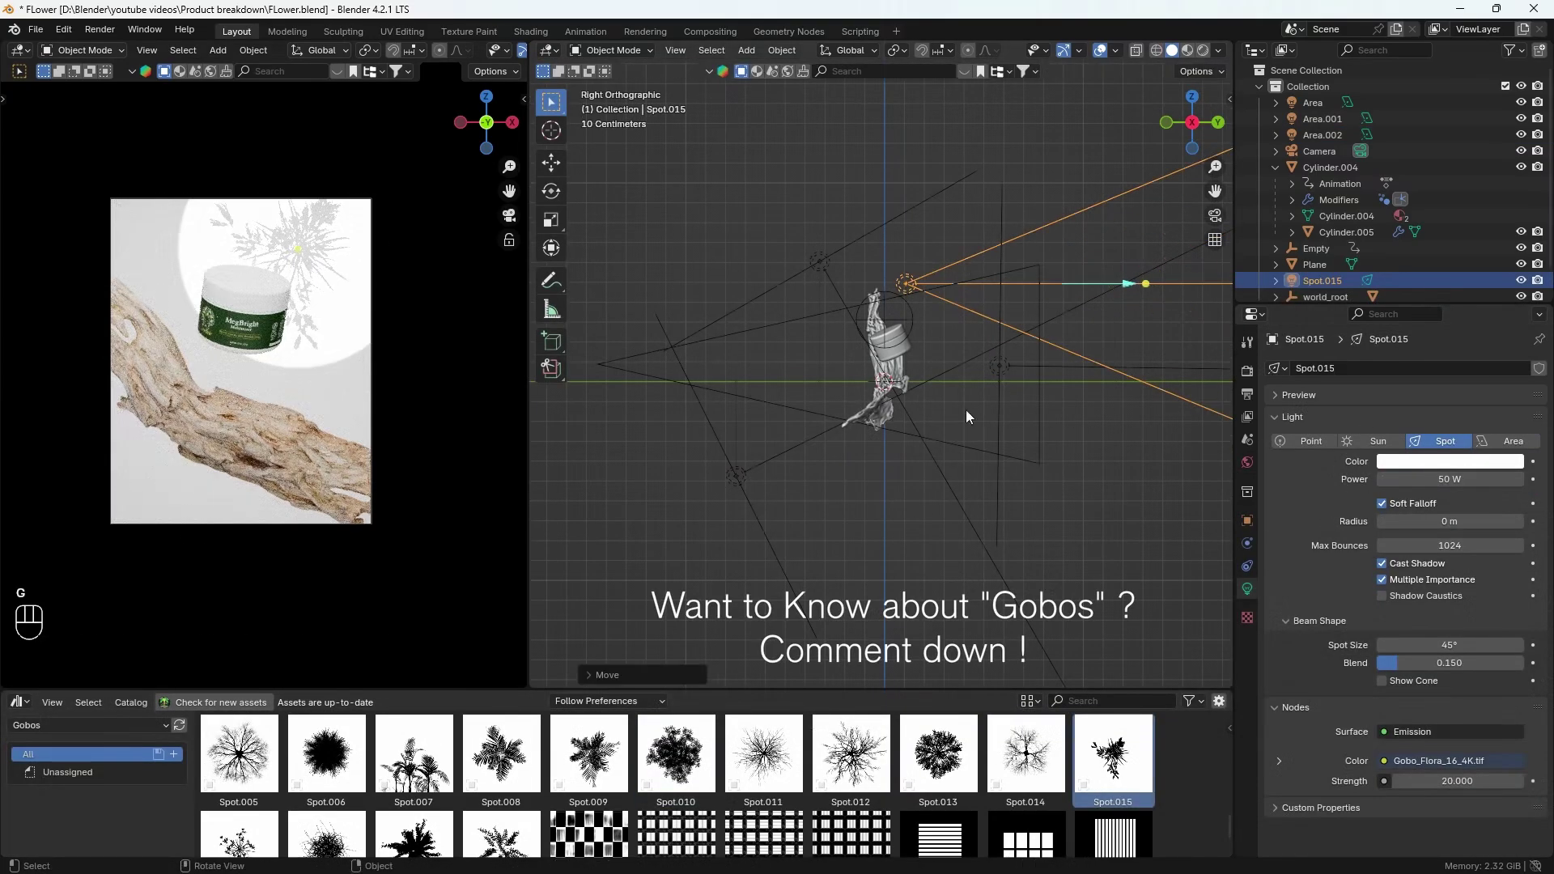
{"action": "key", "text": "g"}
{"action": "key", "text": "g"}
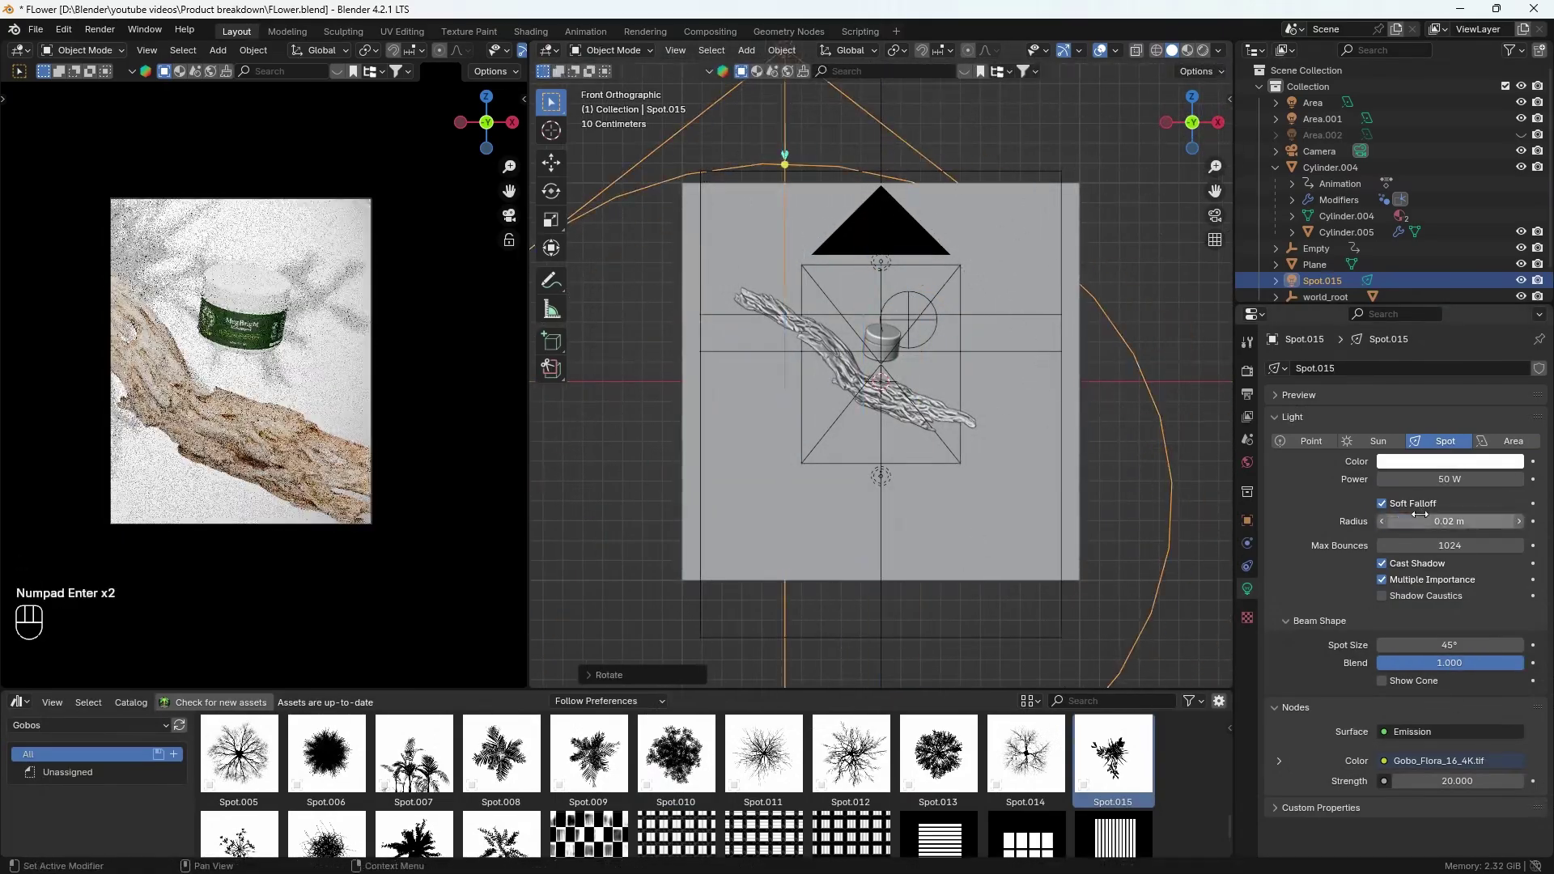
{"action": "key", "text": "KP_Enter"}
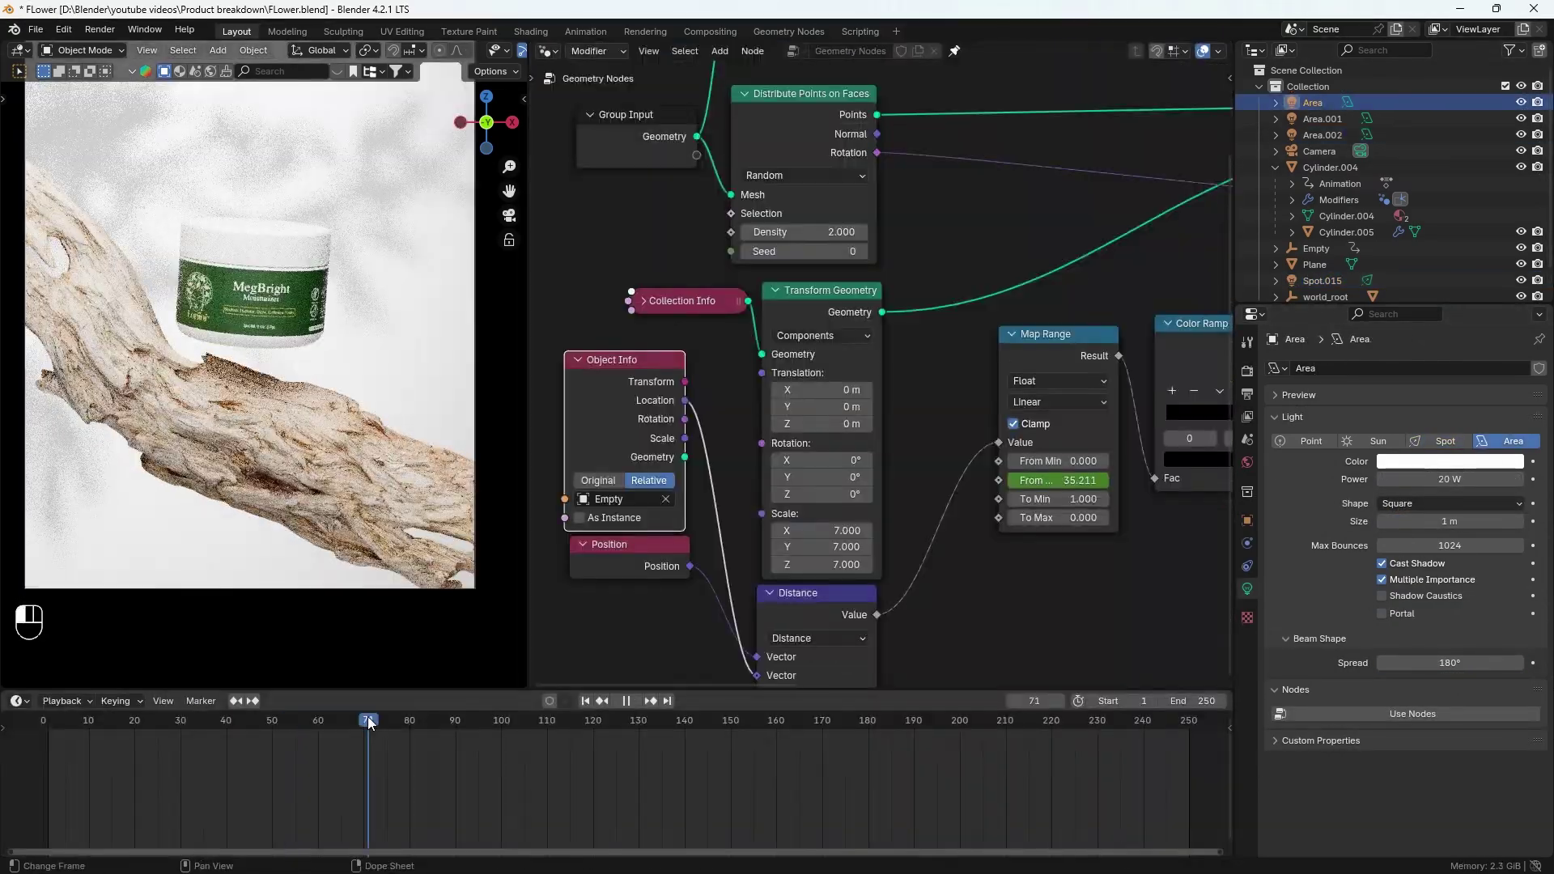